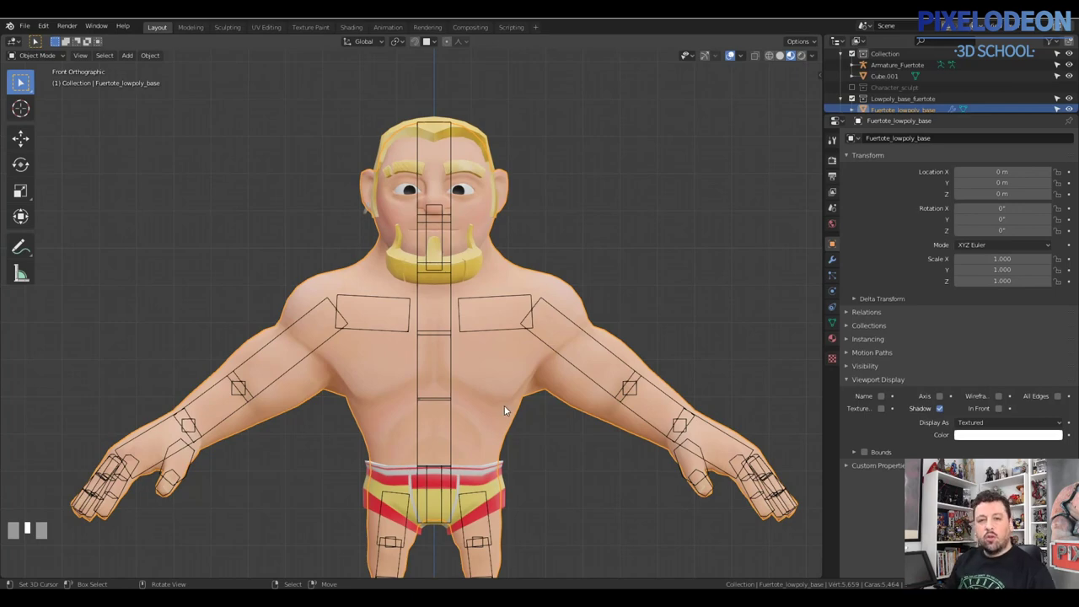
- Select the Fuertote armature and isolate it in Local View
{"action": "right_click", "coordinate": [578, 321]}
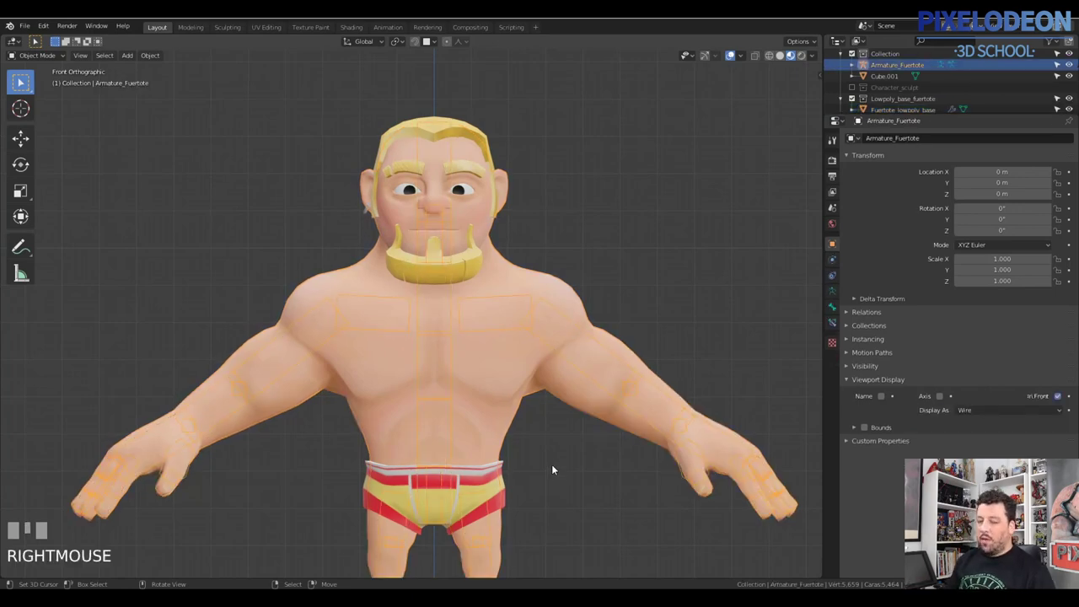
{"action": "middle_click", "coordinate": [558, 323]}
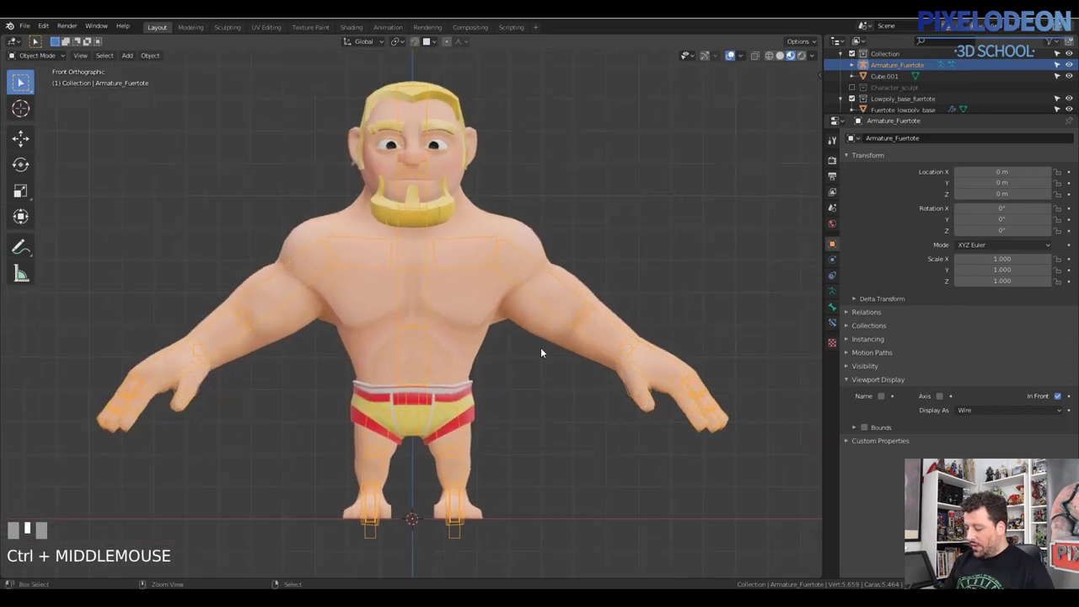
{"action": "key", "text": "\\"}
- In Pose Mode, grab the left hand IK control to test the arm bending
{"action": "middle_click", "coordinate": [601, 379]}
{"action": "key", "text": "z"}
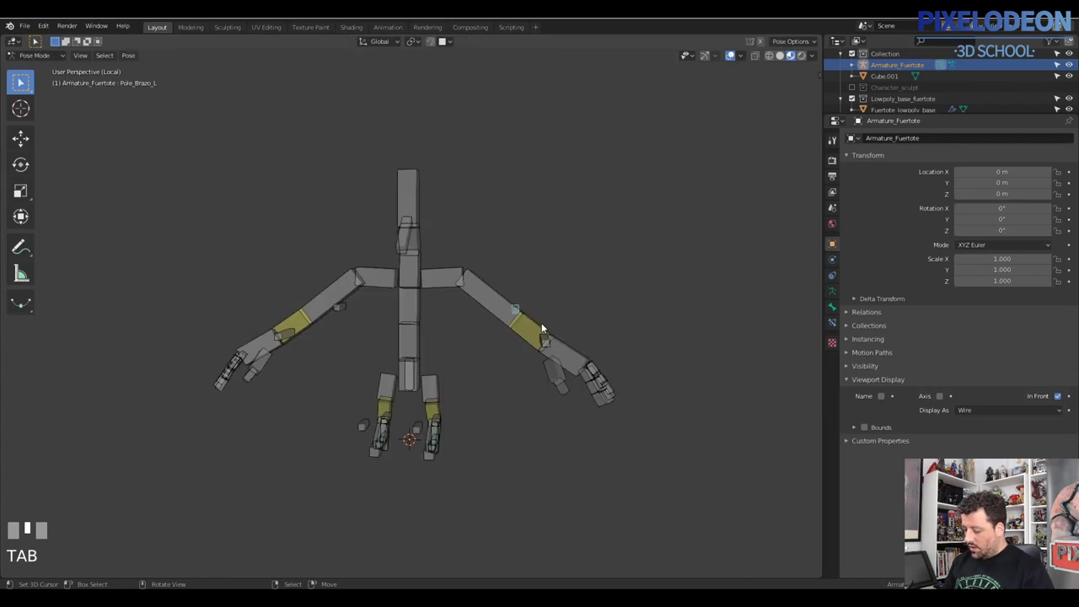
{"action": "right_click", "coordinate": [549, 343]}
{"action": "right_click", "coordinate": [544, 340]}
{"action": "right_click", "coordinate": [546, 337]}
{"action": "right_click", "coordinate": [546, 337]}
{"action": "right_click", "coordinate": [547, 339]}
{"action": "right_click", "coordinate": [547, 339]}
{"action": "right_click", "coordinate": [548, 340]}
{"action": "key", "text": "g"}
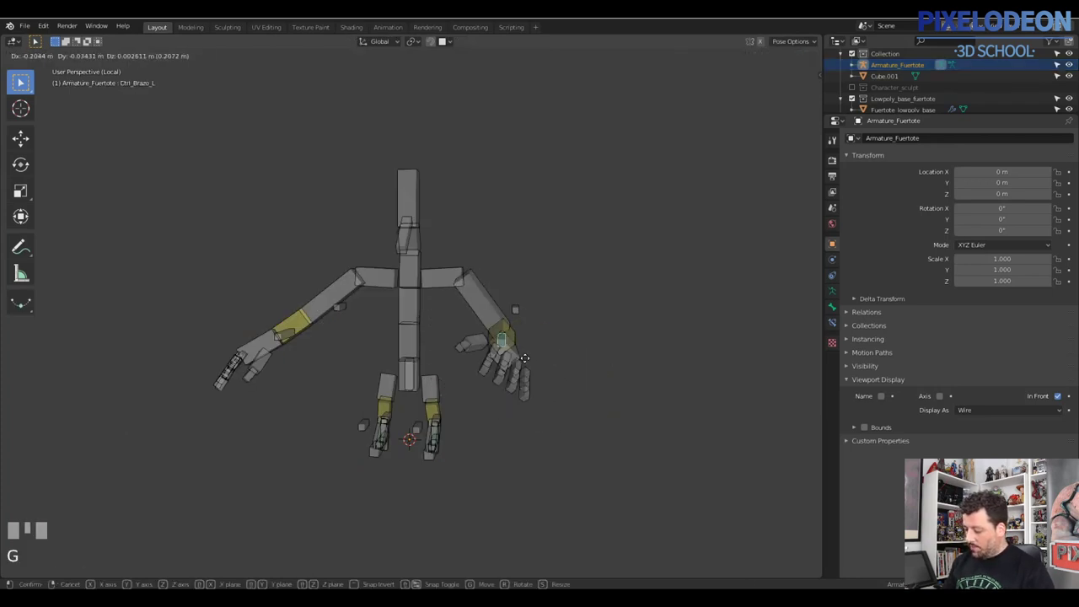
{"action": "right_click", "coordinate": [467, 415]}
{"action": "left_click_drag", "start_coordinate": [404, 439], "coordinate": [462, 398]}
{"action": "right_click", "coordinate": [462, 399]}
{"action": "key", "text": "g"}
- Grab and rotate the left leg control bone to test the leg rig from several angles
{"action": "right_click", "coordinate": [457, 428]}
{"action": "key", "text": "g"}
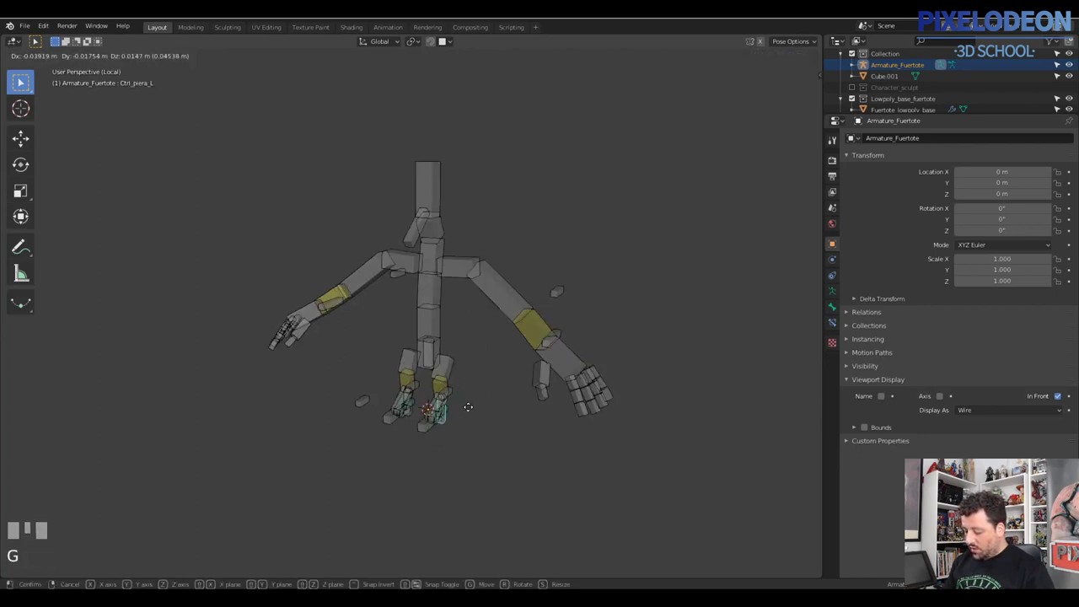
{"action": "right_click", "coordinate": [477, 407]}
{"action": "left_click_drag", "start_coordinate": [436, 397], "coordinate": [467, 405]}
{"action": "right_click", "coordinate": [467, 406]}
{"action": "left_click_drag", "start_coordinate": [458, 390], "coordinate": [474, 387]}
{"action": "key", "text": "r"}
{"action": "right_click", "coordinate": [474, 386]}
{"action": "left_click_drag", "start_coordinate": [524, 391], "coordinate": [464, 366]}
{"action": "right_click", "coordinate": [463, 366]}
{"action": "key", "text": "r"}
{"action": "right_click", "coordinate": [468, 375]}
{"action": "key", "text": "r"}
{"action": "right_click", "coordinate": [467, 401]}
{"action": "key", "text": "r"}
{"action": "right_click", "coordinate": [474, 400]}
- Leave Local View and posing so the whole character is back in Object Mode
{"action": "left_click_drag", "start_coordinate": [507, 410], "coordinate": [518, 266]}
{"action": "key", "text": "\\"}
{"action": "key", "text": "Tab"}
{"action": "right_click", "coordinate": [518, 266]}
{"action": "key", "text": "h"}
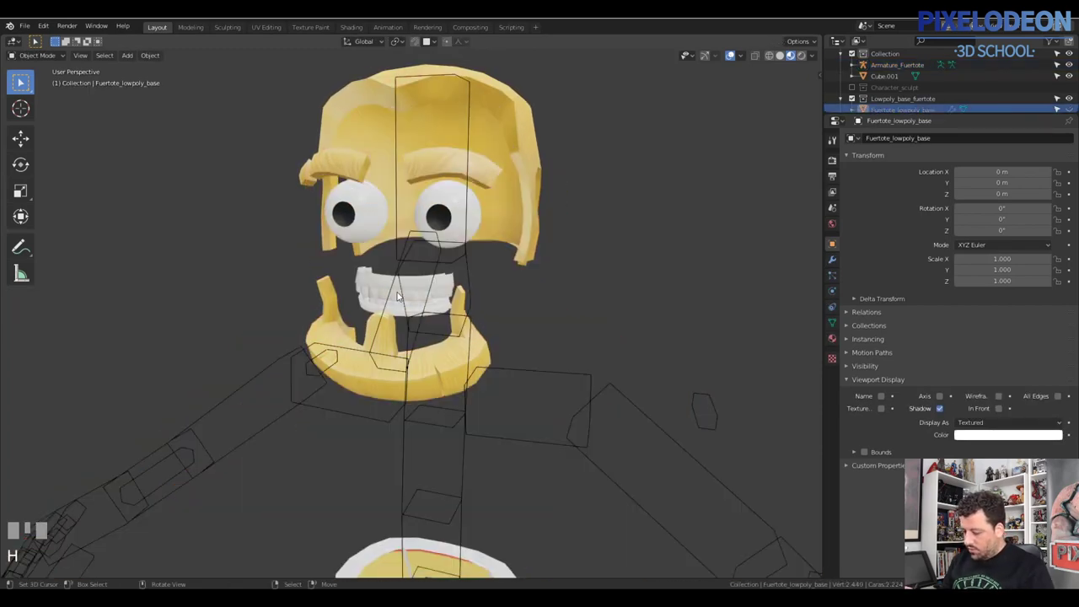
{"action": "right_click", "coordinate": [372, 277]}
{"action": "left_click_drag", "start_coordinate": [435, 289], "coordinate": [473, 220]}
{"action": "right_click", "coordinate": [474, 219]}
{"action": "left_click_drag", "start_coordinate": [462, 231], "coordinate": [456, 304]}
{"action": "right_click", "coordinate": [456, 303]}
{"action": "left_click_drag", "start_coordinate": [482, 316], "coordinate": [535, 324]}
{"action": "key", "text": "alt+h"}
{"action": "right_click", "coordinate": [535, 325]}
{"action": "left_click_drag", "start_coordinate": [539, 347], "coordinate": [546, 280]}
{"action": "right_click", "coordinate": [546, 281]}
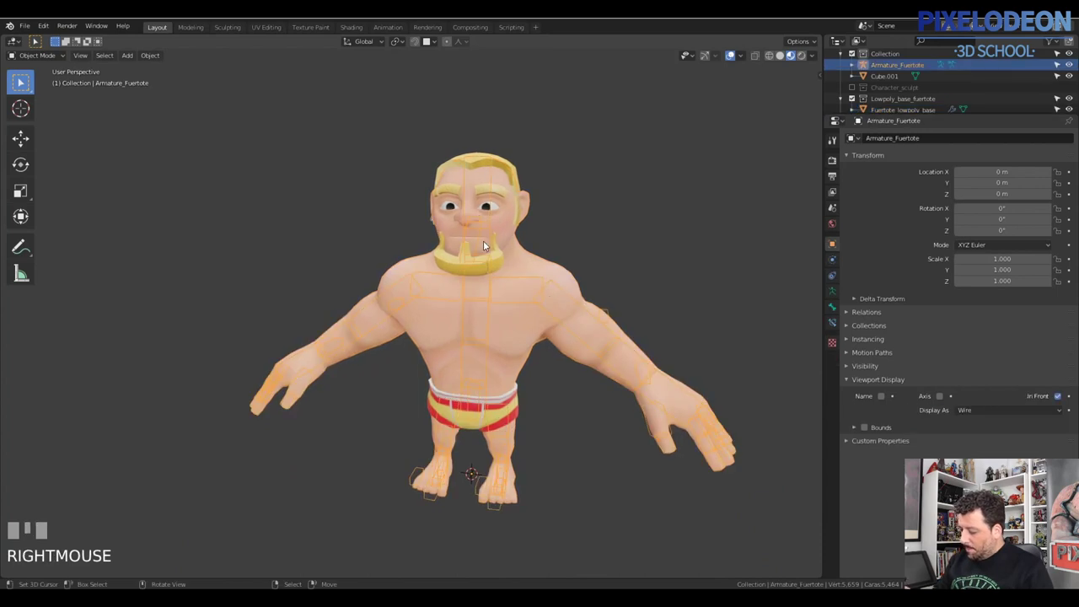
{"action": "left_click_drag", "start_coordinate": [514, 246], "coordinate": [508, 467]}
{"action": "right_click", "coordinate": [507, 467]}
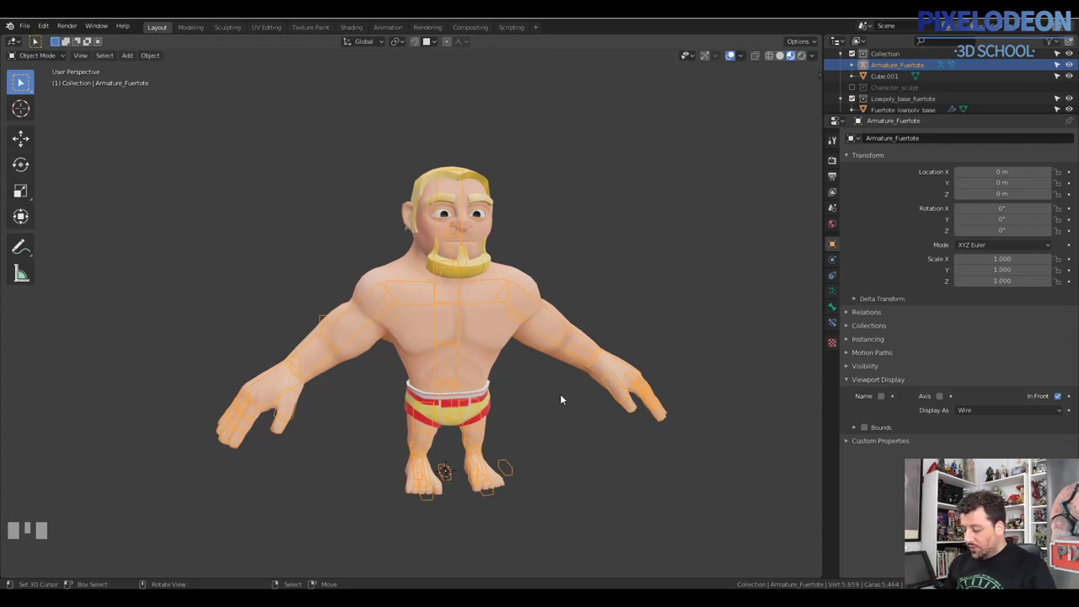
{"action": "left_click_drag", "start_coordinate": [575, 402], "coordinate": [573, 402]}
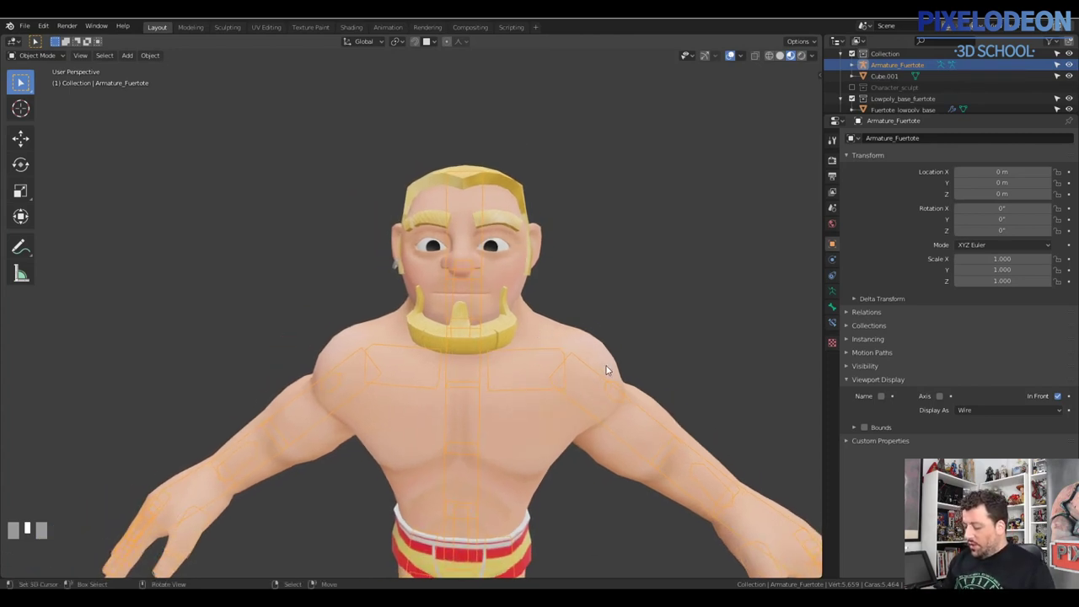
{"action": "middle_click", "coordinate": [591, 388]}
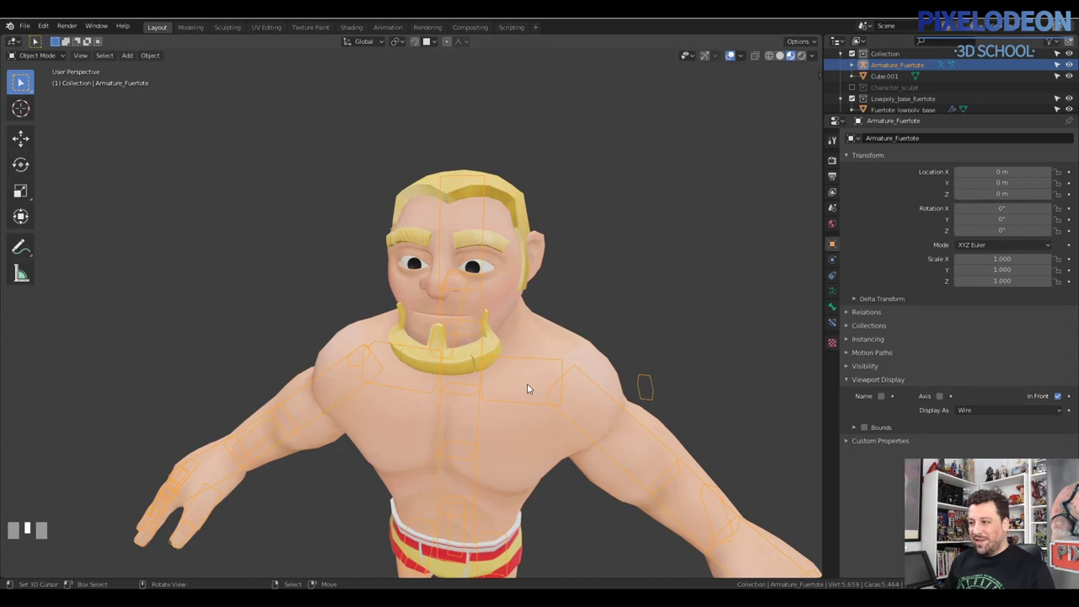
{"action": "left_click_drag", "start_coordinate": [577, 371], "coordinate": [618, 307]}
- Switch the armature into Edit Mode to work on its bones
{"action": "key", "text": "alt+q"}
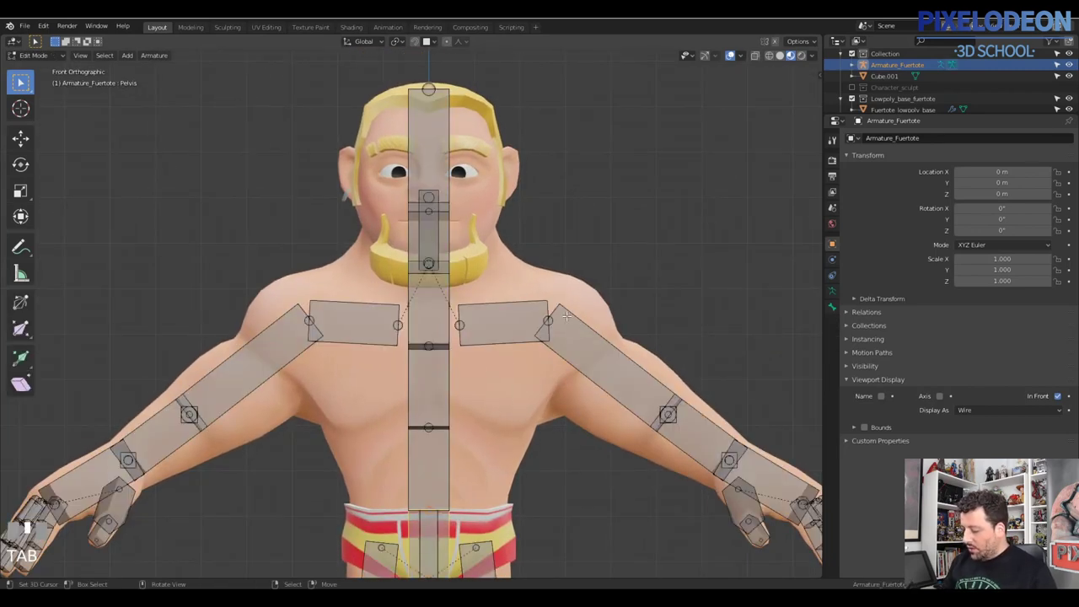
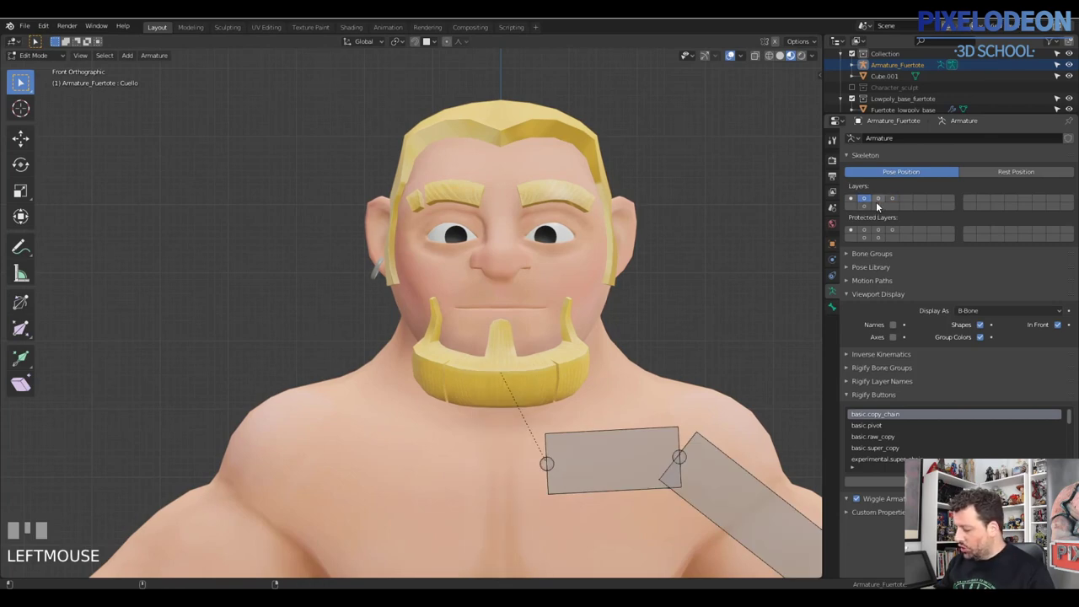
- Show only the head bone layer and move a square control bone onto the face
{"action": "left_click", "coordinate": [882, 199]}
{"action": "left_click", "coordinate": [885, 204]}
{"action": "double_click", "coordinate": [875, 210]}
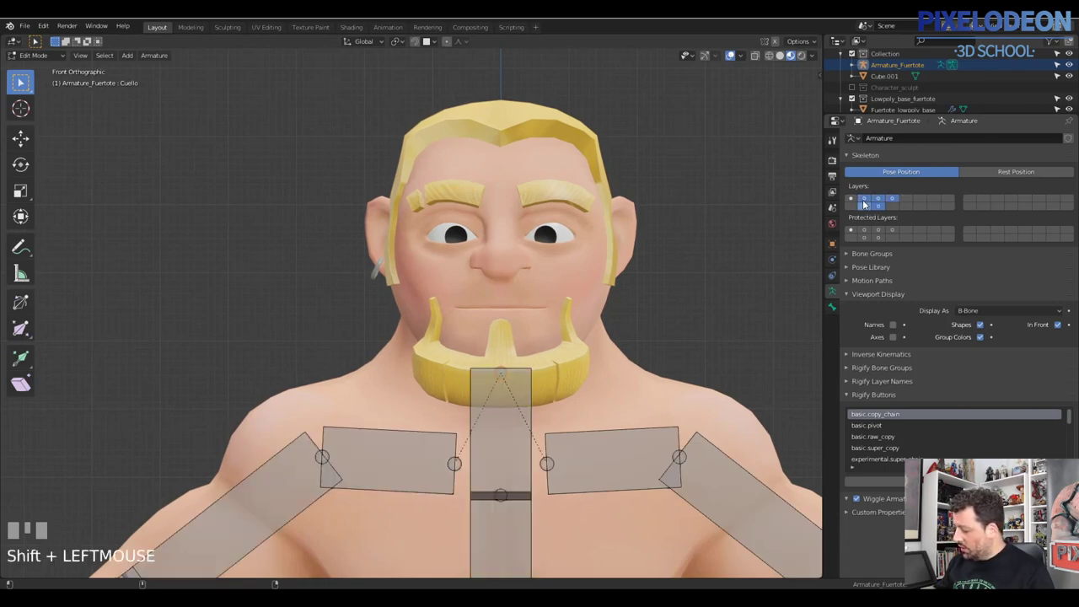
{"action": "left_click", "coordinate": [855, 205]}
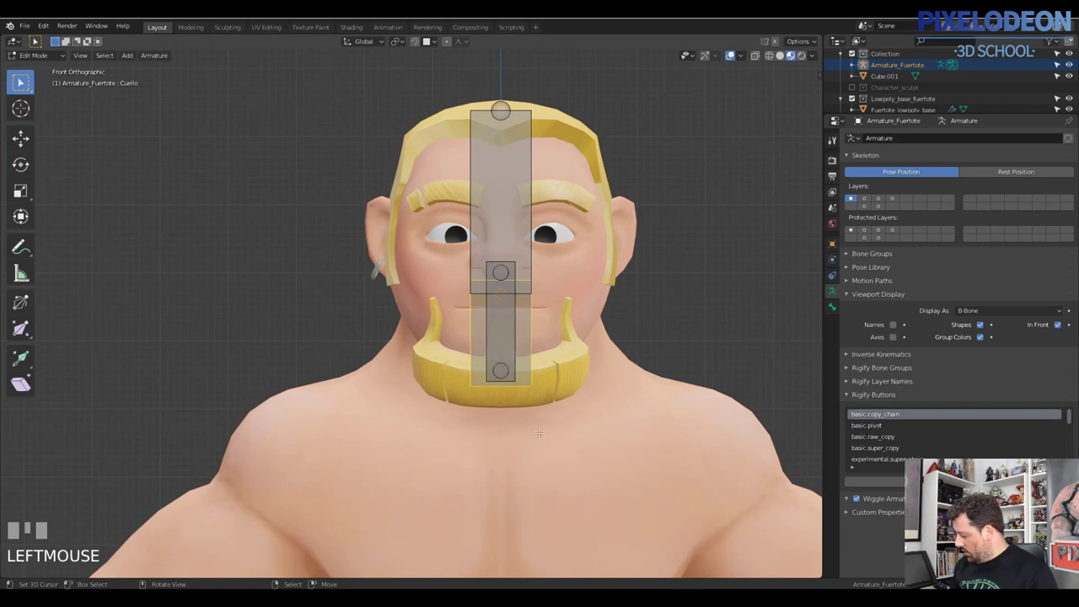
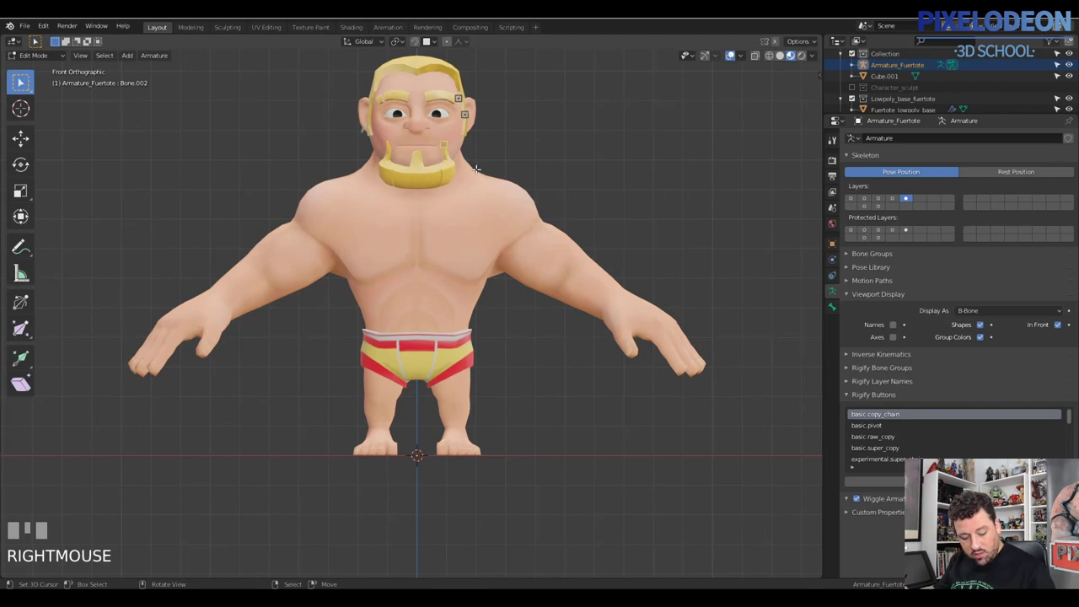
{"action": "key", "text": "shift+s"}
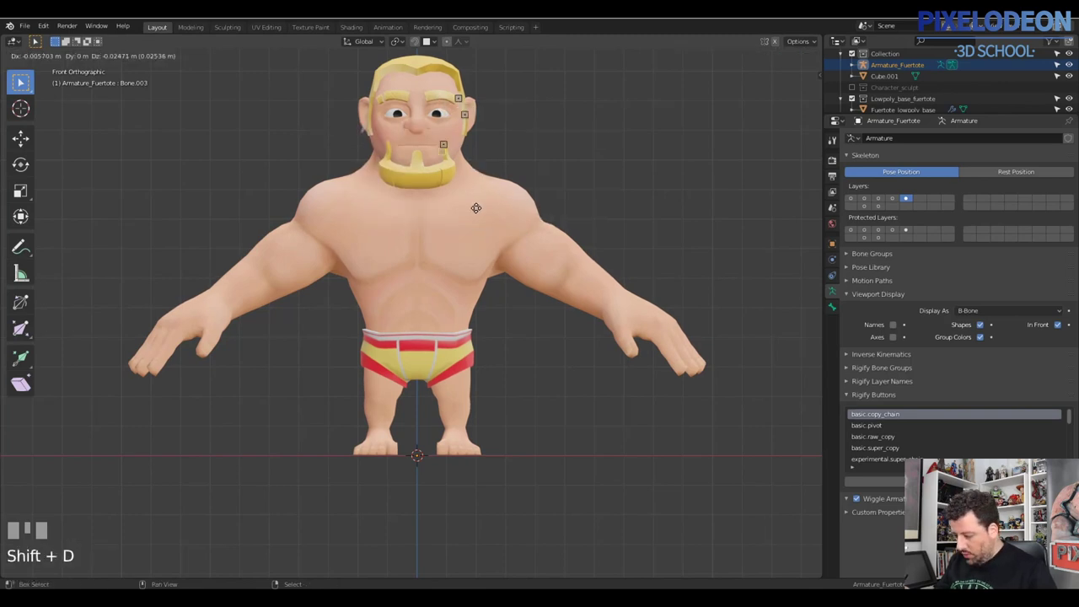
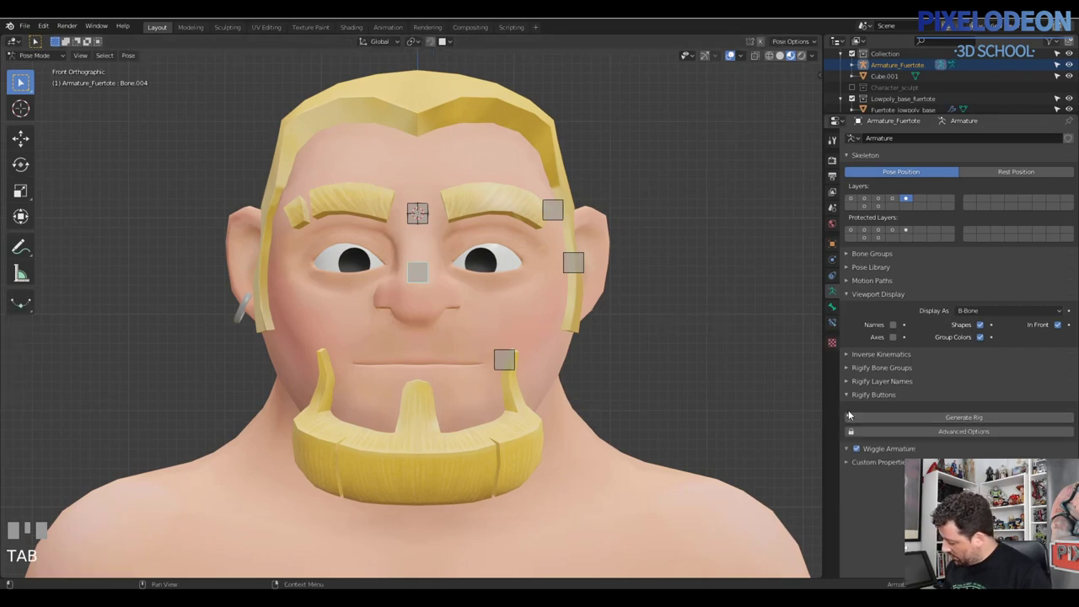
- Bring up the control bone's properties and enter Edit Mode to add the mouth bone
{"action": "left_click", "coordinate": [837, 309]}
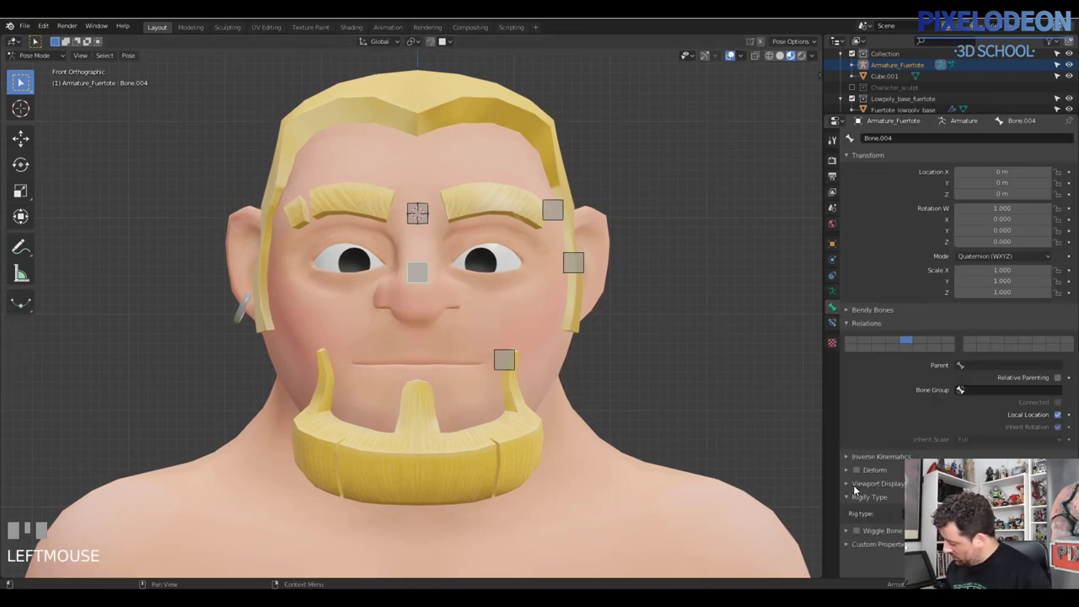
{"action": "left_click_drag", "start_coordinate": [852, 488], "coordinate": [806, 513]}
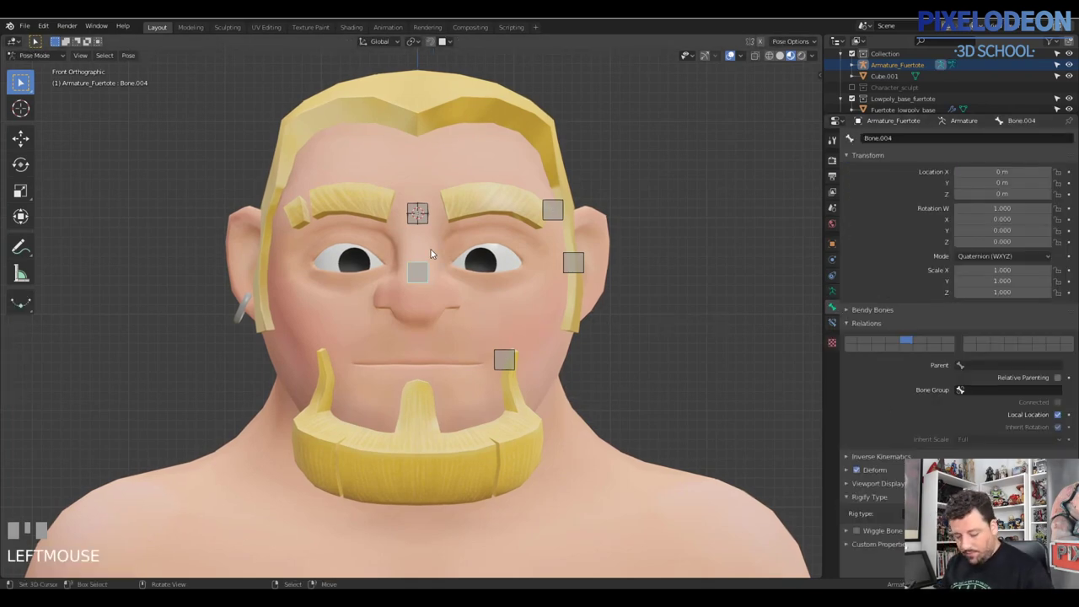
{"action": "key", "text": "Tab"}
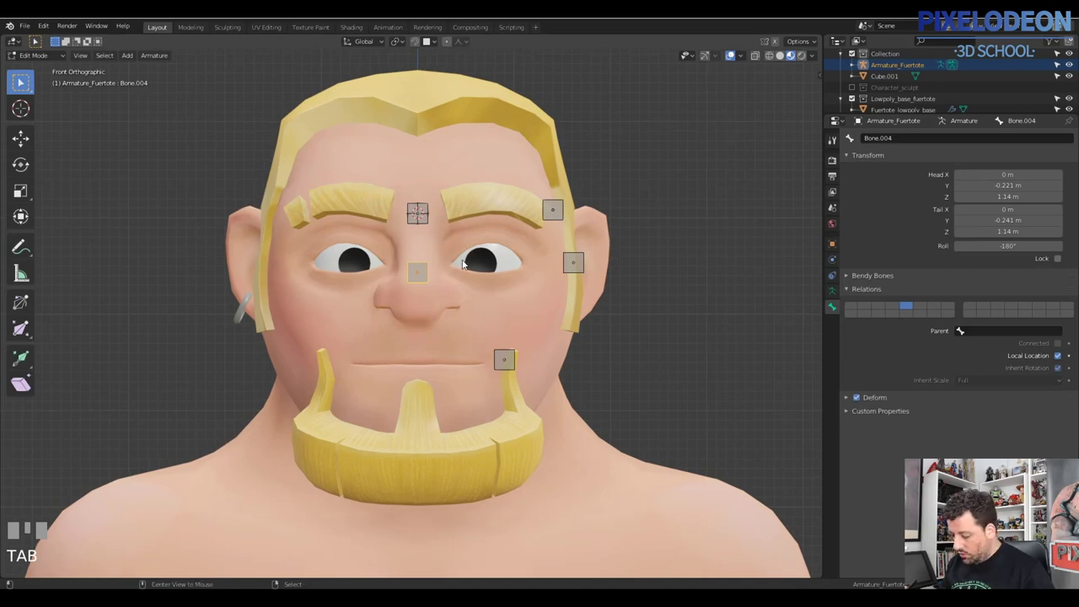
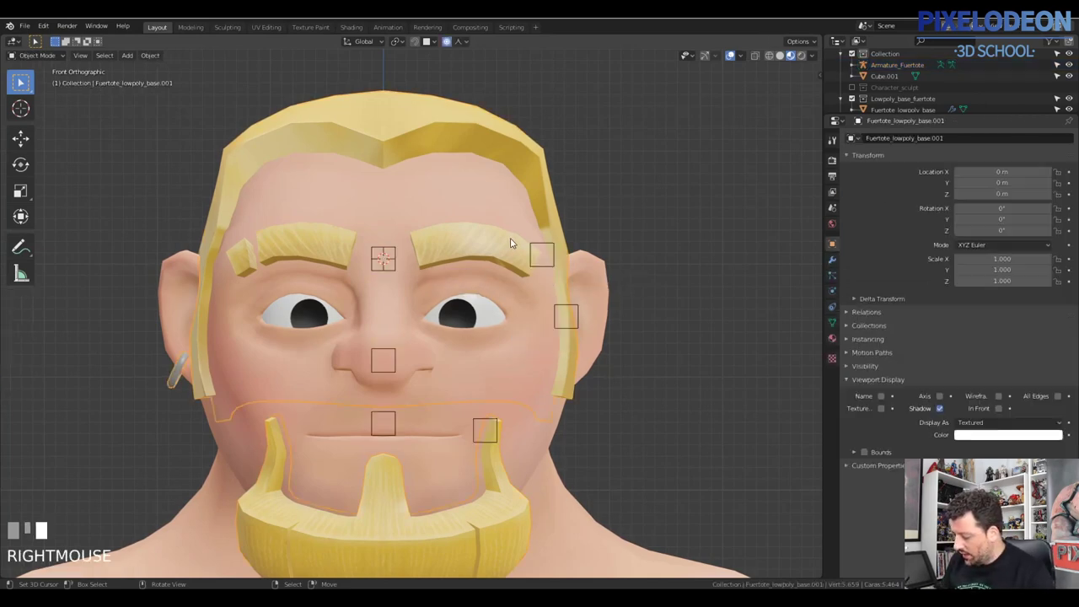
{"action": "key", "text": "g"}
{"action": "right_click", "coordinate": [526, 263]}
{"action": "left_click_drag", "start_coordinate": [451, 45], "coordinate": [486, 152]}
{"action": "key", "text": "g"}
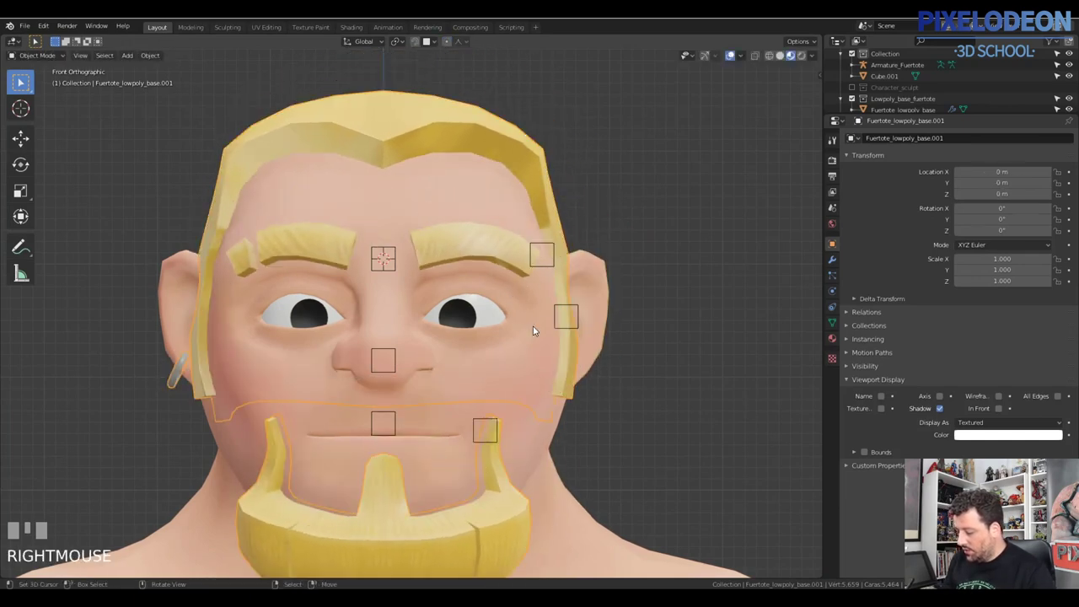
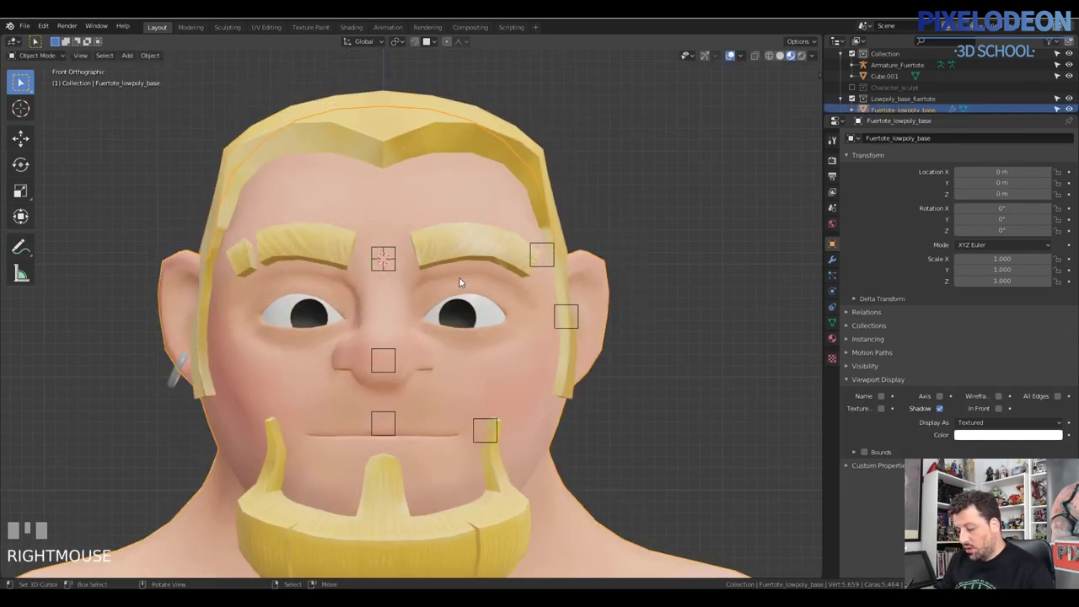
{"action": "right_click", "coordinate": [496, 250]}
{"action": "key", "text": "g"}
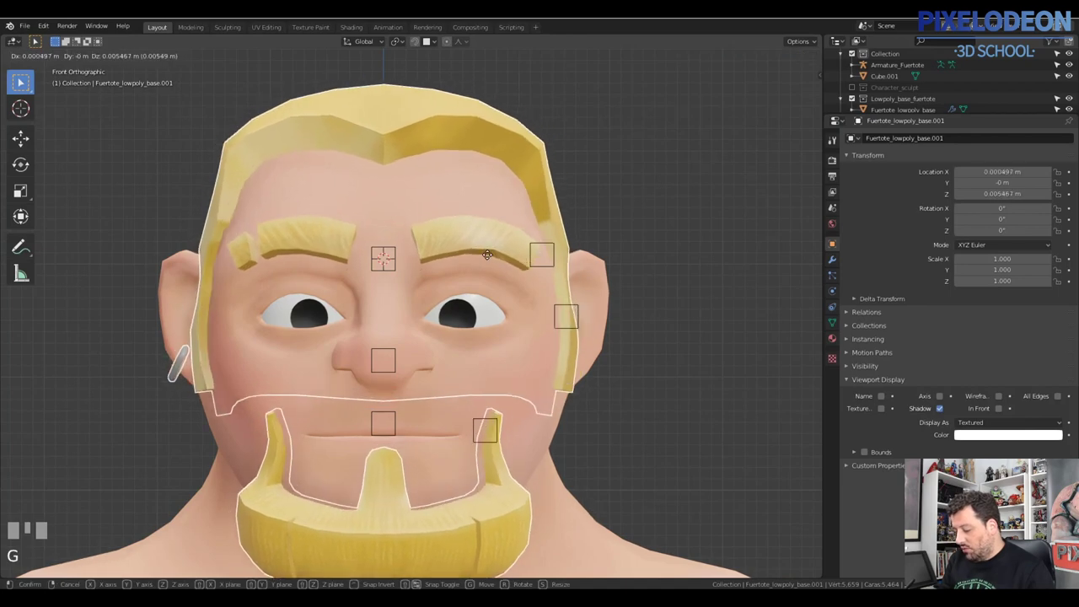
{"action": "right_click", "coordinate": [449, 251]}
{"action": "right_click", "coordinate": [433, 276]}
{"action": "key", "text": "g"}
{"action": "right_click", "coordinate": [439, 276]}
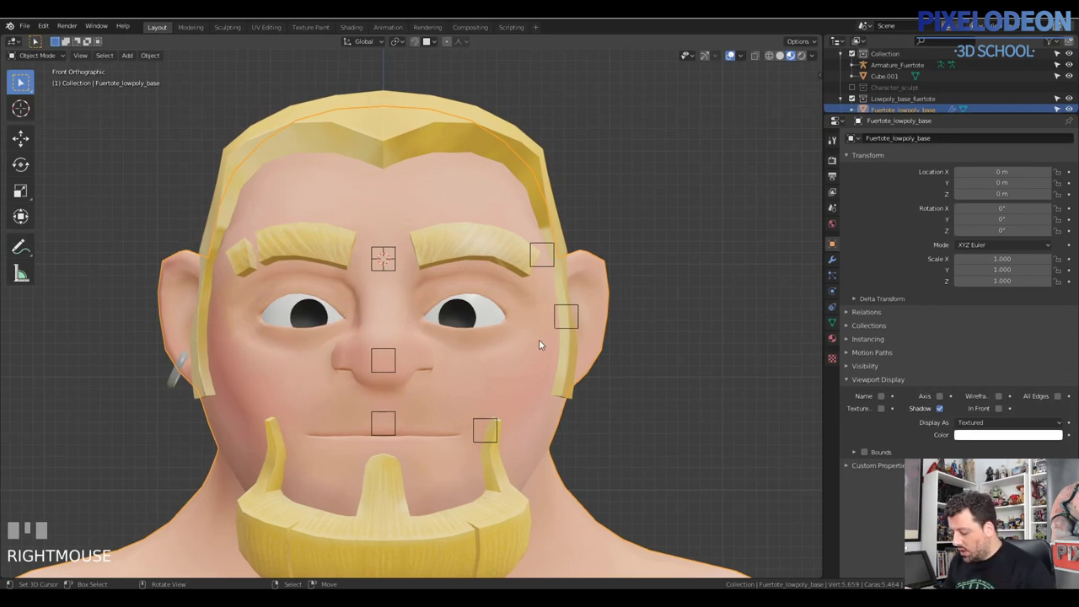
{"action": "left_click_drag", "start_coordinate": [538, 390], "coordinate": [443, 395]}
{"action": "right_click", "coordinate": [442, 395]}
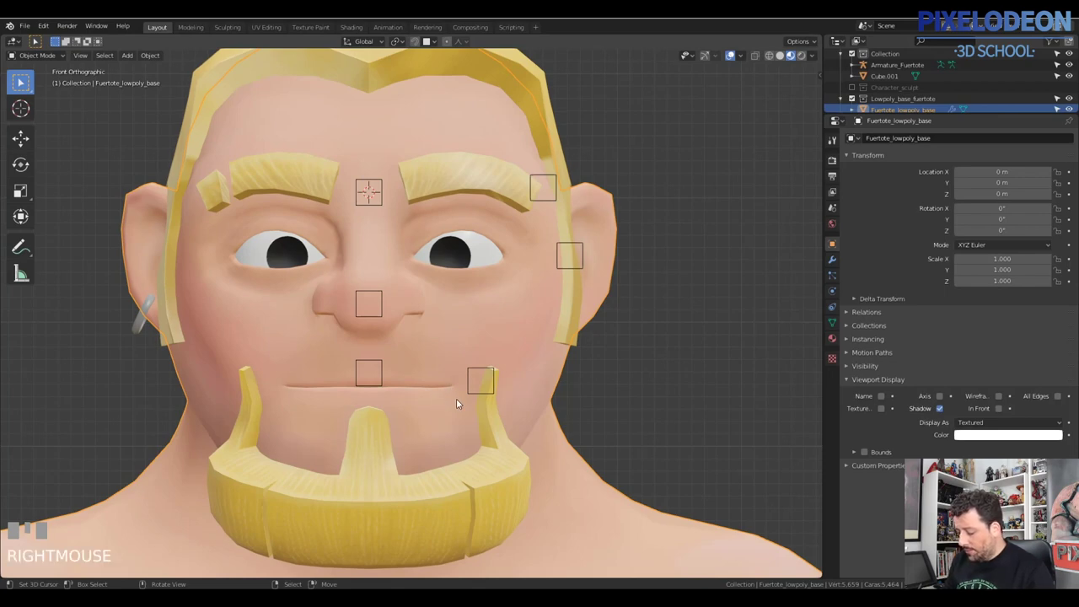
{"action": "left_click_drag", "start_coordinate": [463, 367], "coordinate": [546, 256]}
{"action": "right_click", "coordinate": [546, 257]}
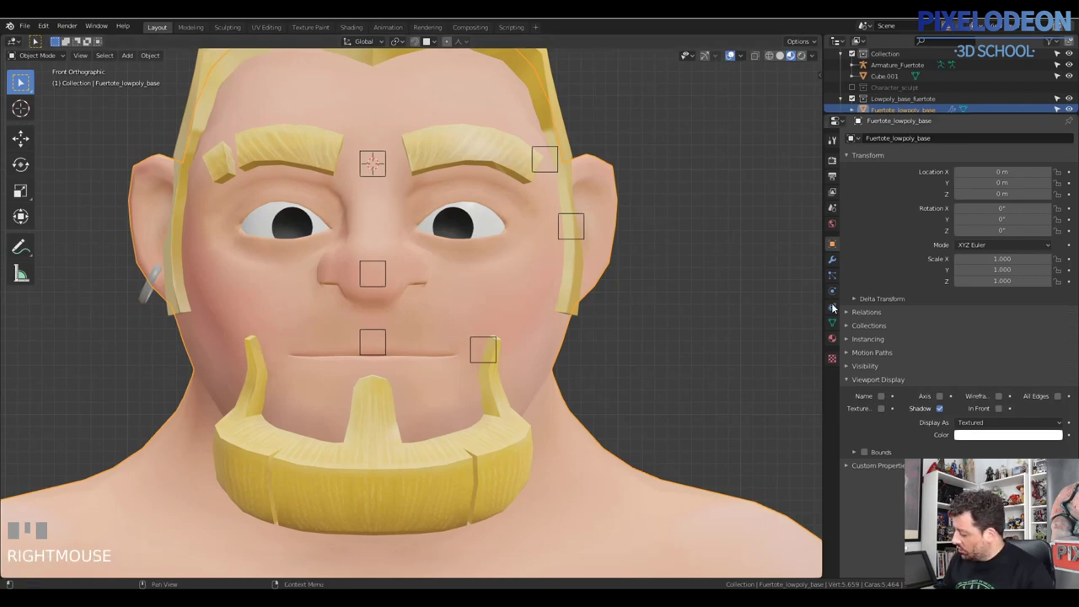
- Add a Basis shape key and a first Key 1 to the head mesh
{"action": "left_click", "coordinate": [825, 347]}
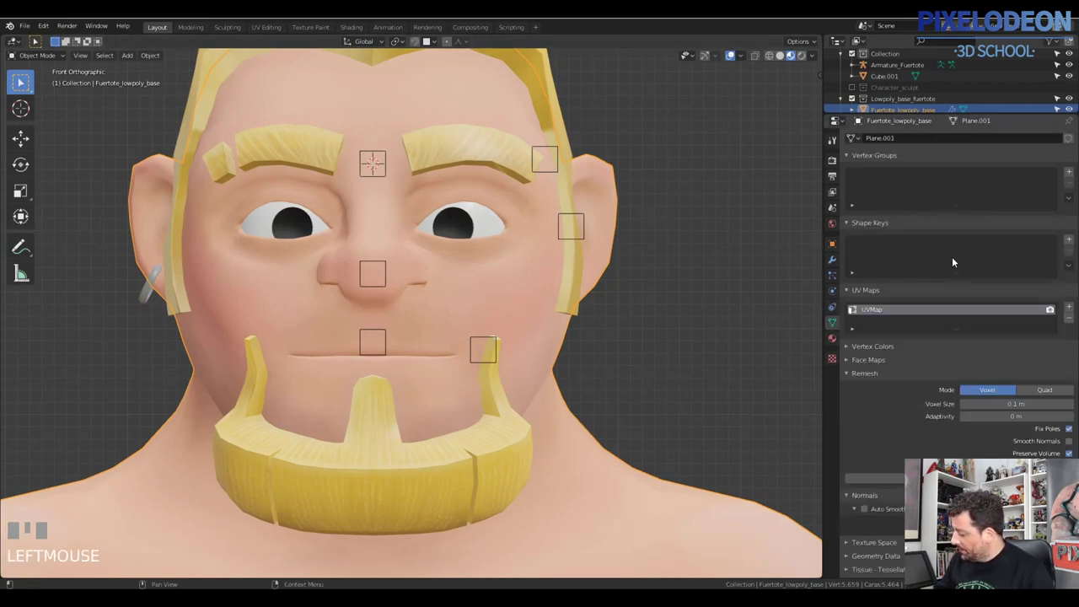
{"action": "left_click_drag", "start_coordinate": [1044, 252], "coordinate": [855, 251]}
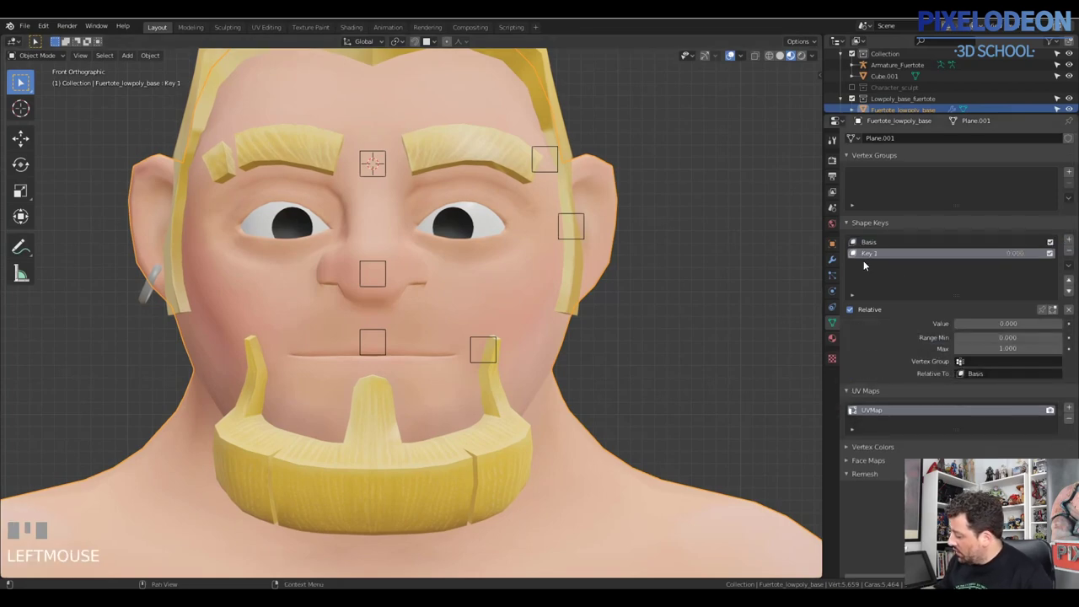
- Rename the Key 1 shape key to Eye
{"action": "left_click", "coordinate": [876, 255]}
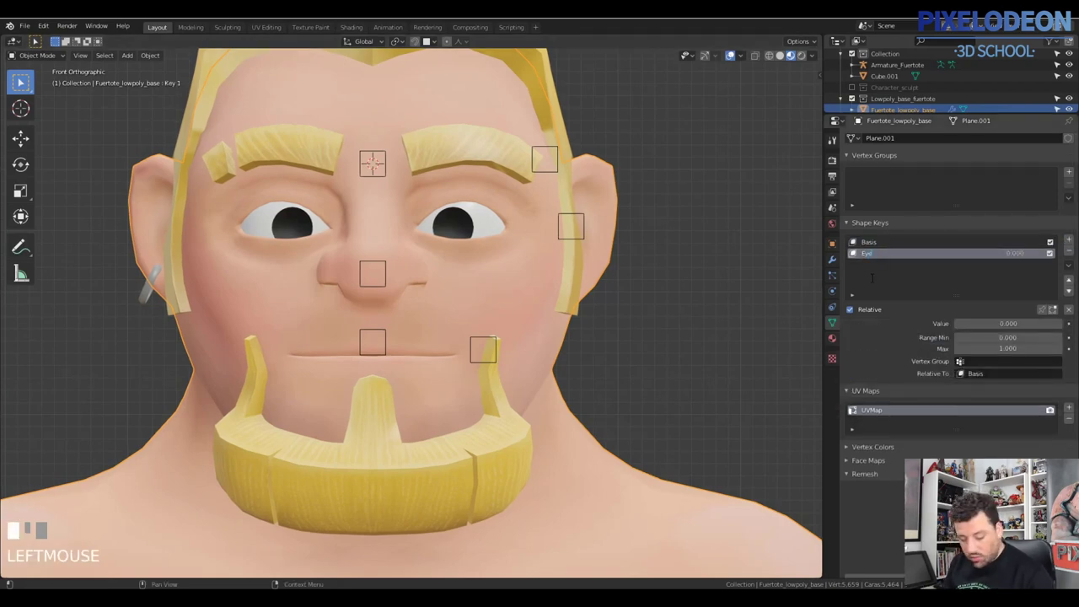
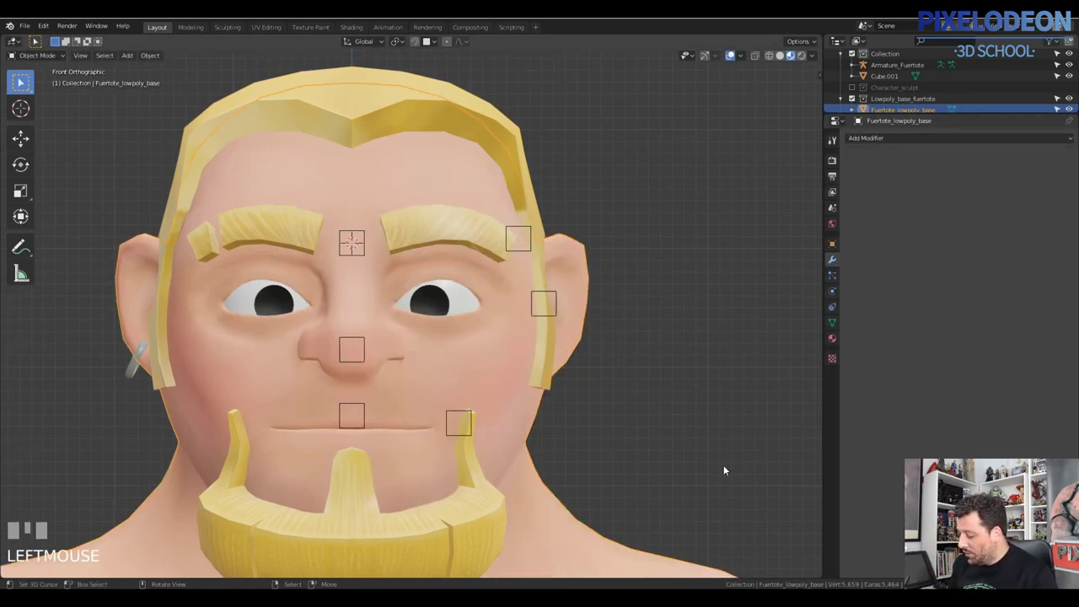
- Enter Edit Mode on Armature_Fuertote to place the face control bones
{"action": "key", "text": "Tab"}
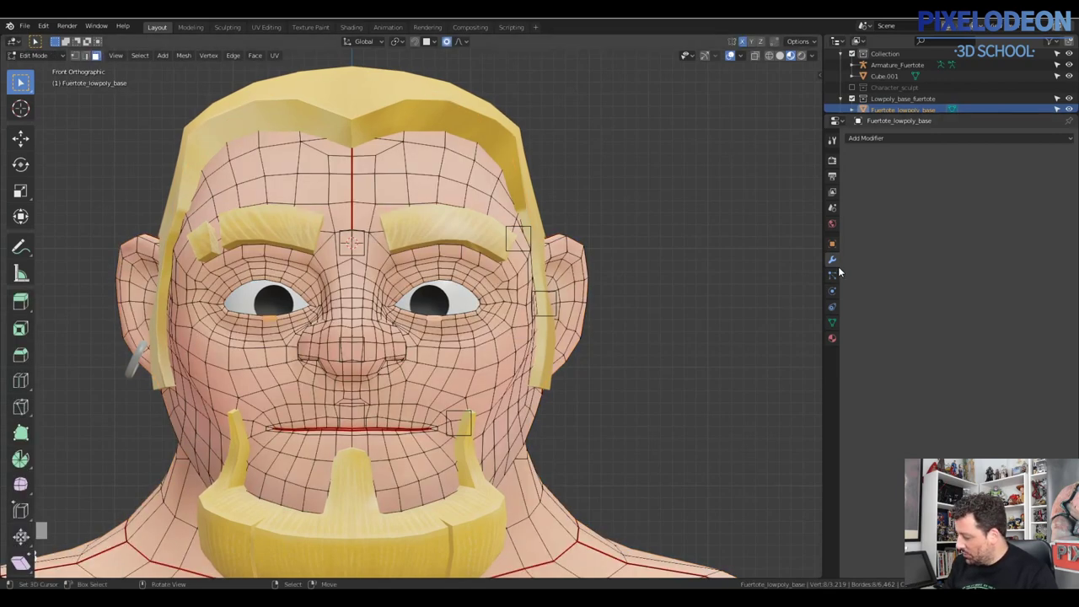
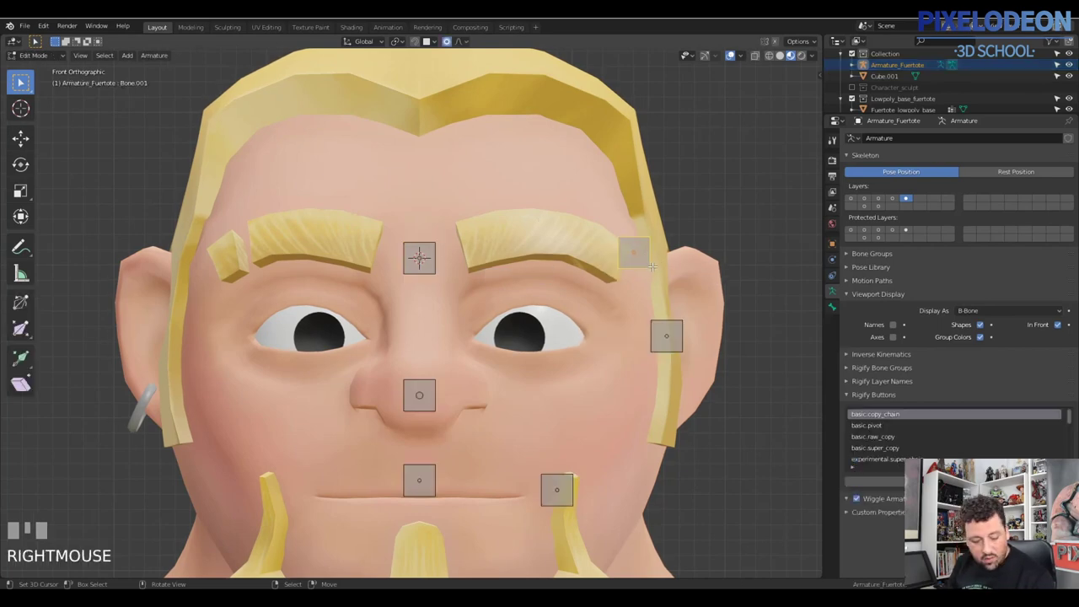
- Grab the brow control bone and move it onto the eyebrow
{"action": "key", "text": "g"}
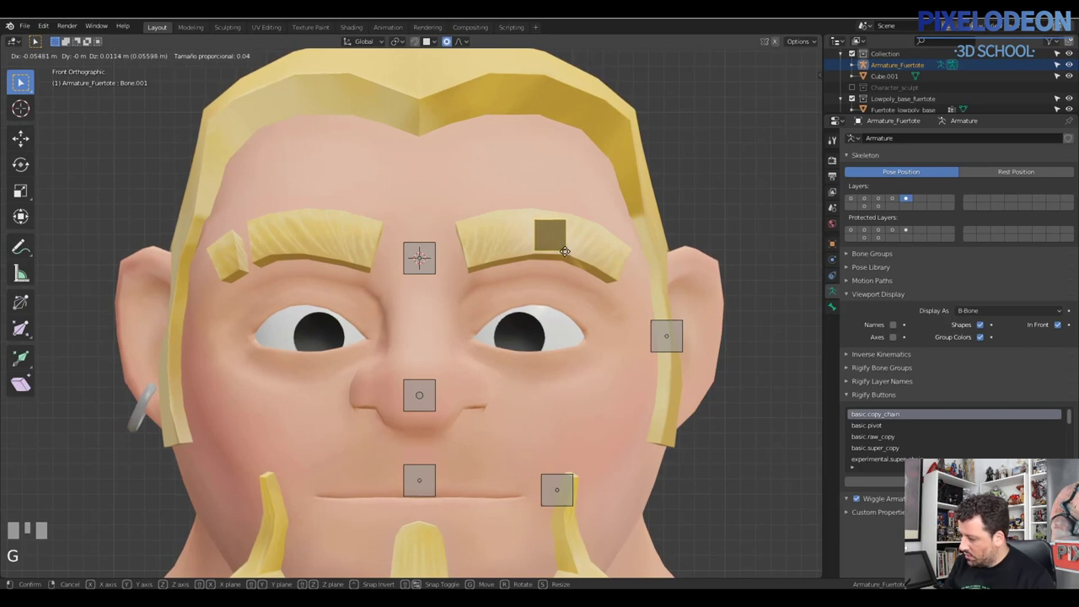
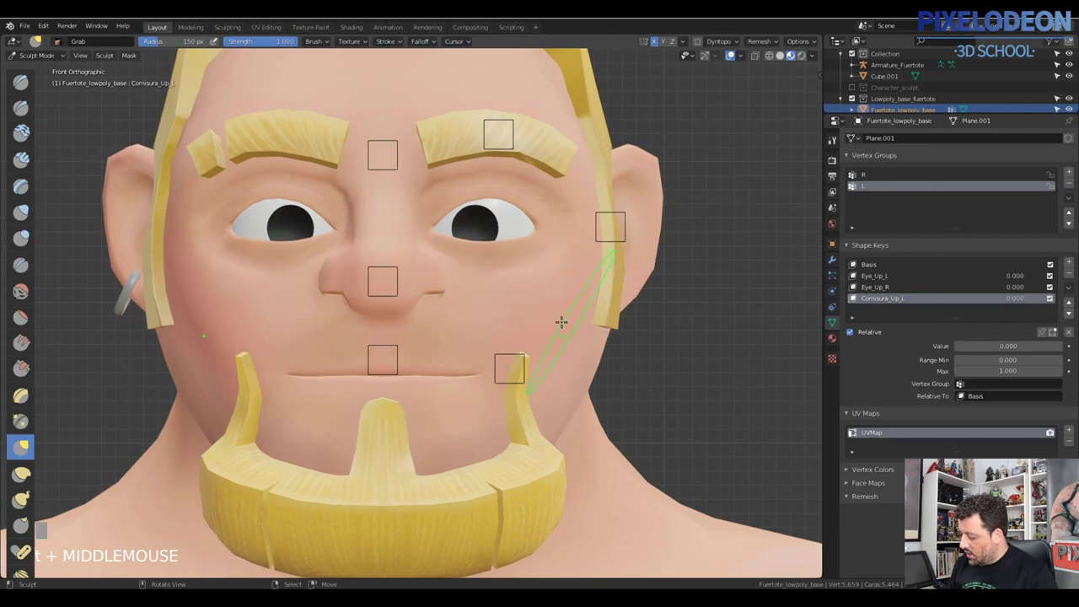
- Sculpt the left mouth corner from front view for the Comisura shape keys
{"action": "key", "text": "Tab"}
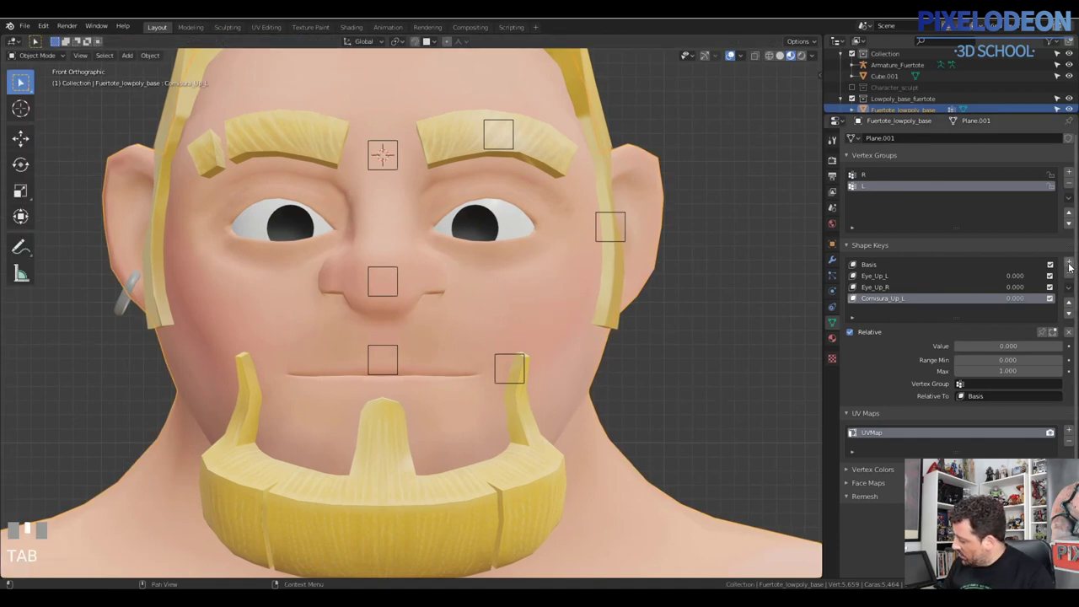
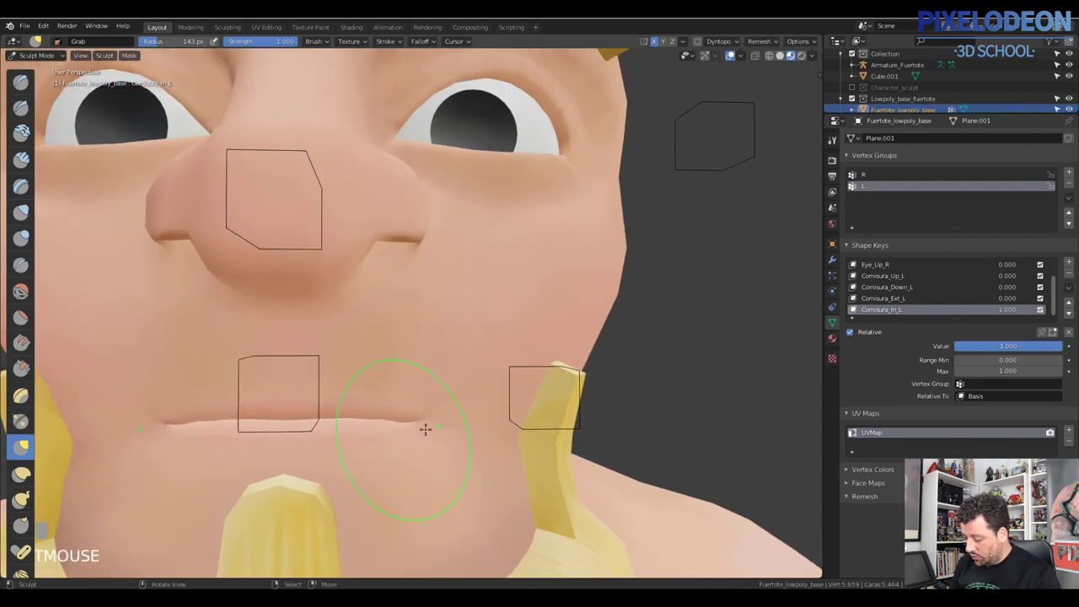
{"action": "middle_click", "coordinate": [855, 307]}
{"action": "key", "text": "q"}
{"action": "middle_click", "coordinate": [855, 308]}
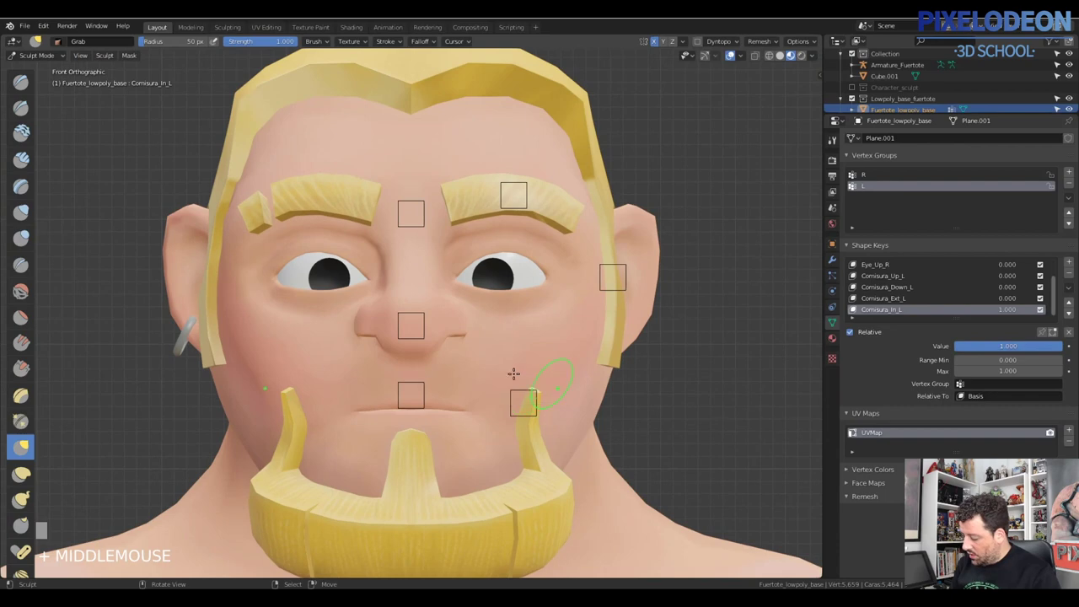
{"action": "key", "text": "Tab"}
{"action": "left_click_drag", "start_coordinate": [997, 314], "coordinate": [854, 308]}
{"action": "middle_click", "coordinate": [855, 307]}
{"action": "right_click", "coordinate": [855, 308]}
- Select Armature_Fuertote and start grabbing the mouth-corner control bone in Pose Mode
{"action": "key", "text": "Tab"}
{"action": "right_click", "coordinate": [562, 359]}
{"action": "key", "text": "g"}
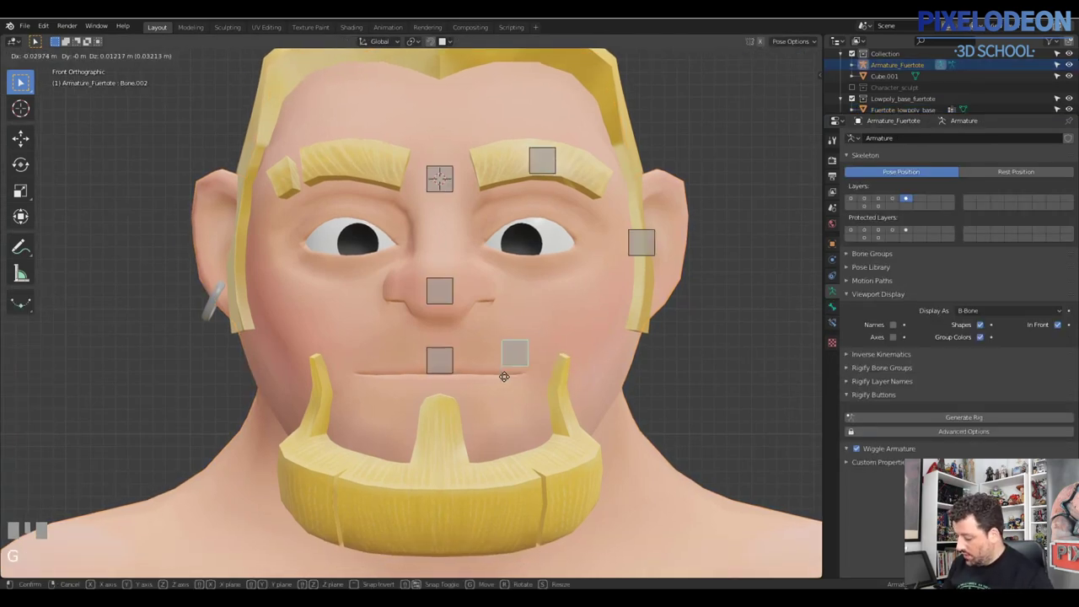
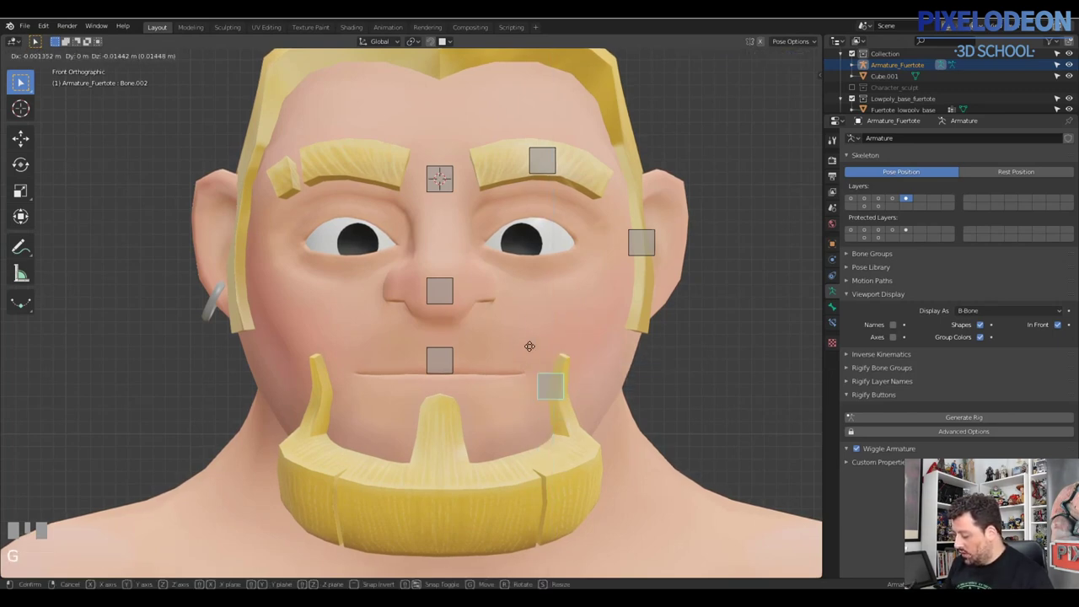
- Trial-move the left mouth-corner control bone and cancel each move, leaving the pose unchanged
{"action": "right_click", "coordinate": [549, 341]}
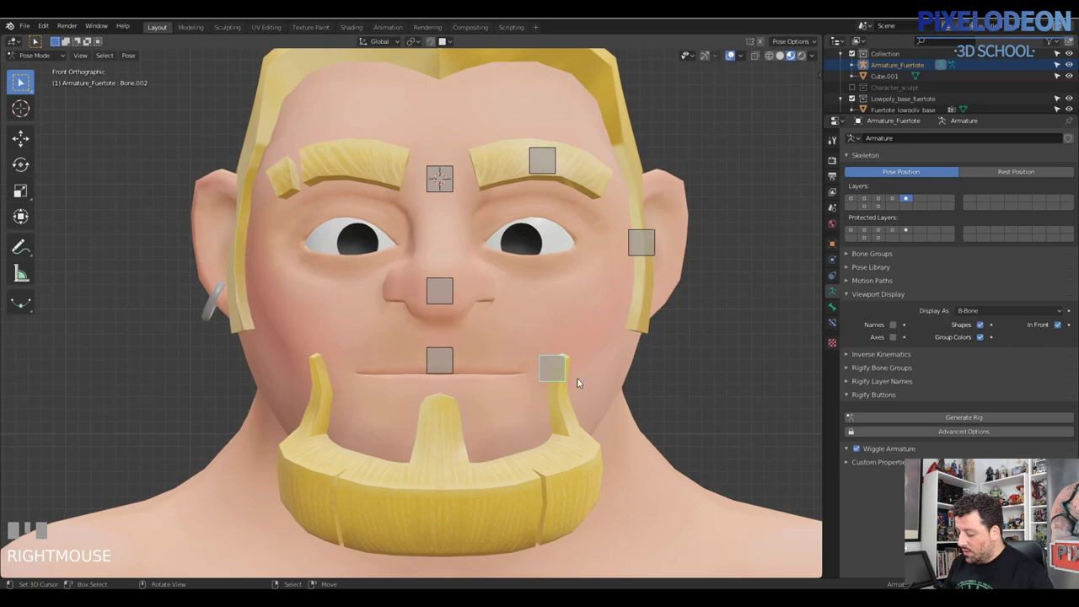
{"action": "right_click", "coordinate": [537, 406]}
{"action": "right_click", "coordinate": [570, 412]}
{"action": "key", "text": "Tab"}
{"action": "right_click", "coordinate": [570, 409]}
{"action": "left_click_drag", "start_coordinate": [563, 383], "coordinate": [521, 377]}
{"action": "right_click", "coordinate": [521, 377]}
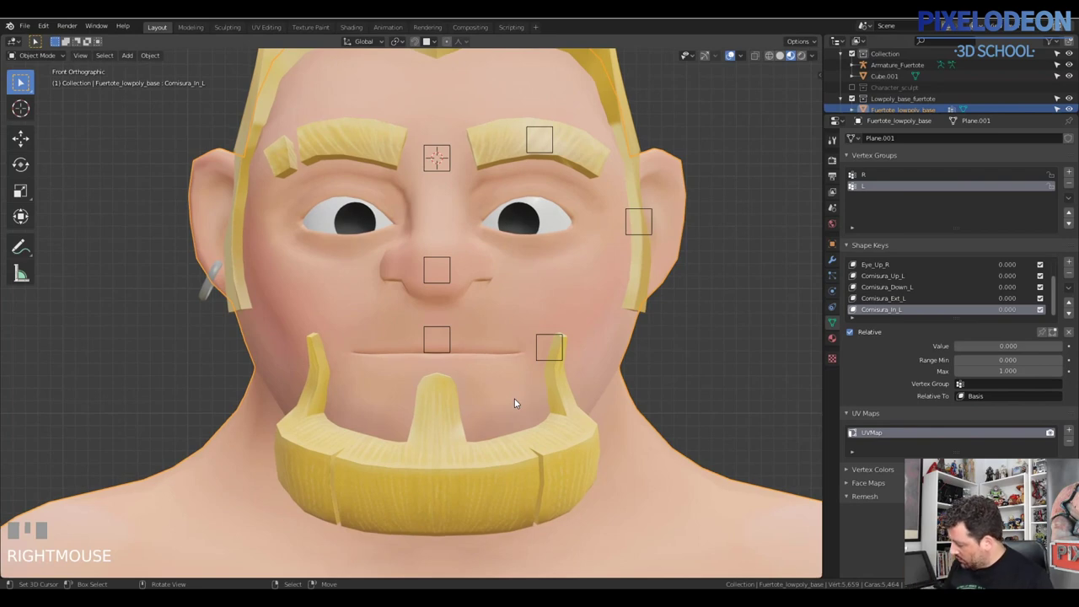
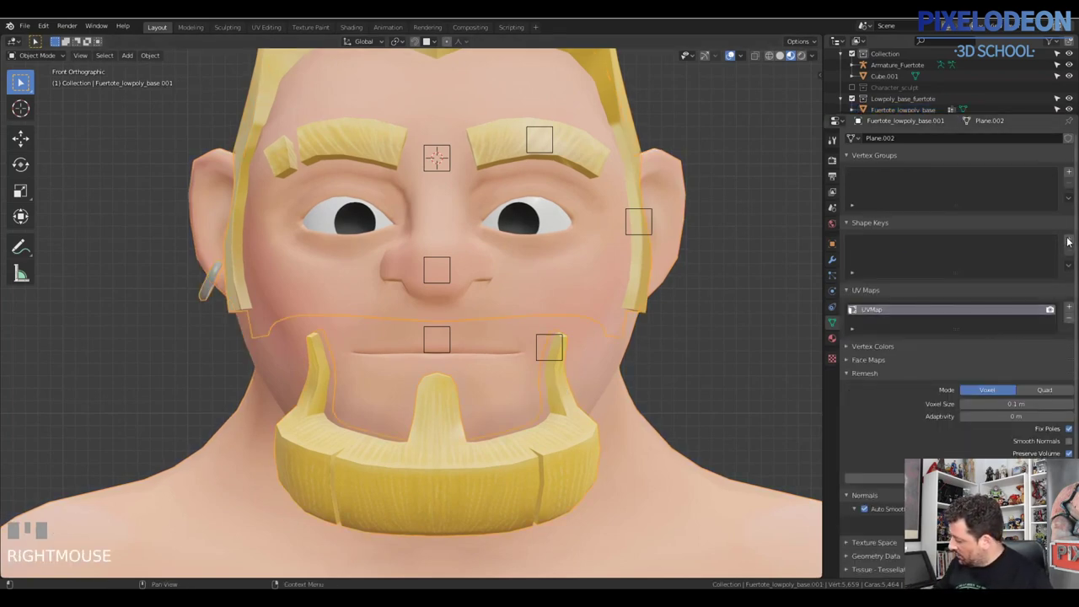
- Duplicate the face mesh and grab the copy's mouth corner upward into a Comisura_Up_L smile
{"action": "left_click", "coordinate": [1072, 244]}
{"action": "left_click_drag", "start_coordinate": [1022, 254], "coordinate": [961, 263]}
{"action": "left_click_drag", "start_coordinate": [874, 257], "coordinate": [855, 251]}
{"action": "left_click_drag", "start_coordinate": [855, 251], "coordinate": [600, 374]}
{"action": "key", "text": "Return"}
{"action": "right_click", "coordinate": [600, 374]}
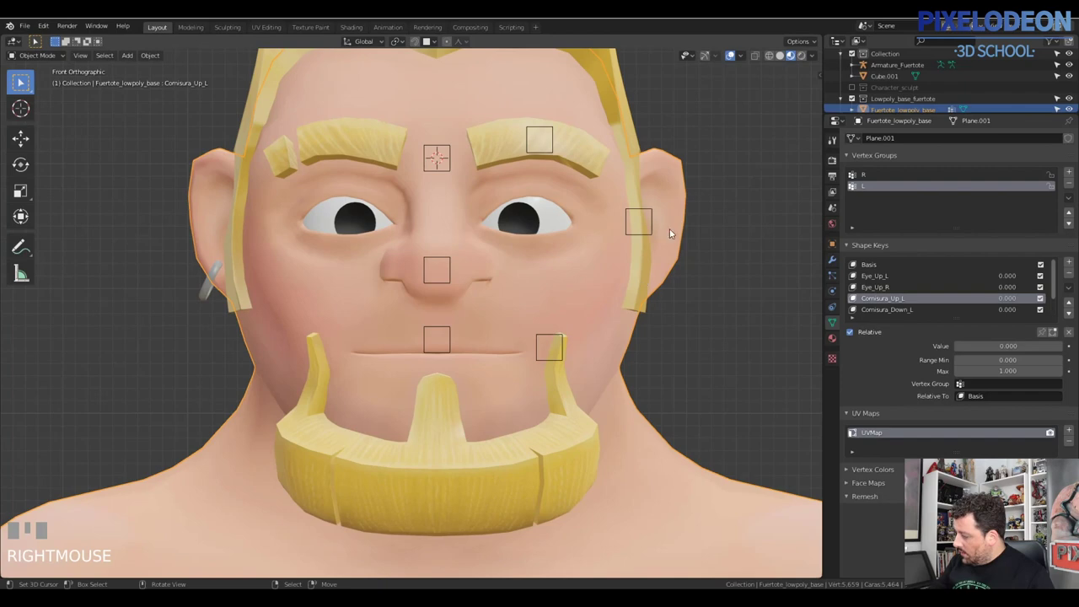
{"action": "left_click_drag", "start_coordinate": [740, 57], "coordinate": [568, 391]}
{"action": "right_click", "coordinate": [568, 391]}
{"action": "right_click", "coordinate": [541, 392]}
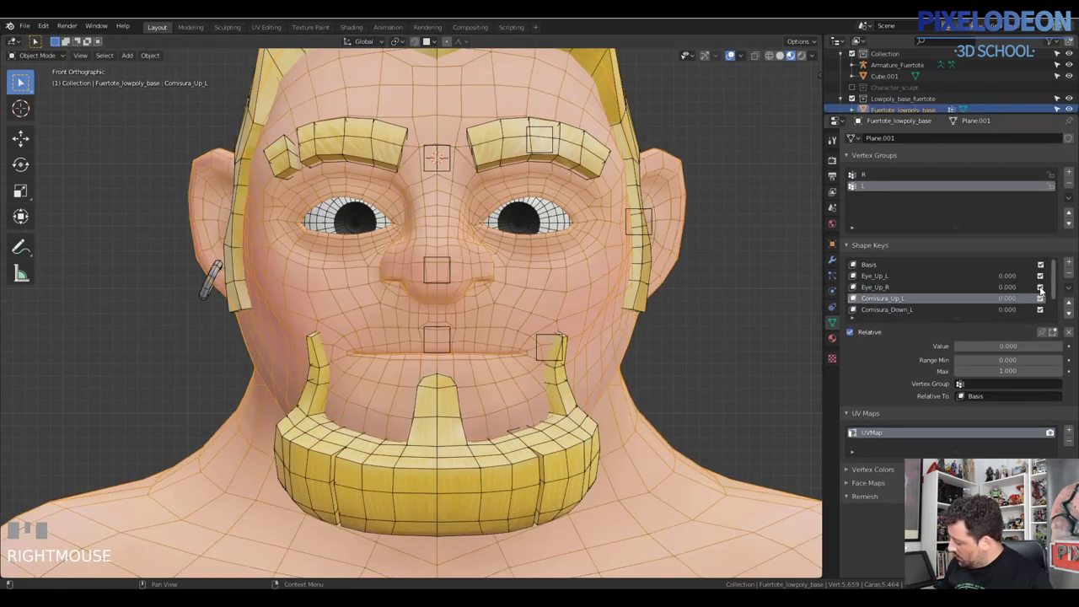
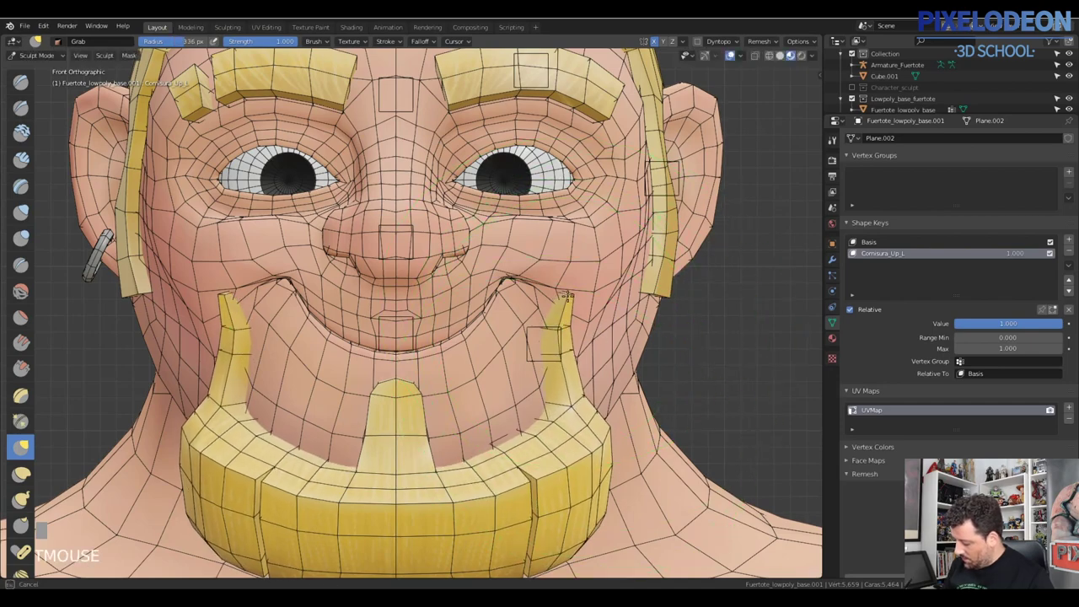
- Orbit around the head to check the sculpted smile from the side
{"action": "middle_click", "coordinate": [854, 251]}
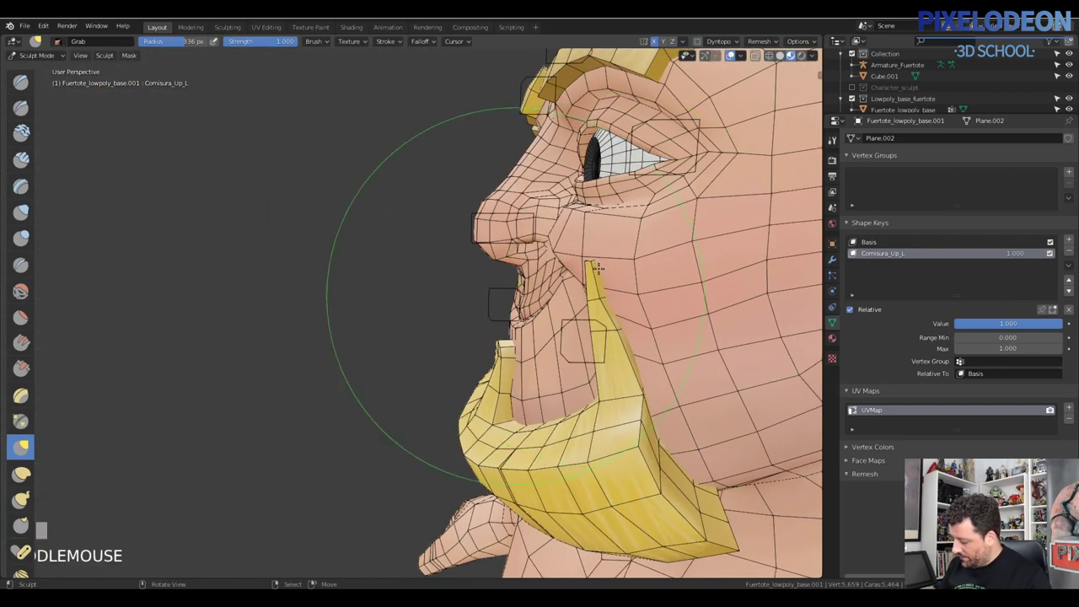
{"action": "left_click", "coordinate": [855, 251]}
{"action": "middle_click", "coordinate": [855, 251]}
{"action": "left_click", "coordinate": [855, 251]}
{"action": "middle_click", "coordinate": [855, 252]}
{"action": "left_click", "coordinate": [854, 252]}
- Reselect the original head mesh with a neutral mouth, Comisura_Up_L active at zero
{"action": "left_click_drag", "start_coordinate": [855, 252], "coordinate": [855, 251]}
{"action": "left_click", "coordinate": [855, 251]}
{"action": "left_click_drag", "start_coordinate": [855, 251], "coordinate": [738, 59]}
{"action": "left_click_drag", "start_coordinate": [738, 59], "coordinate": [729, 63]}
{"action": "left_click_drag", "start_coordinate": [607, 365], "coordinate": [560, 379]}
{"action": "right_click", "coordinate": [559, 379]}
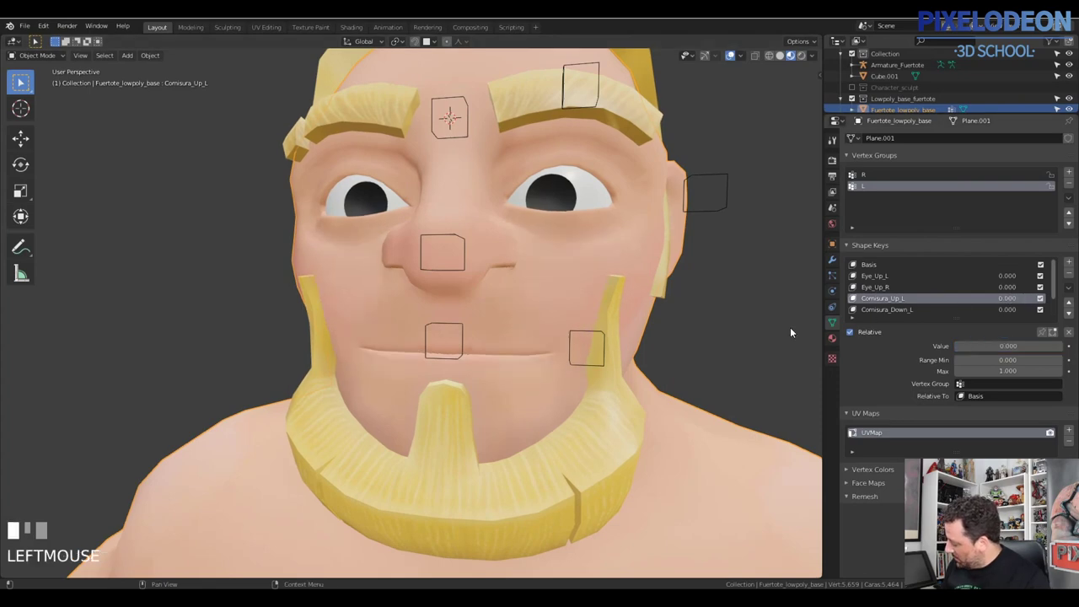
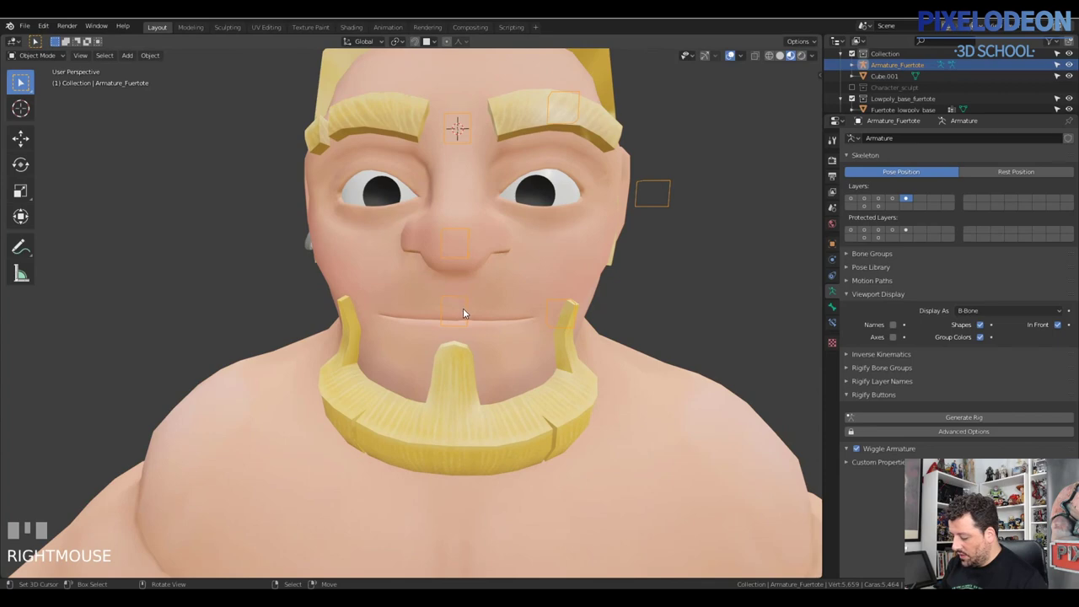
- Orbit around the head so the armature's face bones are seen over the neutral face
{"action": "left_click_drag", "start_coordinate": [509, 328], "coordinate": [551, 255]}
{"action": "right_click", "coordinate": [550, 254]}
{"action": "right_click", "coordinate": [556, 253]}
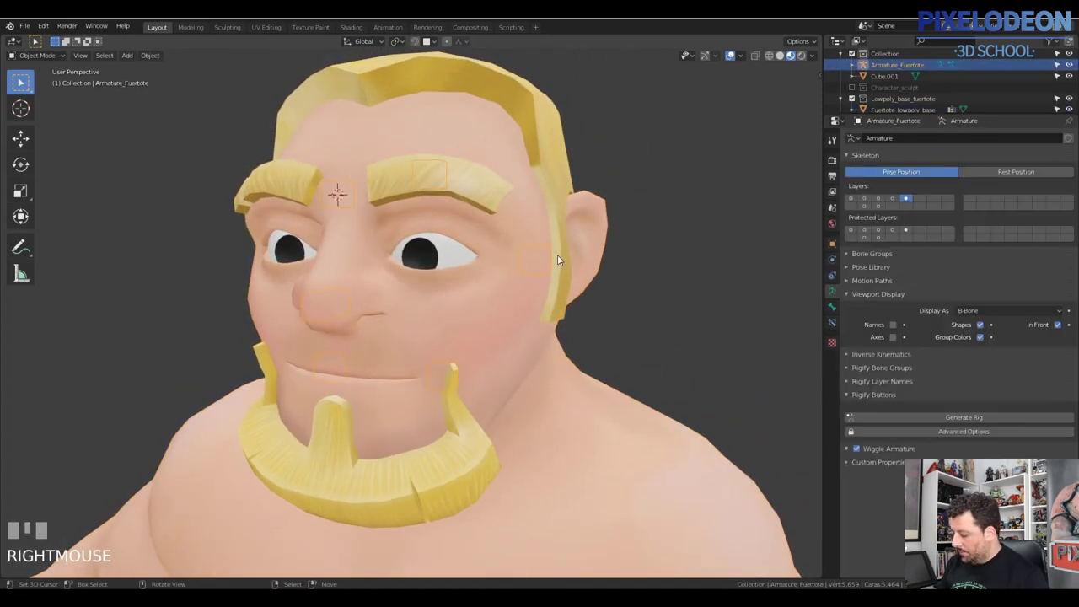
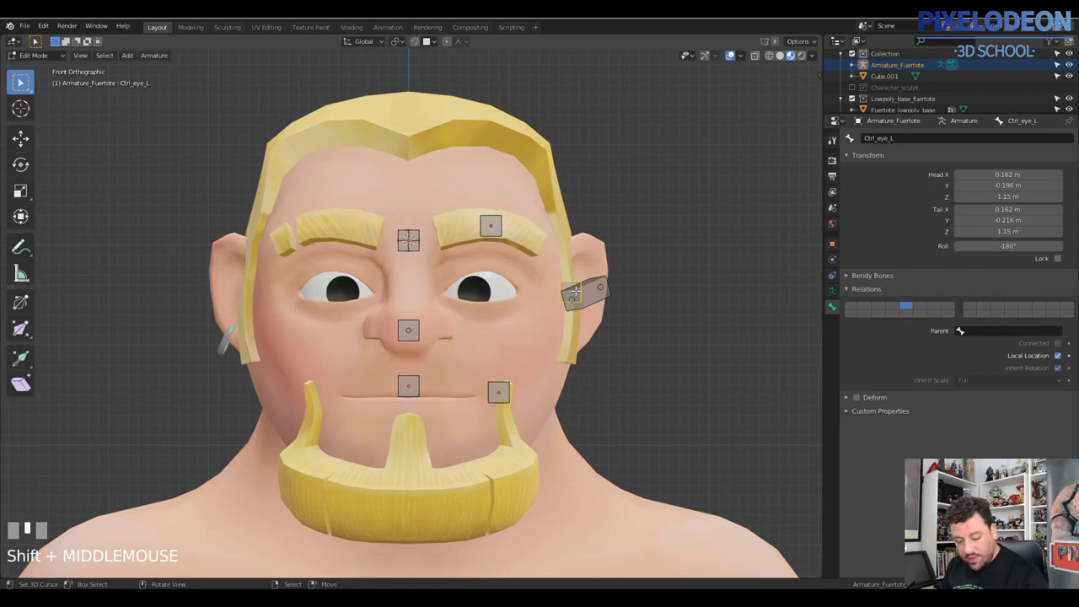
- Rename the left eye control bone from Ctrl_eye_L to Ctrl_parpado_L
{"action": "key", "text": "F2"}
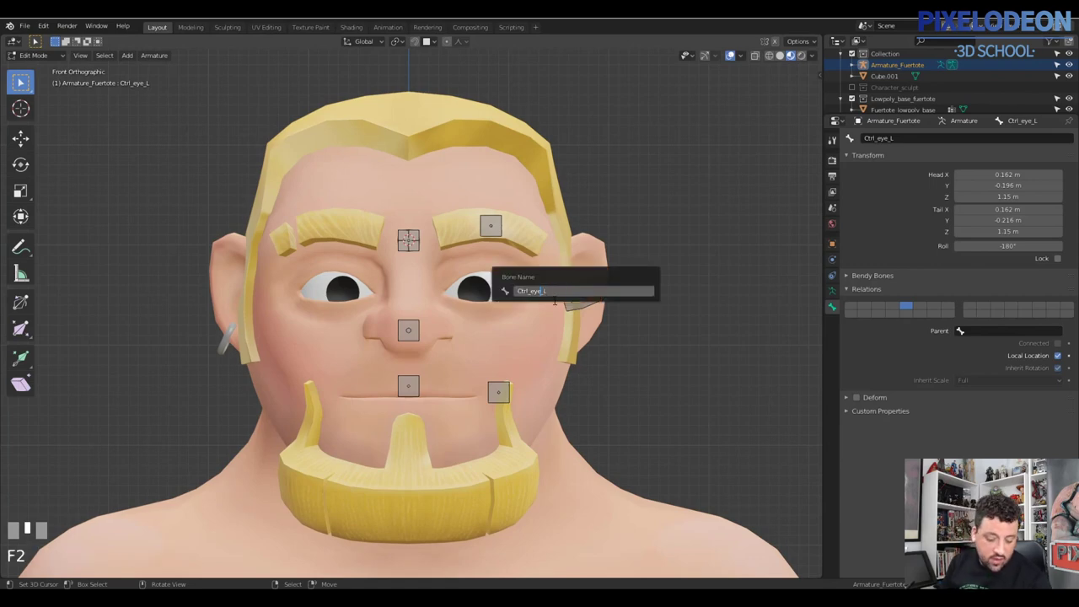
{"action": "key", "text": "BackSpace"}
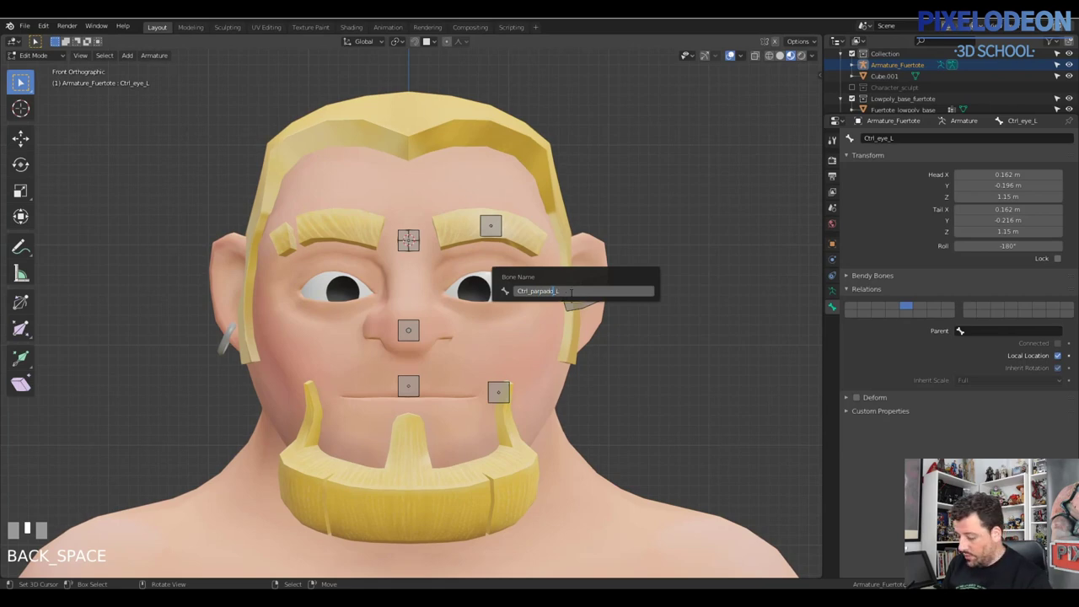
{"action": "key", "text": "Return"}
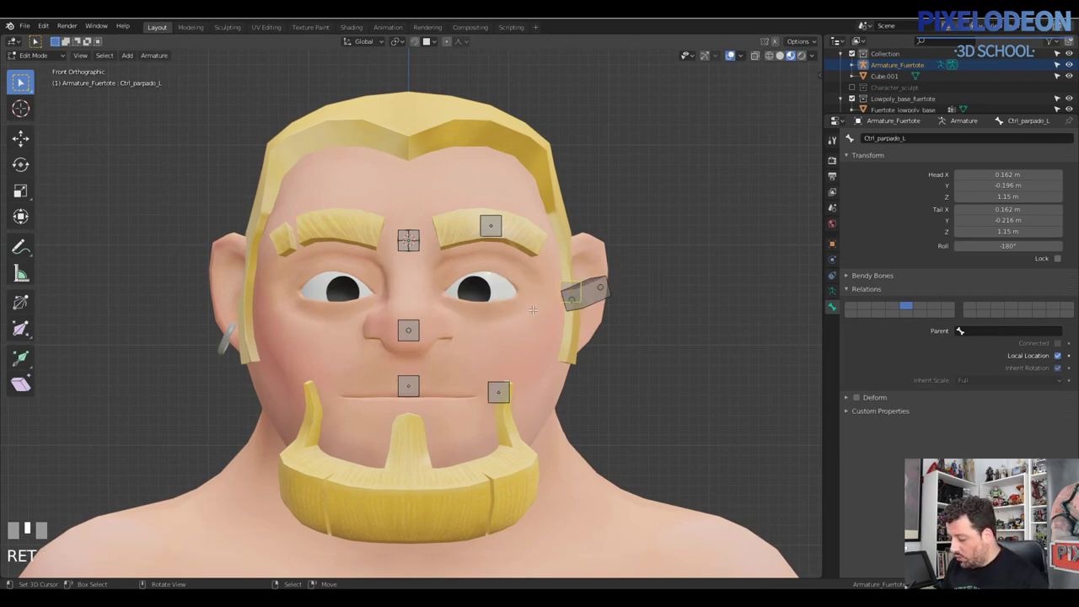
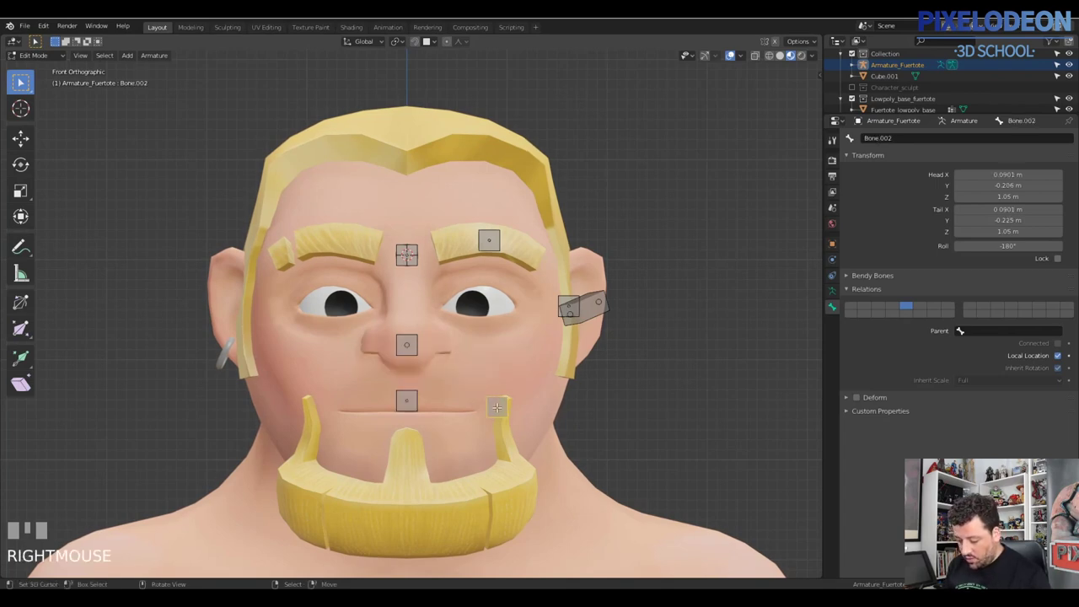
- Begin renaming the mouth-corner bone via its name field
{"action": "key", "text": "F2"}
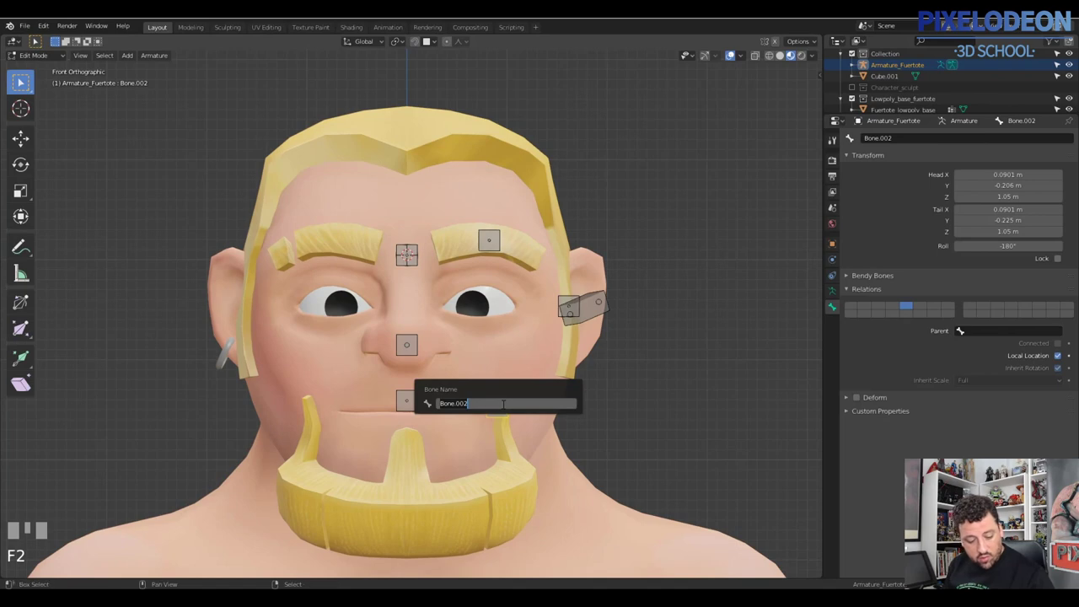
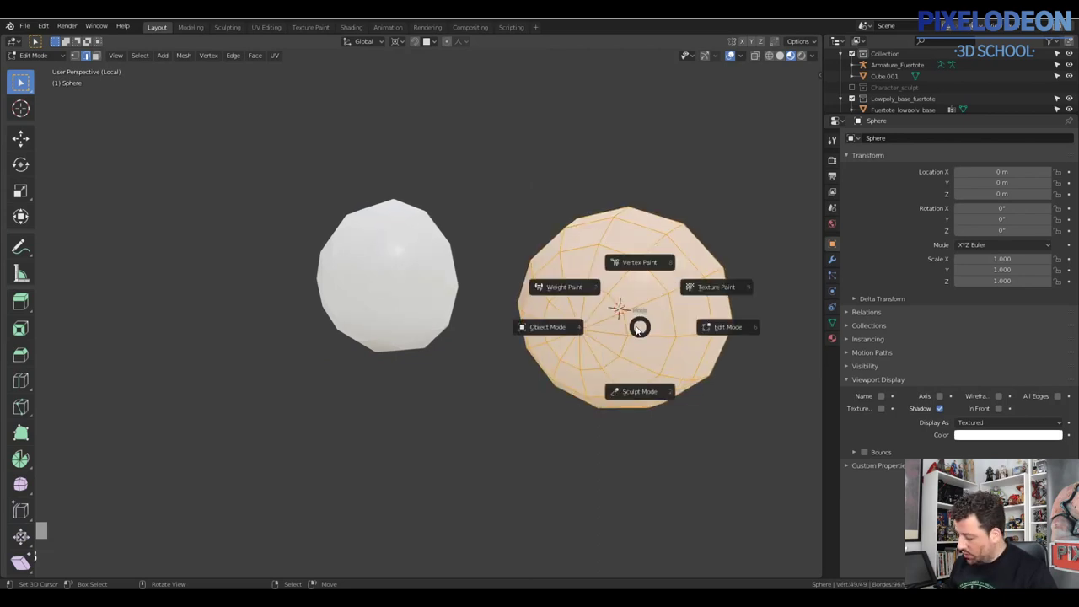
- Return to object mode, leave local view and bring Fuertote's face into view
{"action": "key", "text": "Tab"}
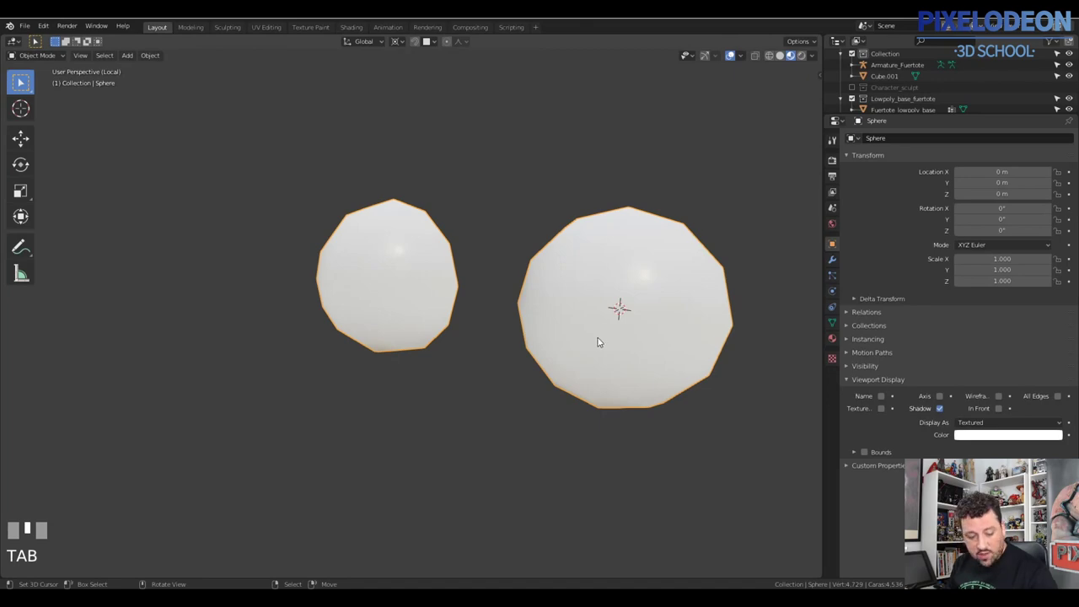
{"action": "key", "text": "\\"}
{"action": "left_click_drag", "start_coordinate": [605, 339], "coordinate": [845, 274]}
{"action": "left_click_drag", "start_coordinate": [846, 273], "coordinate": [887, 299]}
{"action": "left_click_drag", "start_coordinate": [877, 177], "coordinate": [535, 327]}
{"action": "right_click", "coordinate": [535, 326]}
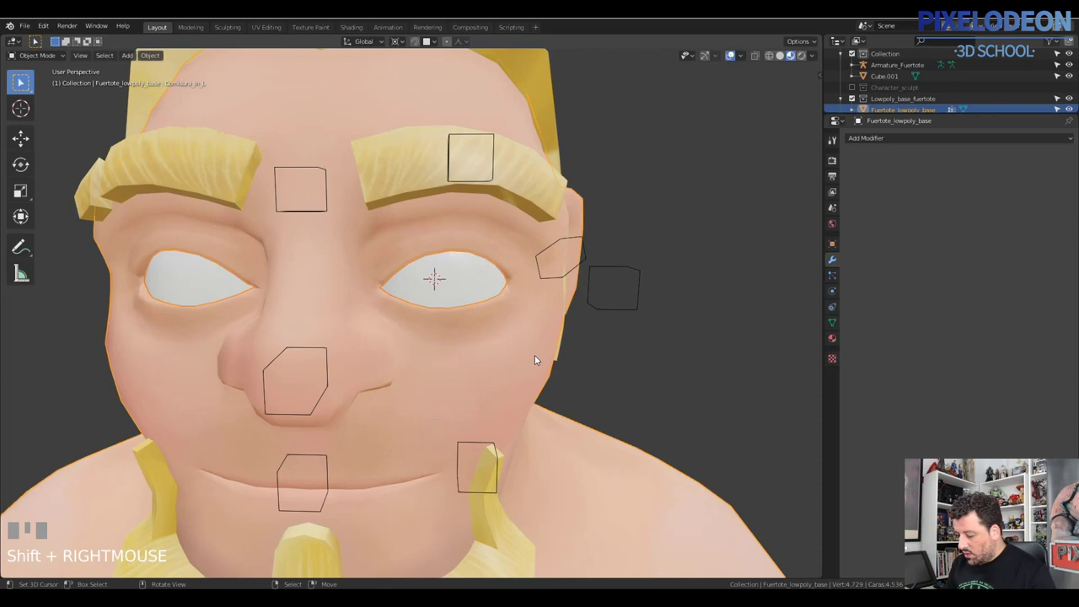
- Frame the whole head and beard and join with Ctrl+J, leaving the head mesh active
{"action": "left_click_drag", "start_coordinate": [522, 339], "coordinate": [553, 328]}
{"action": "key", "text": "ctrl+j"}
{"action": "right_click", "coordinate": [553, 328]}
- Show the face mesh's shape keys and dial Eye_Up_L to full value, widening the eyes
{"action": "left_click", "coordinate": [835, 324]}
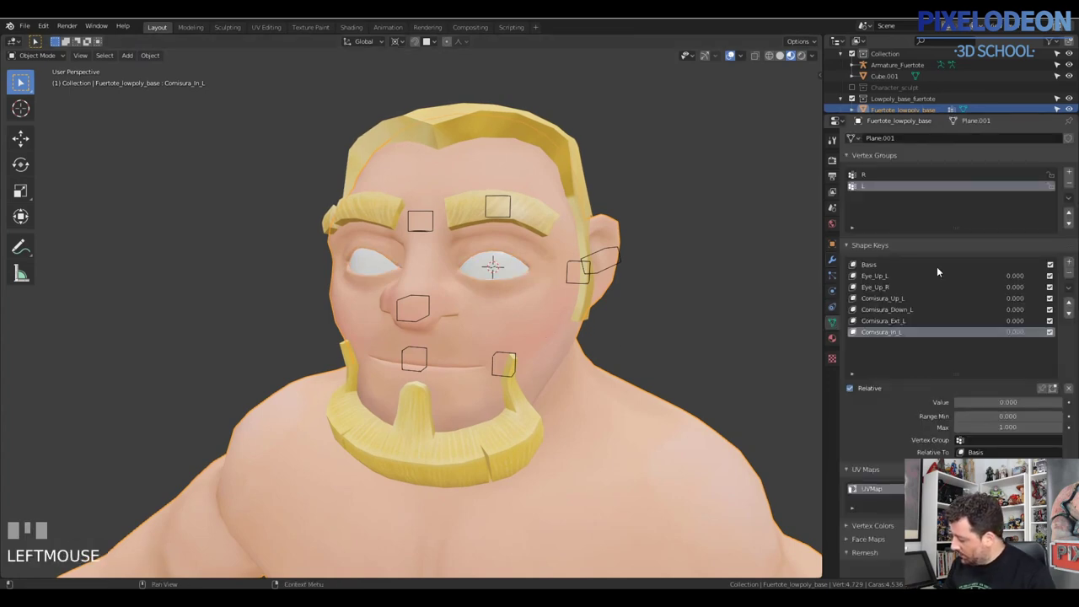
{"action": "left_click_drag", "start_coordinate": [1021, 335], "coordinate": [994, 275]}
{"action": "key", "text": "z"}
{"action": "key", "text": "z"}
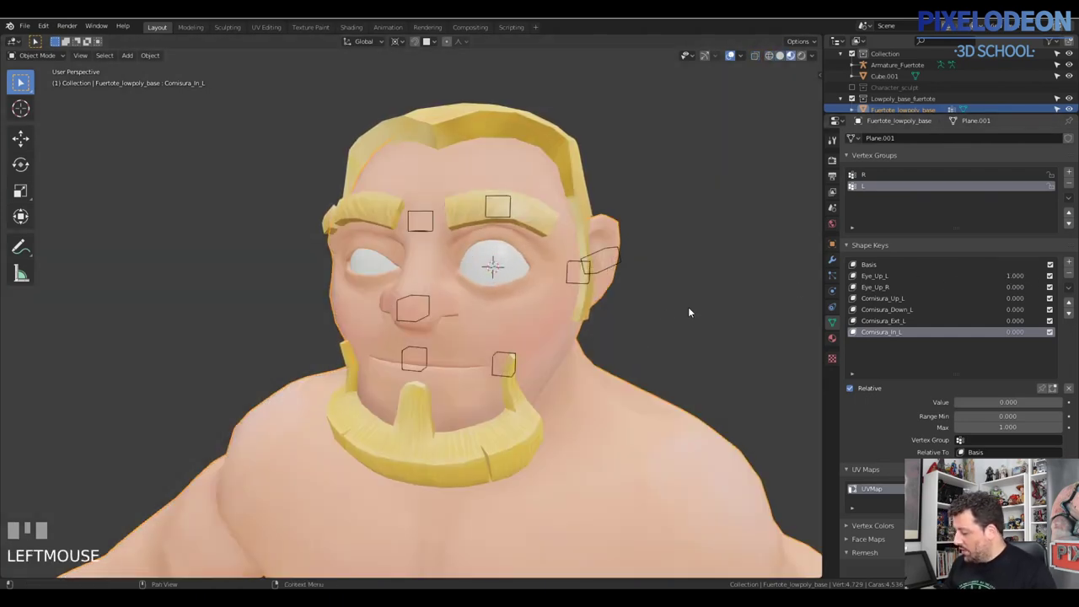
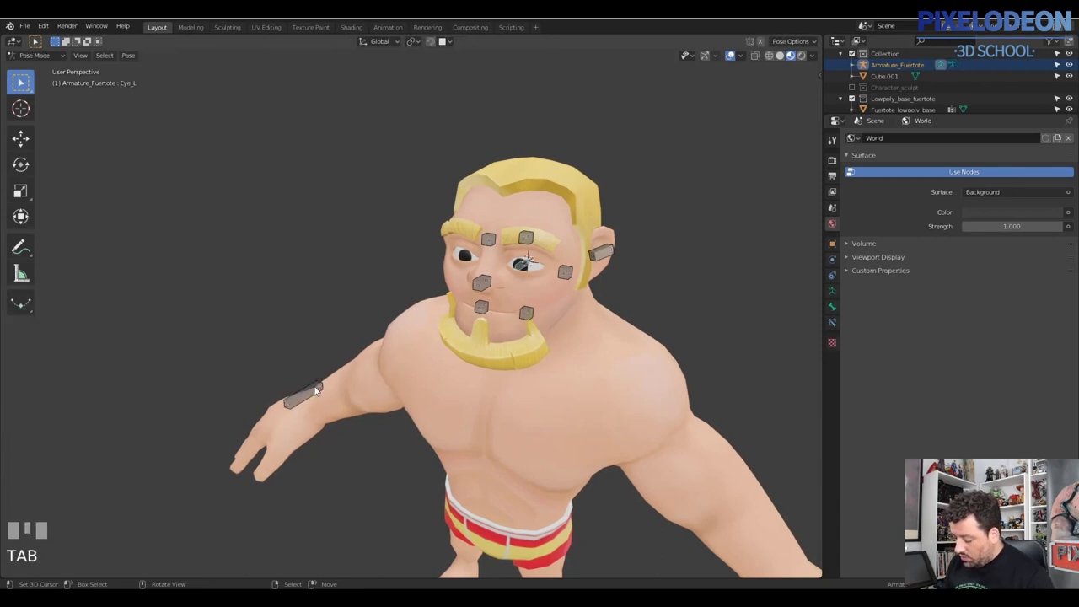
{"action": "right_click", "coordinate": [311, 386]}
{"action": "left_click_drag", "start_coordinate": [305, 389], "coordinate": [387, 349]}
{"action": "right_click", "coordinate": [520, 262]}
{"action": "key", "text": "ctrl+shift+c"}
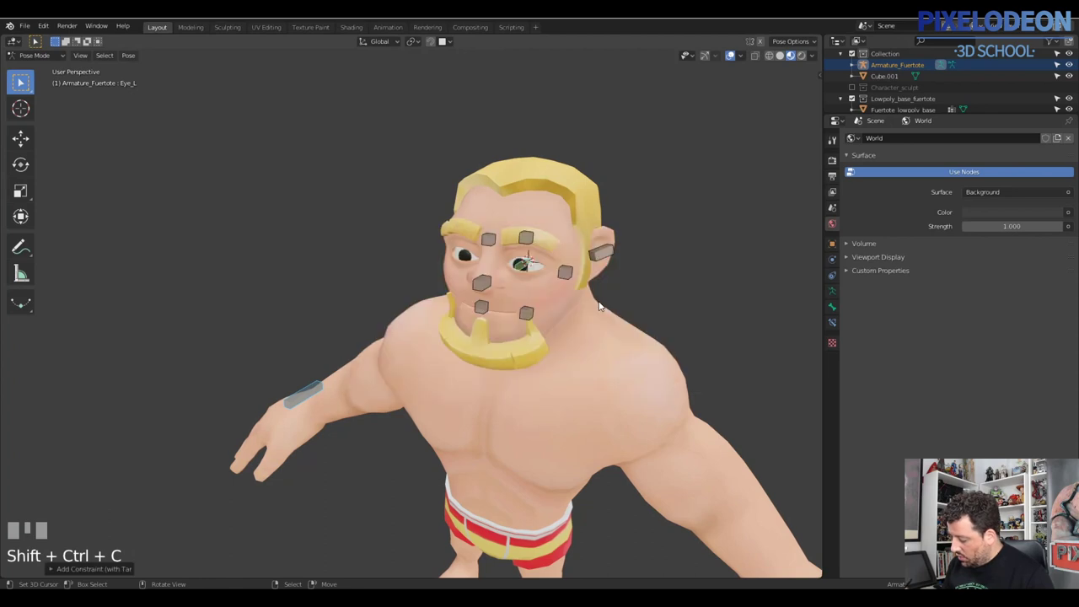
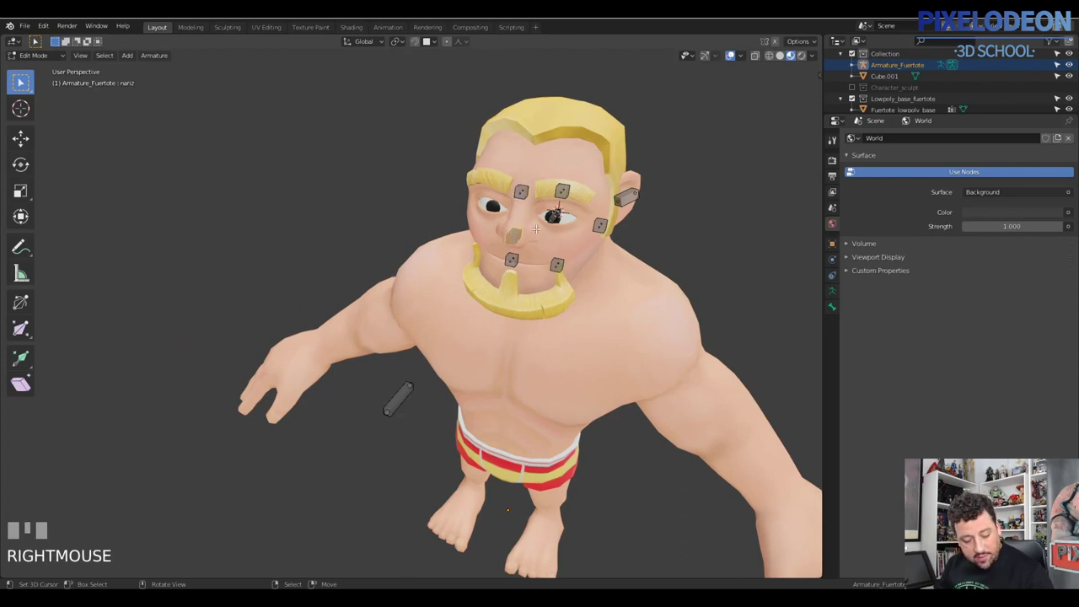
- Duplicate the nariz bone into nariz.001 in front of the face and begin renaming it
{"action": "key", "text": "shift+d"}
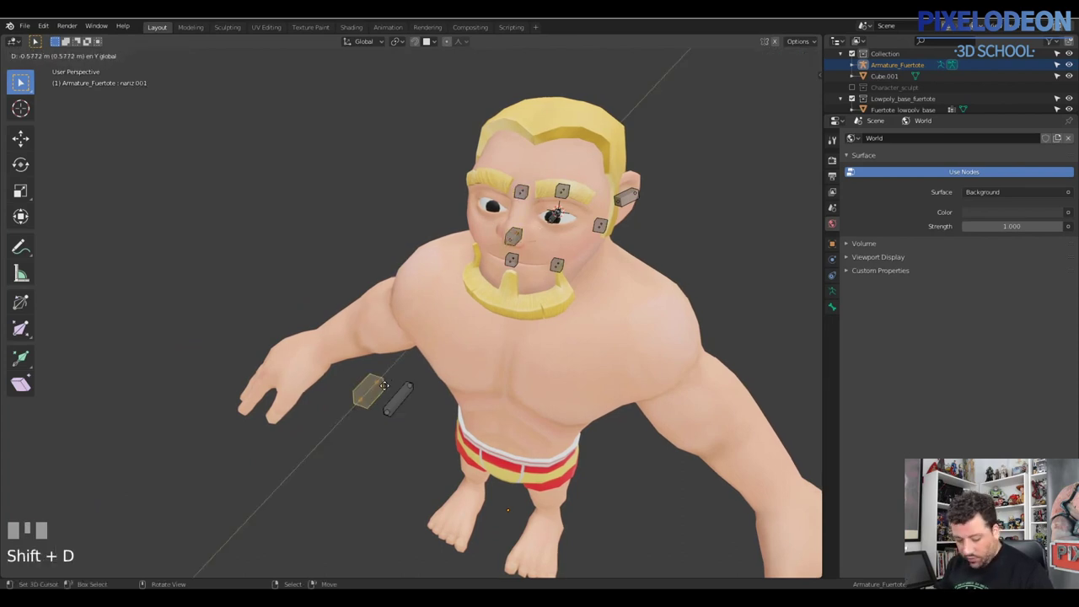
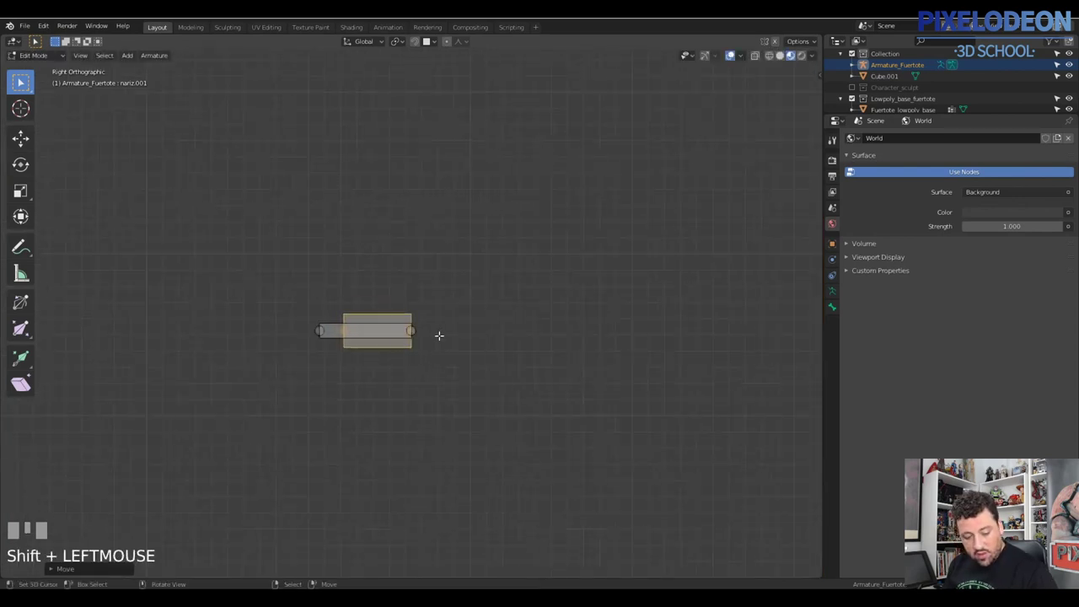
{"action": "key", "text": "F2"}
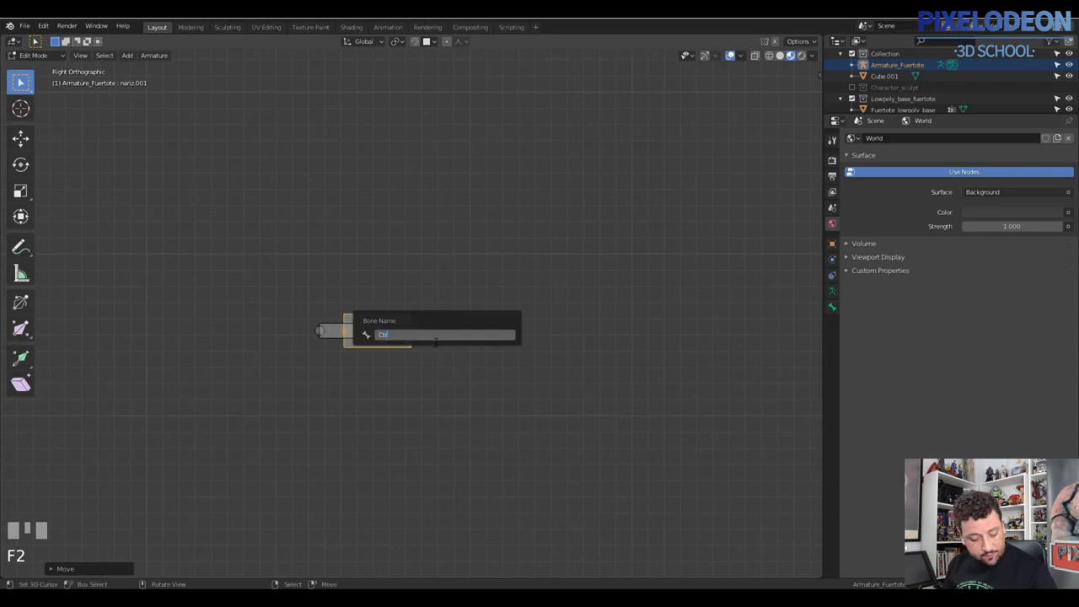
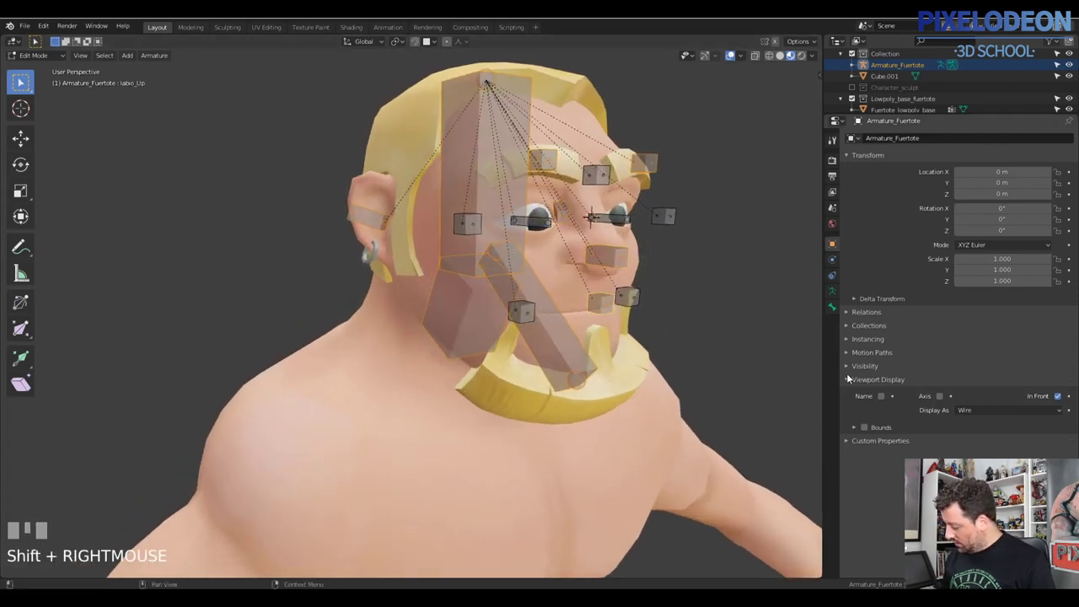
- Show labio_Up's bone settings and toggle its Deform option
{"action": "left_click_drag", "start_coordinate": [837, 311], "coordinate": [871, 337]}
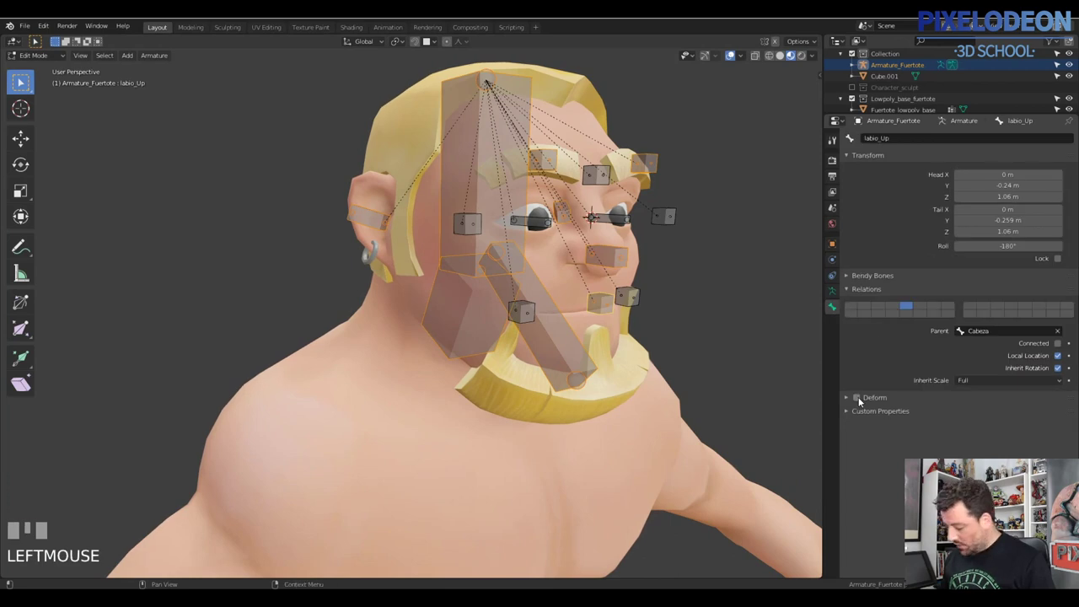
{"action": "left_click", "coordinate": [859, 406]}
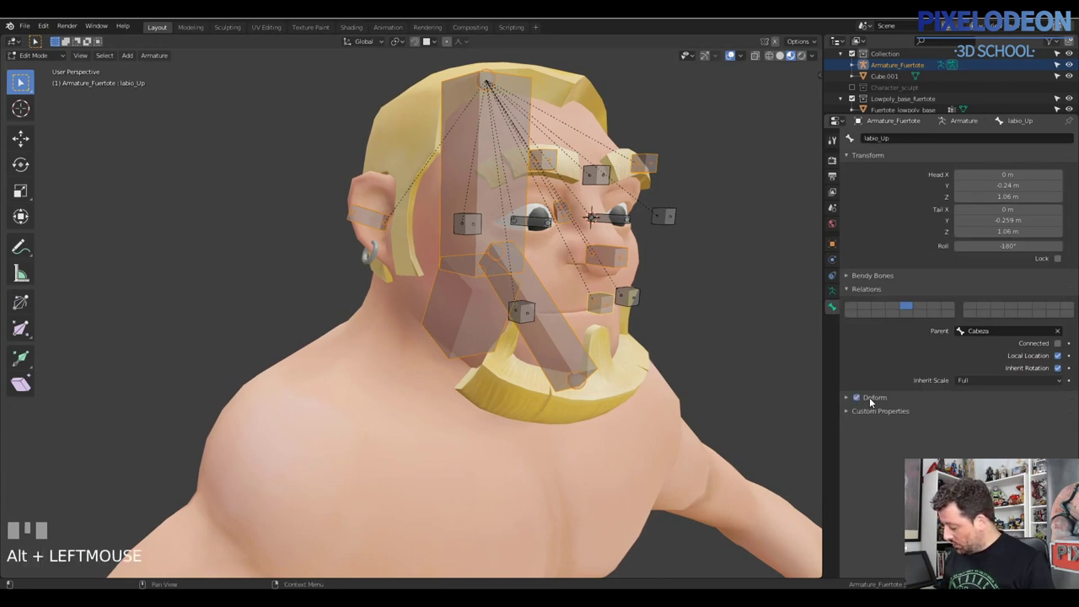
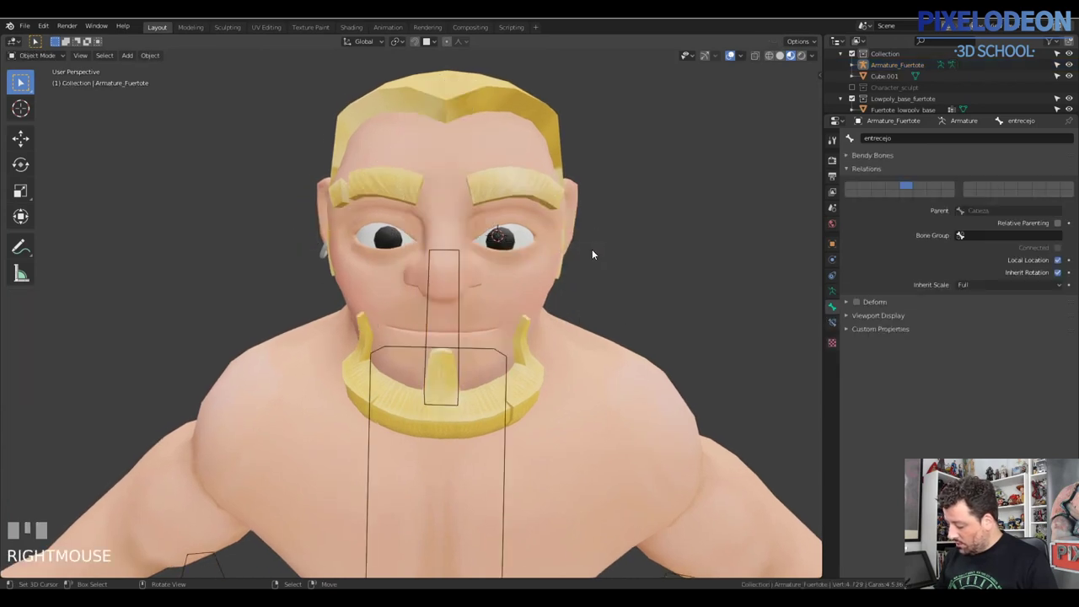
- Select Armature_Fuertote, show its armature data settings with bone layers, and enter edit mode
{"action": "right_click", "coordinate": [460, 293]}
{"action": "right_click", "coordinate": [463, 297]}
{"action": "key", "text": "Tab"}
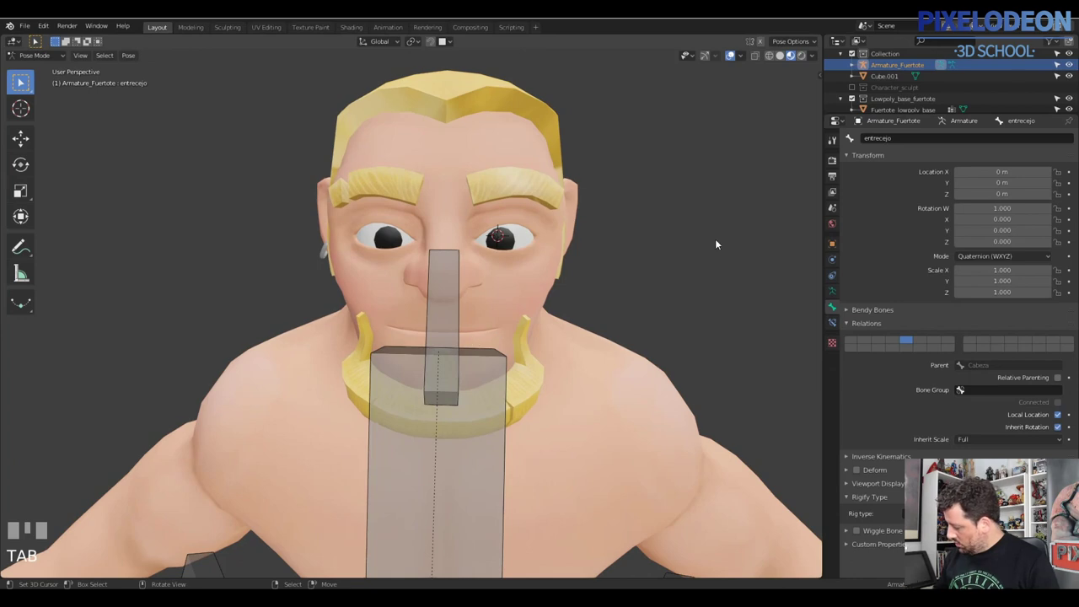
{"action": "left_click", "coordinate": [831, 299]}
{"action": "left_click", "coordinate": [874, 200]}
{"action": "double_click", "coordinate": [890, 200]}
{"action": "key", "text": "alt+h"}
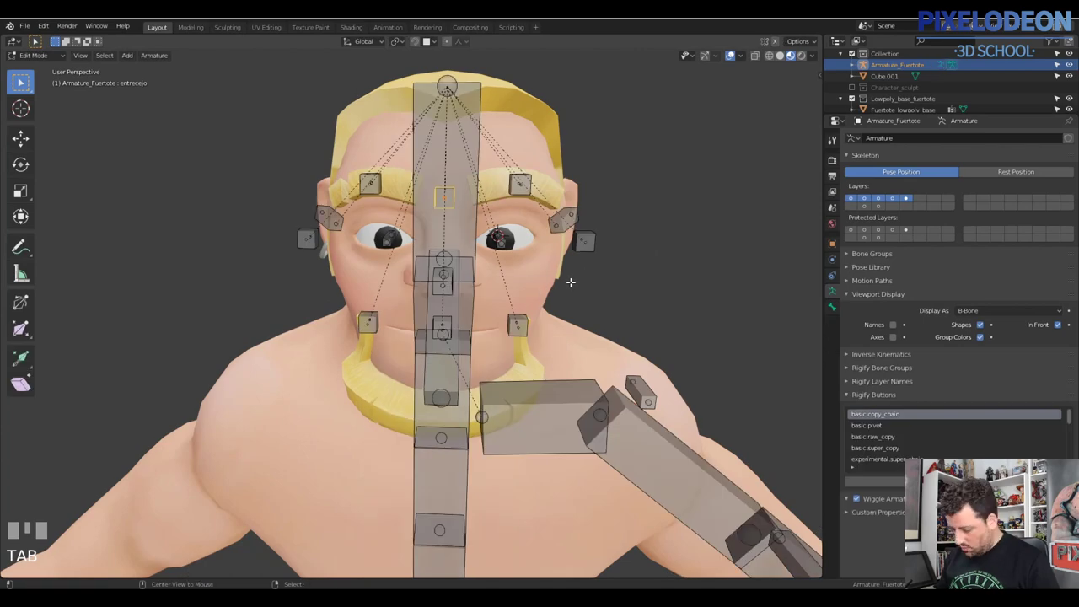
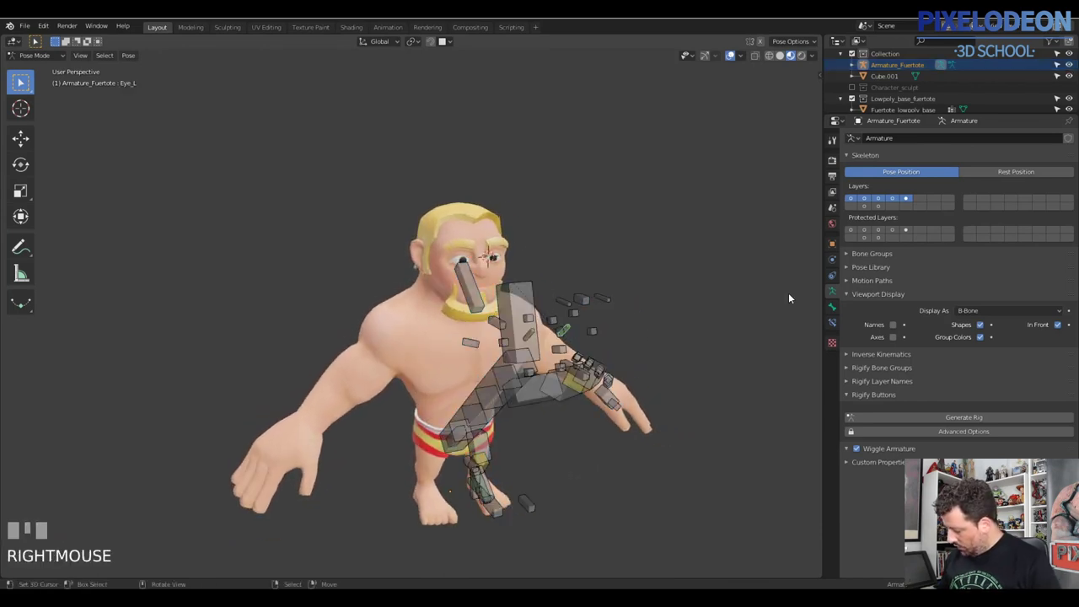
- Select the eyelid and mouth-corner control bones over Fuertote's face
{"action": "left_click", "coordinate": [837, 323]}
{"action": "left_click_drag", "start_coordinate": [954, 239], "coordinate": [541, 335]}
{"action": "right_click", "coordinate": [541, 335]}
{"action": "left_click_drag", "start_coordinate": [951, 240], "coordinate": [534, 321]}
{"action": "left_click_drag", "start_coordinate": [534, 321], "coordinate": [515, 230]}
{"action": "right_click", "coordinate": [515, 230]}
{"action": "right_click", "coordinate": [476, 238]}
{"action": "left_click_drag", "start_coordinate": [504, 259], "coordinate": [579, 221]}
{"action": "right_click", "coordinate": [578, 221]}
- Move the selected control bones to an empty bone layer and display only that layer
{"action": "left_click_drag", "start_coordinate": [587, 224], "coordinate": [479, 182]}
{"action": "left_click_drag", "start_coordinate": [479, 182], "coordinate": [419, 211]}
{"action": "left_click_drag", "start_coordinate": [369, 230], "coordinate": [427, 243]}
{"action": "left_click_drag", "start_coordinate": [544, 257], "coordinate": [519, 307]}
{"action": "left_click_drag", "start_coordinate": [519, 307], "coordinate": [484, 319]}
{"action": "left_click_drag", "start_coordinate": [379, 327], "coordinate": [396, 297]}
{"action": "left_click_drag", "start_coordinate": [396, 298], "coordinate": [435, 316]}
{"action": "left_click_drag", "start_coordinate": [535, 316], "coordinate": [838, 282]}
{"action": "left_click_drag", "start_coordinate": [837, 283], "coordinate": [889, 231]}
{"action": "left_click", "coordinate": [918, 199]}
{"action": "middle_click", "coordinate": [546, 256]}
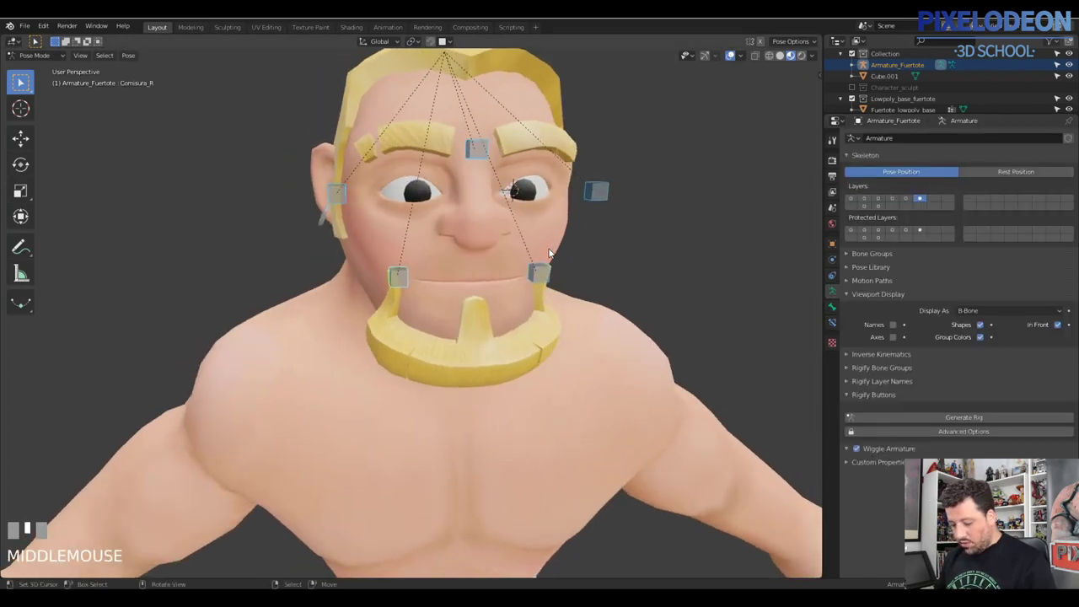
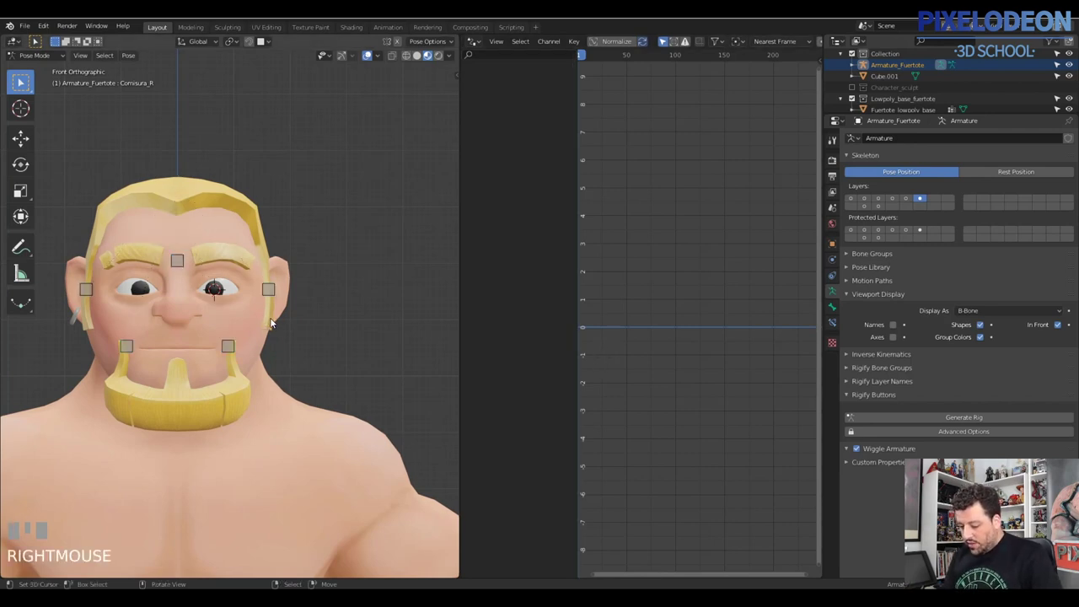
- Leave the armature's pose mode and select Fuertote's head mesh in the front view
{"action": "left_click_drag", "start_coordinate": [48, 33], "coordinate": [279, 290]}
{"action": "right_click", "coordinate": [279, 290]}
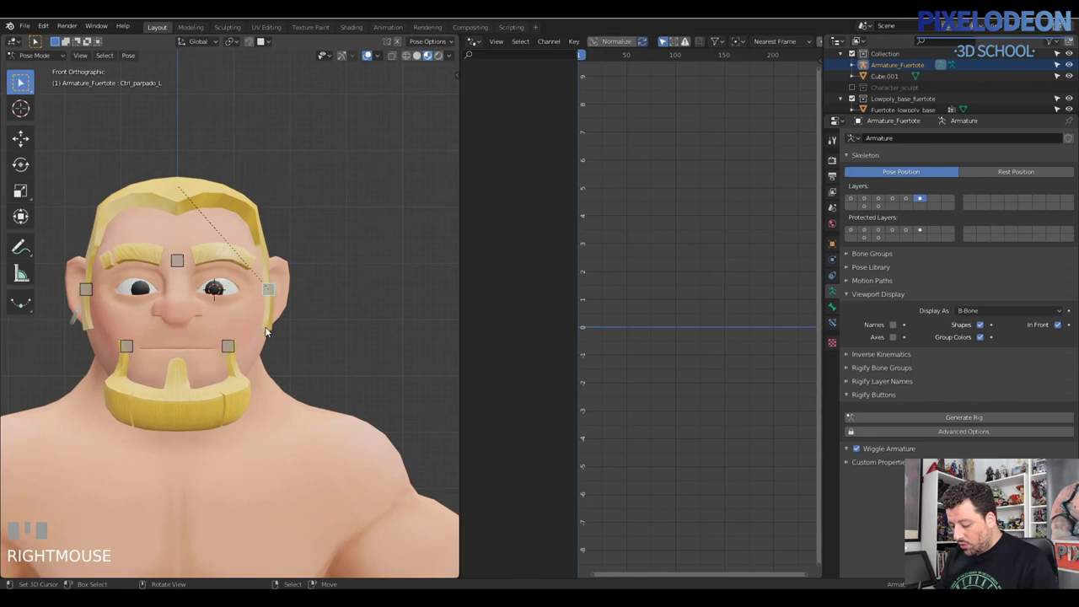
{"action": "left_click_drag", "start_coordinate": [330, 308], "coordinate": [339, 317]}
{"action": "right_click", "coordinate": [338, 316]}
{"action": "right_click", "coordinate": [333, 351]}
{"action": "right_click", "coordinate": [348, 311]}
{"action": "right_click", "coordinate": [337, 348]}
{"action": "right_click", "coordinate": [348, 307]}
{"action": "right_click", "coordinate": [354, 274]}
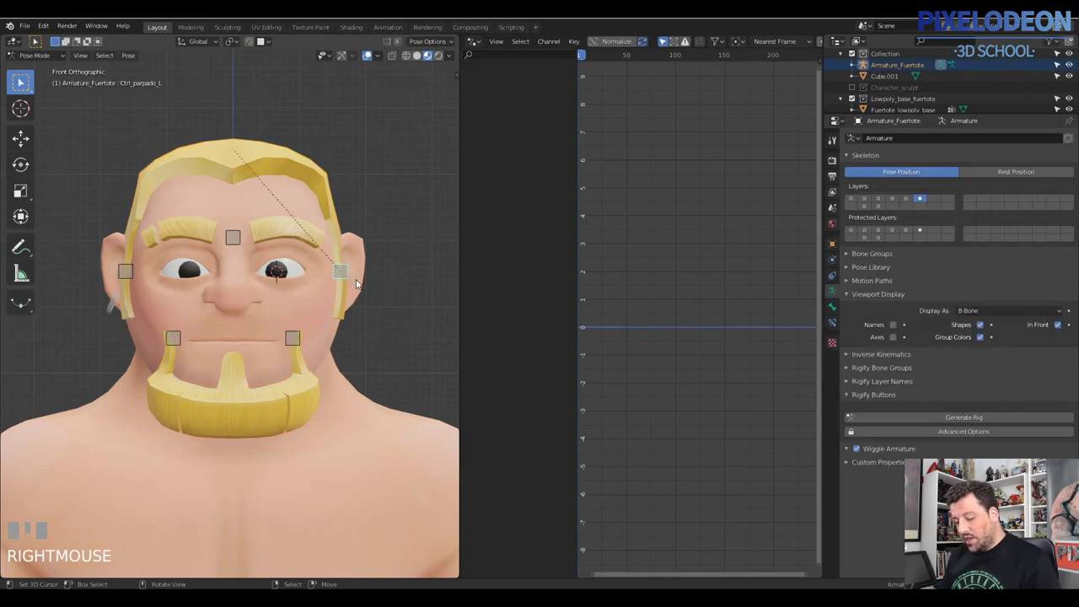
{"action": "key", "text": "Tab"}
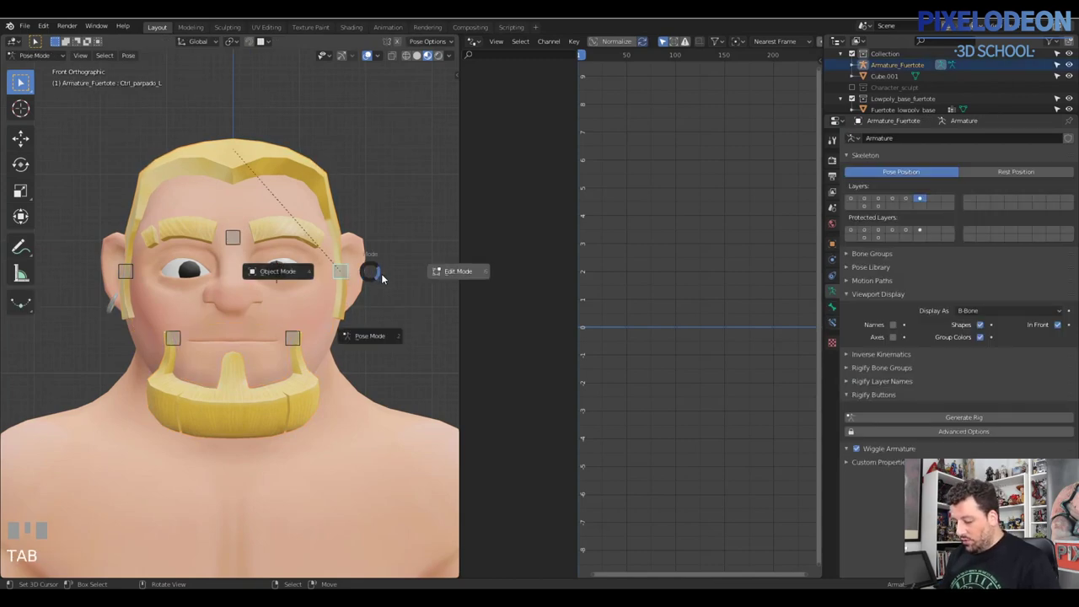
{"action": "right_click", "coordinate": [347, 315]}
{"action": "right_click", "coordinate": [336, 349]}
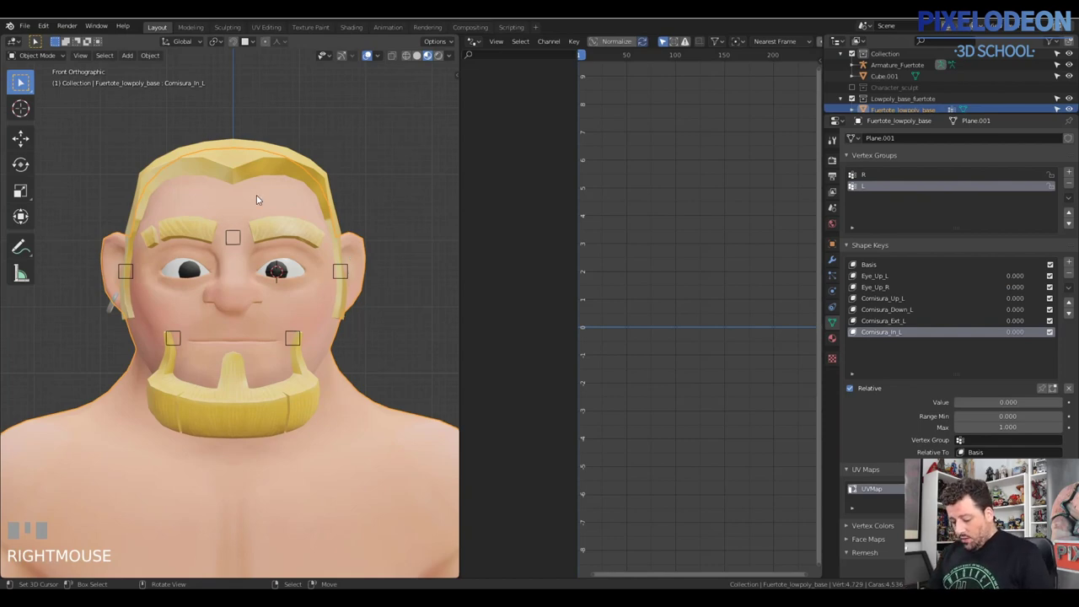
- Add a driver to the Eye_Up_L shape key's value
{"action": "left_click_drag", "start_coordinate": [337, 346], "coordinate": [879, 291]}
{"action": "left_click", "coordinate": [879, 290]}
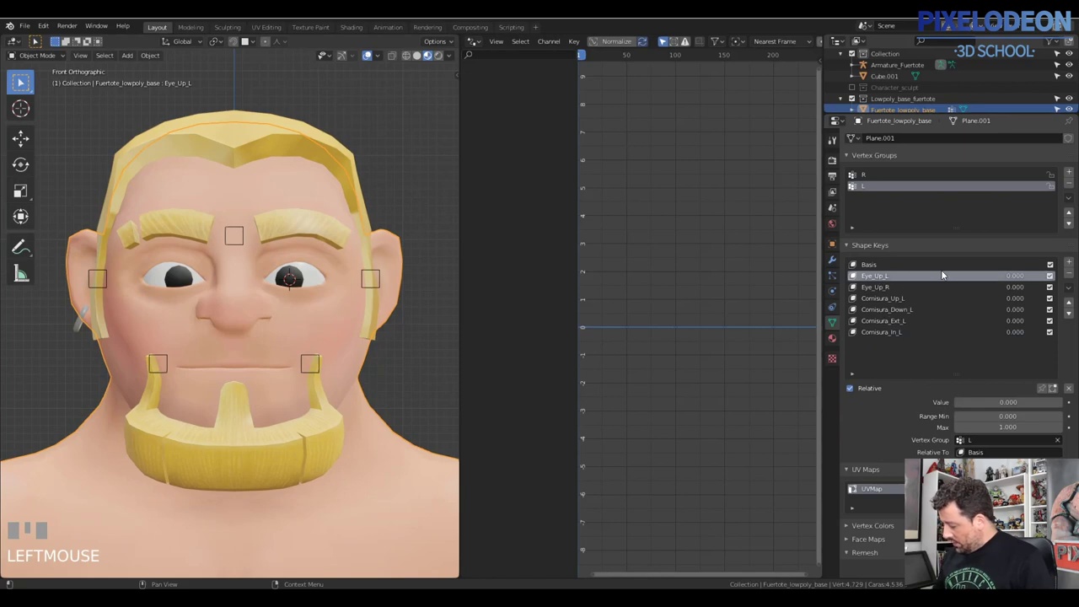
{"action": "left_click_drag", "start_coordinate": [1008, 280], "coordinate": [470, 80]}
{"action": "left_click", "coordinate": [470, 80]}
{"action": "left_click", "coordinate": [472, 77]}
- Show the drivers editor side panel and select the Value (Eye_Up_L) driver channel
{"action": "key", "text": "n"}
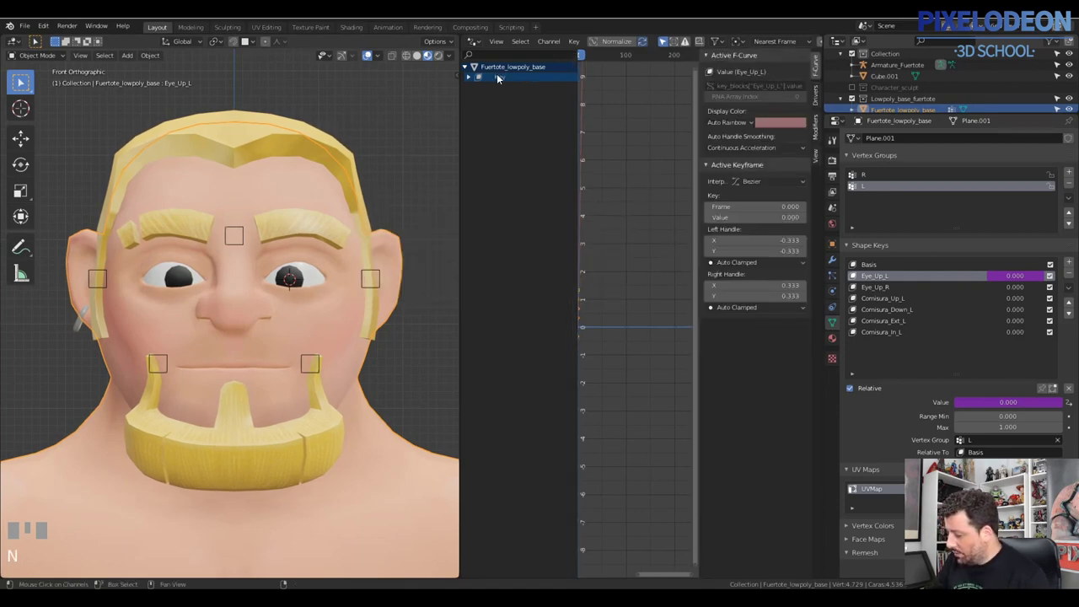
{"action": "left_click", "coordinate": [500, 79]}
{"action": "left_click", "coordinate": [470, 84]}
{"action": "left_click", "coordinate": [495, 91]}
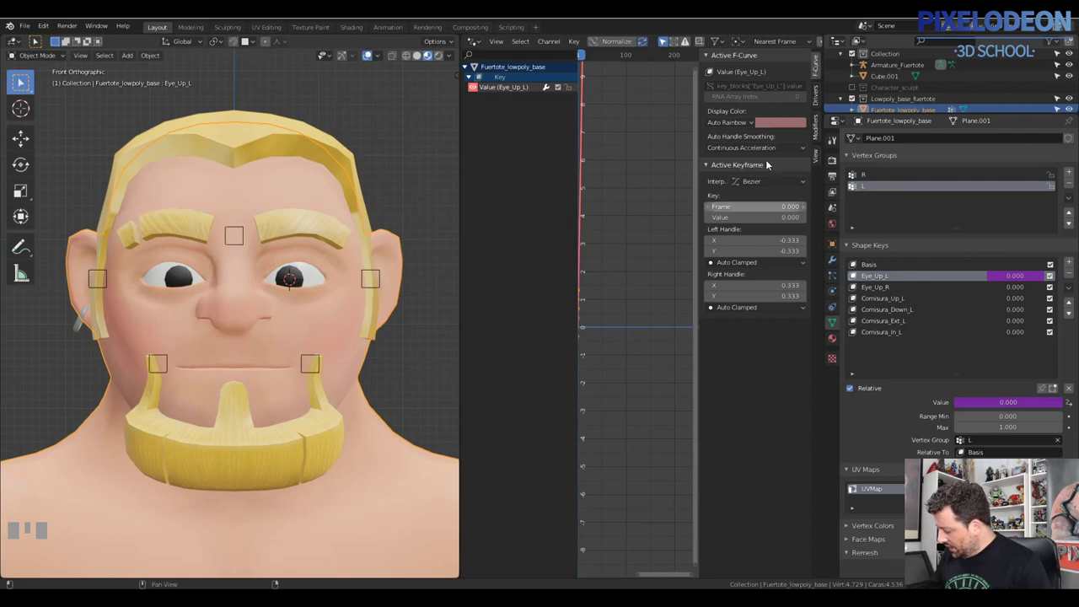
- Bring up Eye_Up_L's driver settings: scripted expression with one var input, no object yet
{"action": "left_click", "coordinate": [814, 101]}
{"action": "left_click", "coordinate": [816, 131]}
{"action": "left_click", "coordinate": [821, 158]}
{"action": "left_click", "coordinate": [820, 103]}
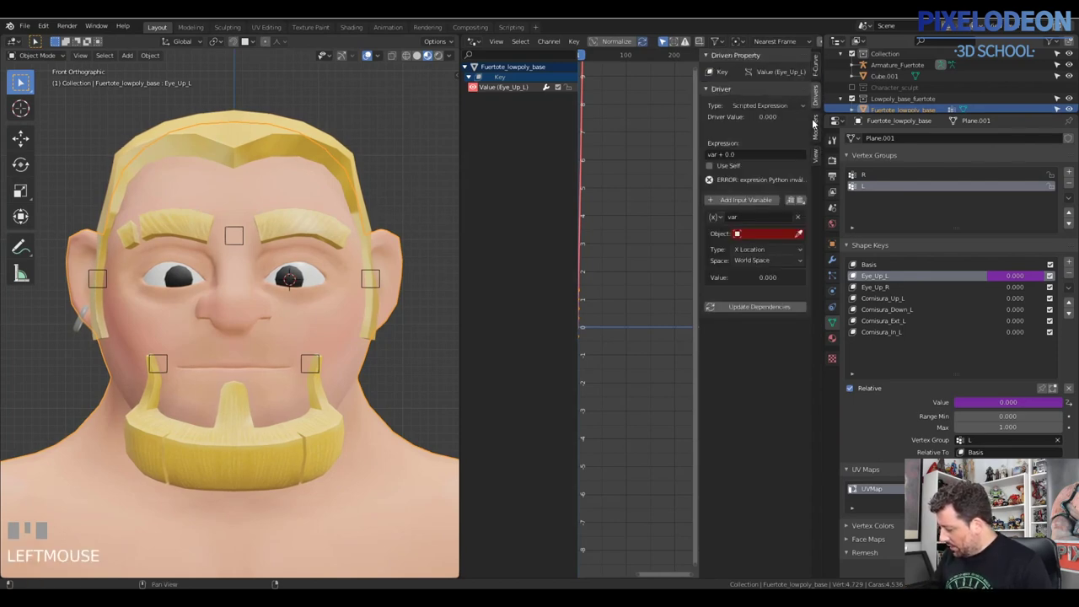
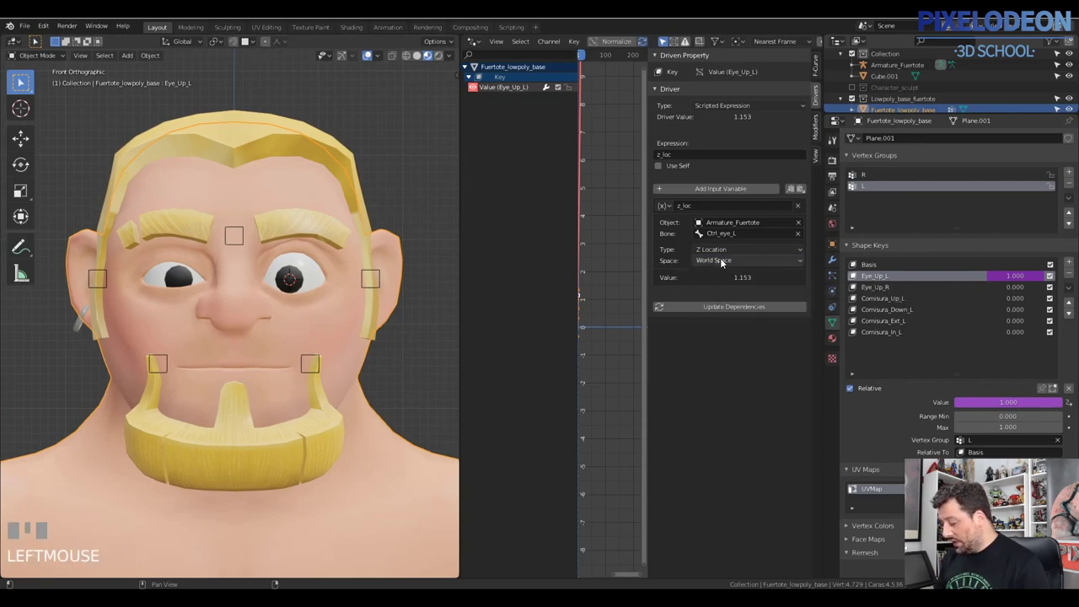
- In pose mode select Ctrl_parpado_L and start moving it down along Z
{"action": "left_click_drag", "start_coordinate": [729, 264], "coordinate": [384, 274]}
{"action": "right_click", "coordinate": [384, 274]}
{"action": "key", "text": "g"}
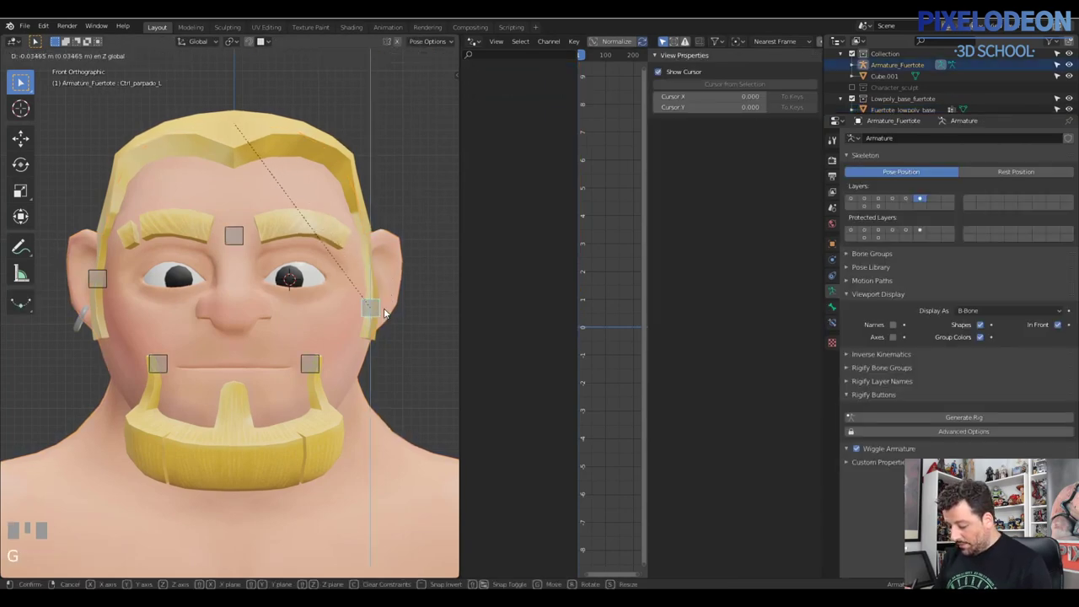
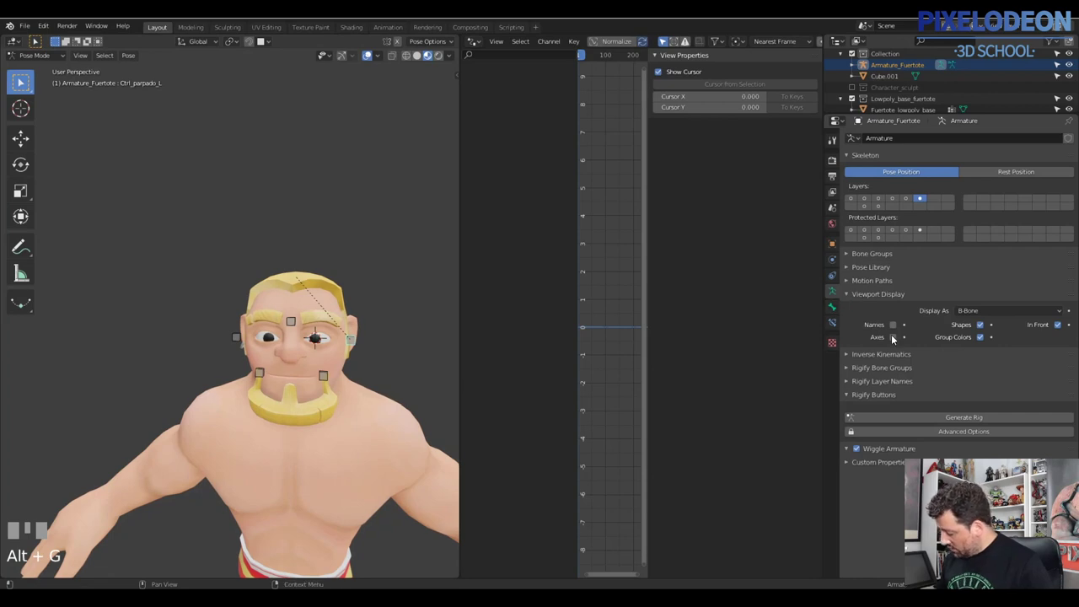
- Display bone axes, inspect the eye control bones in edit mode, then return to the head mesh's Eye_Up_L driver
{"action": "left_click", "coordinate": [894, 339]}
{"action": "left_click_drag", "start_coordinate": [334, 361], "coordinate": [129, 304]}
{"action": "left_click_drag", "start_coordinate": [129, 304], "coordinate": [161, 323]}
{"action": "key", "text": "Tab"}
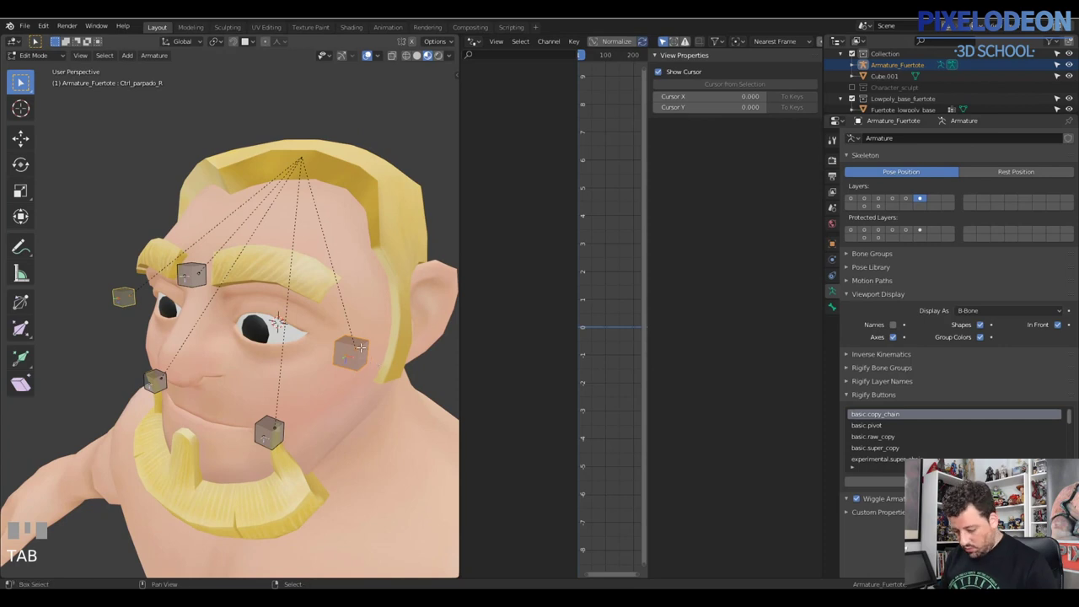
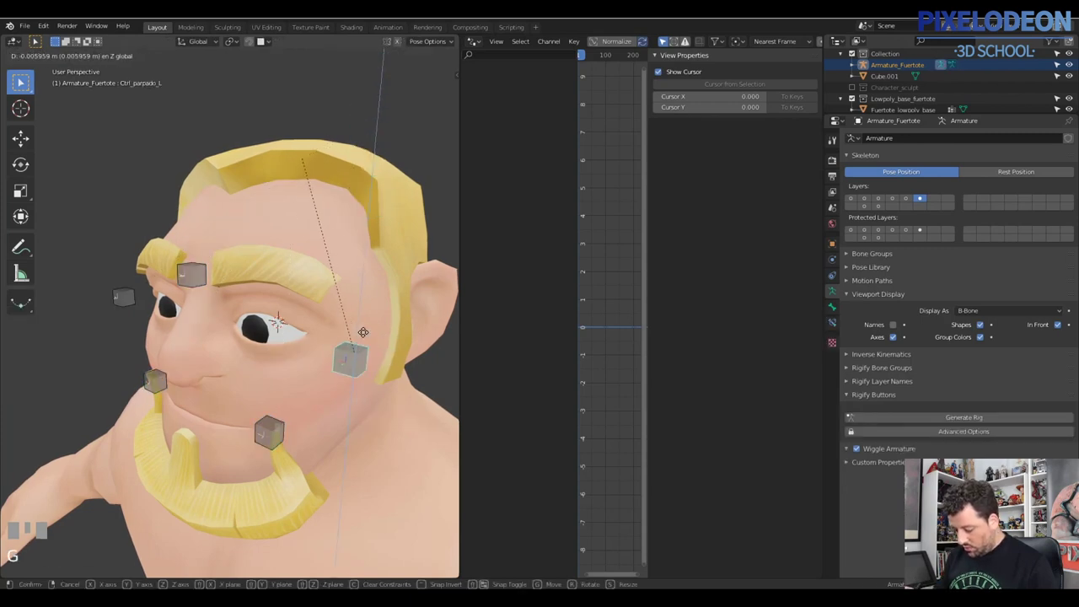
{"action": "left_click", "coordinate": [385, 226]}
{"action": "right_click", "coordinate": [377, 339]}
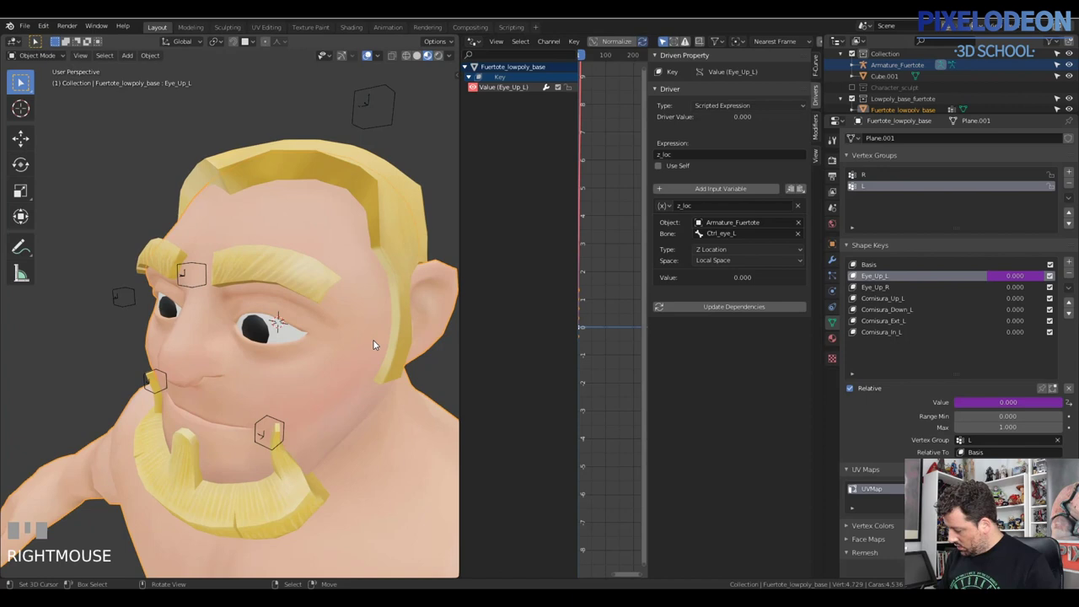
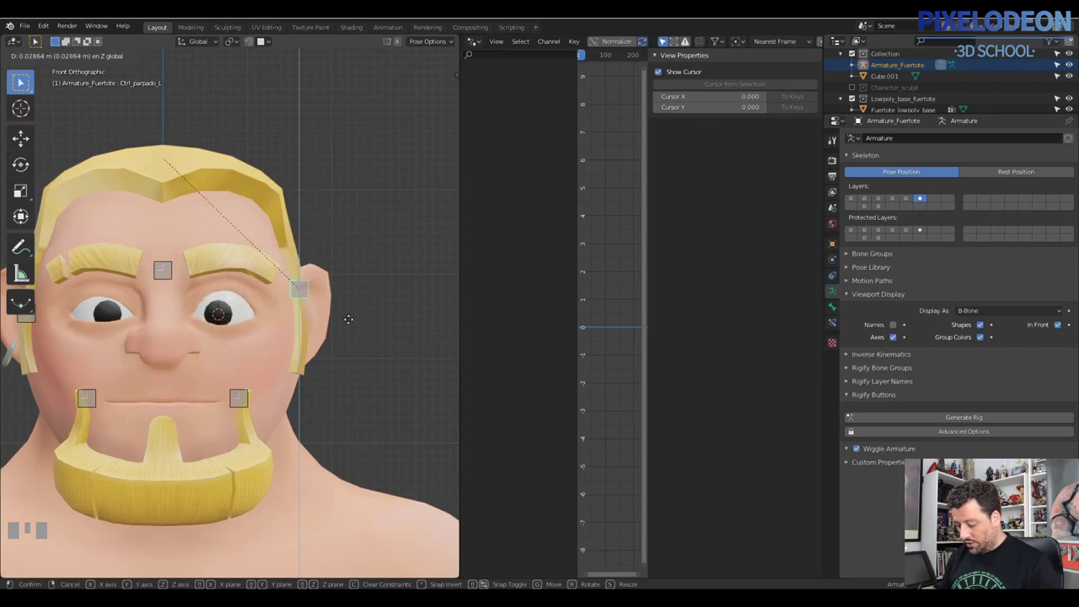
- Copy the Eye_Up_L z_loc/0.05 driver and paste it onto the Eye_Up_R shape key
{"action": "right_click", "coordinate": [327, 348]}
{"action": "right_click", "coordinate": [281, 338]}
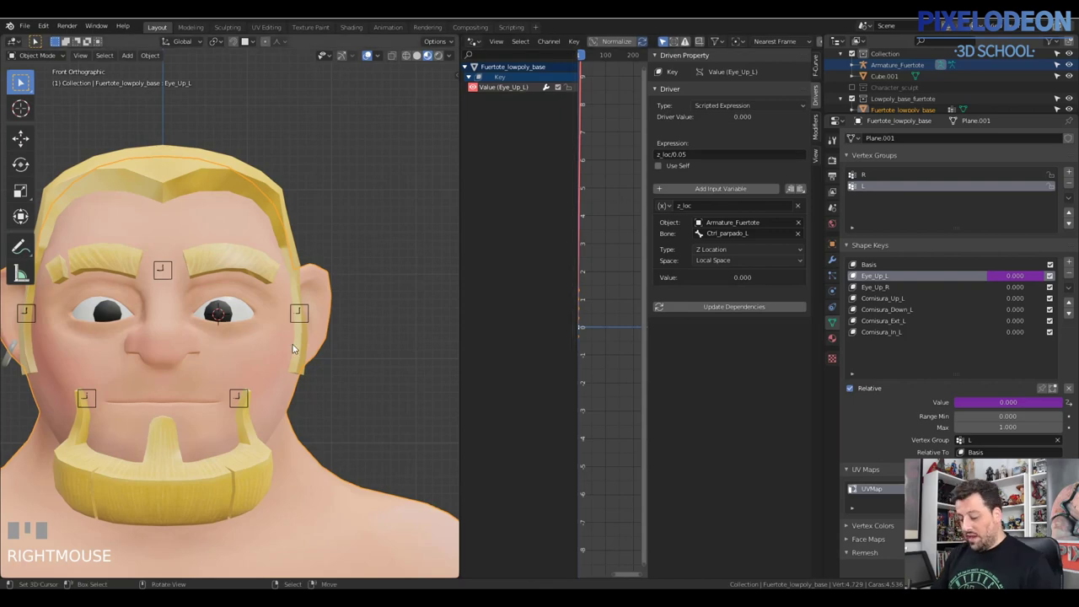
{"action": "left_click_drag", "start_coordinate": [1016, 279], "coordinate": [886, 290]}
{"action": "left_click", "coordinate": [887, 290]}
{"action": "left_click_drag", "start_coordinate": [1015, 289], "coordinate": [865, 285]}
{"action": "left_click", "coordinate": [866, 285]}
{"action": "left_click_drag", "start_coordinate": [509, 115], "coordinate": [509, 134]}
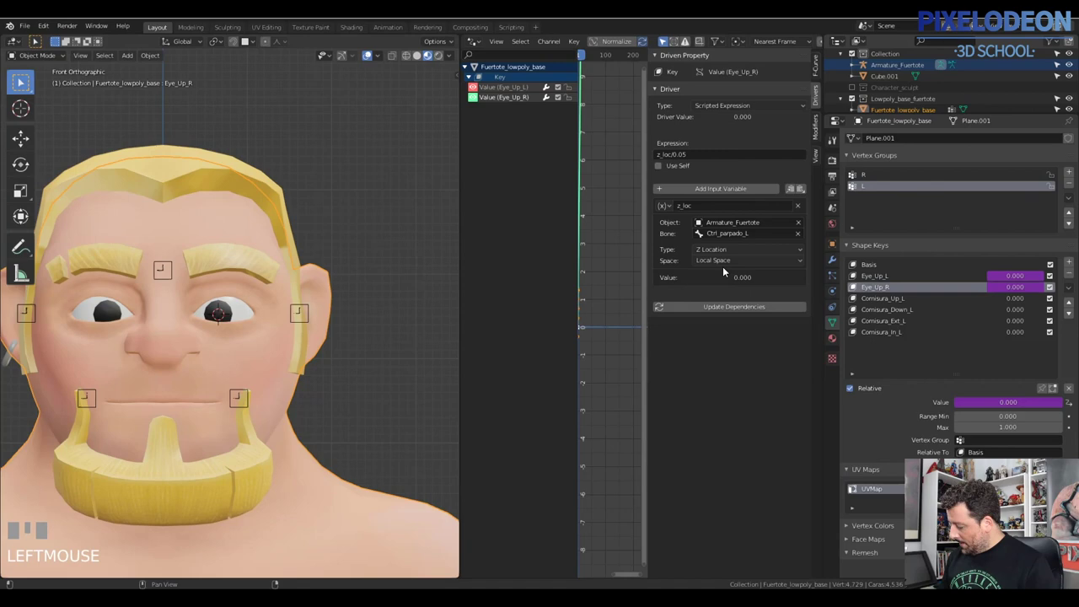
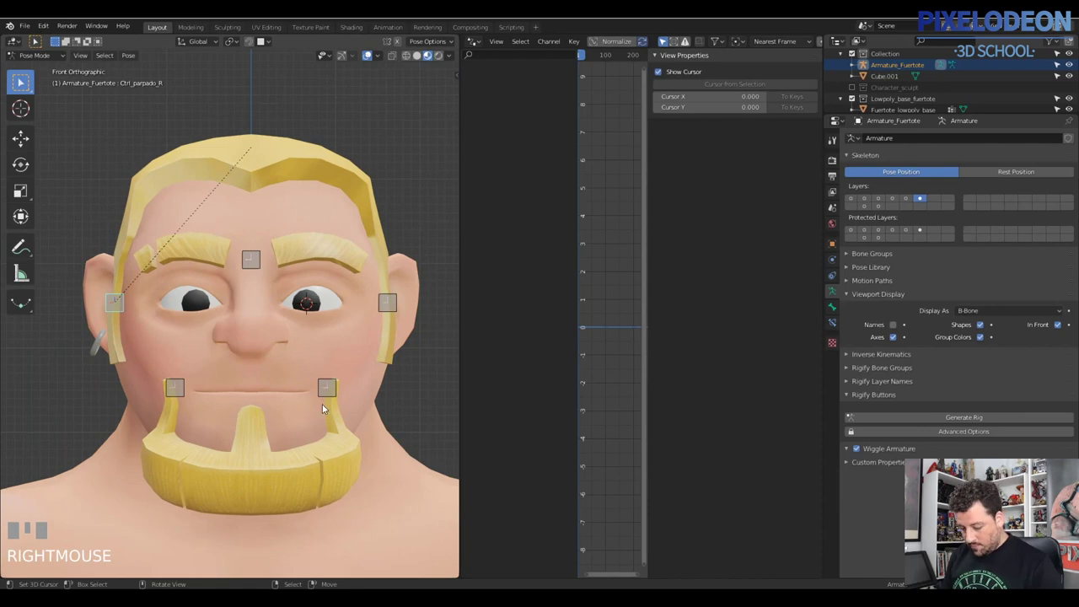
- Move the right eyelid control to test the Eye_Up_R driver now reading Ctrl_parpado_R
{"action": "key", "text": "g"}
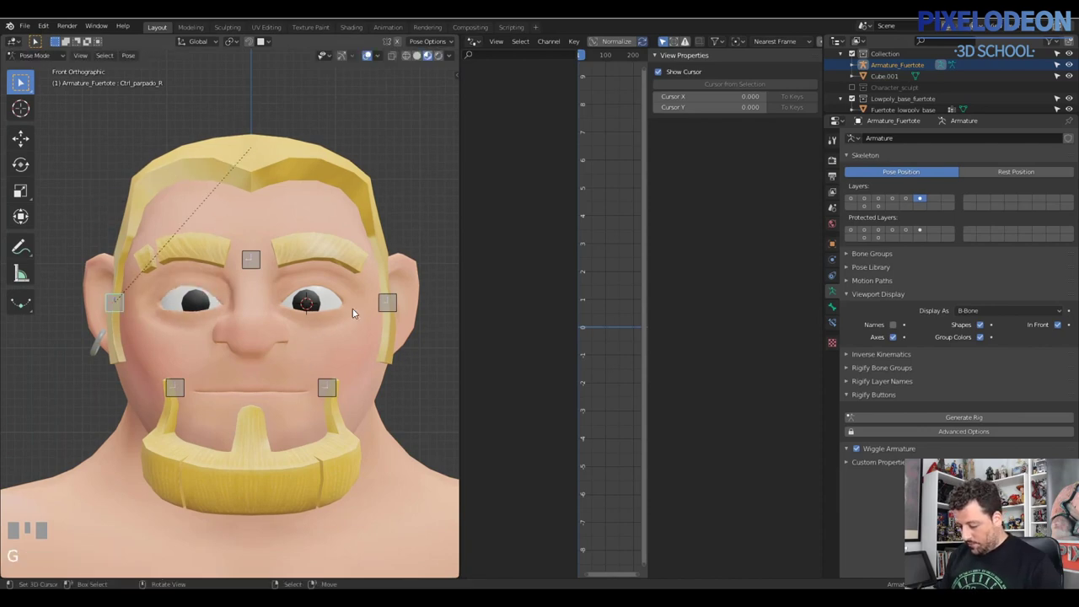
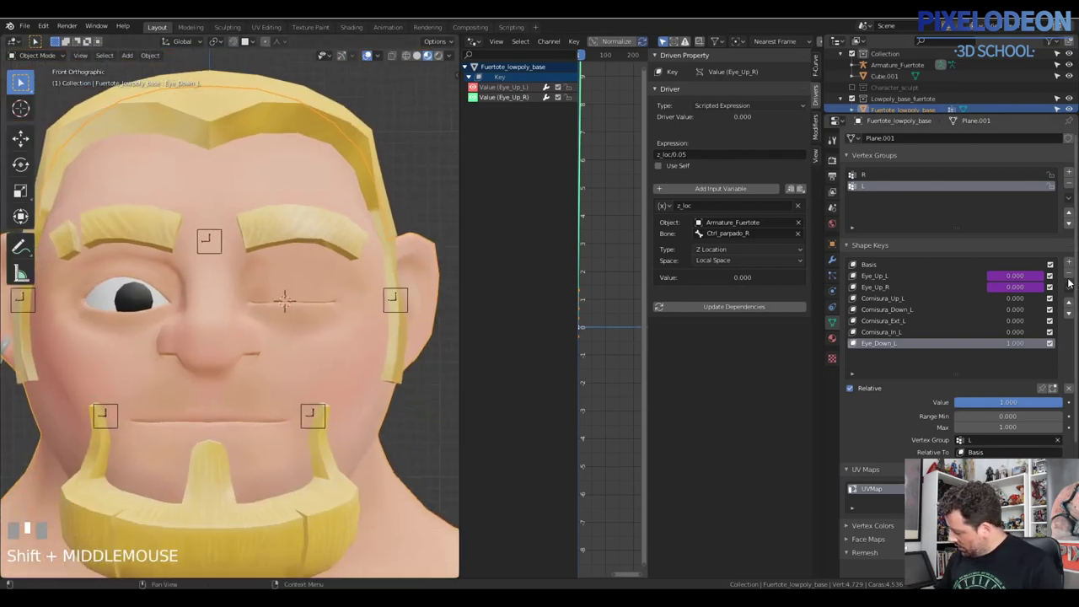
- Mirror the copied key into Eye_Down_R closing the other eyelid, then reset it to zero
{"action": "left_click_drag", "start_coordinate": [1070, 290], "coordinate": [894, 345]}
{"action": "left_click", "coordinate": [892, 346]}
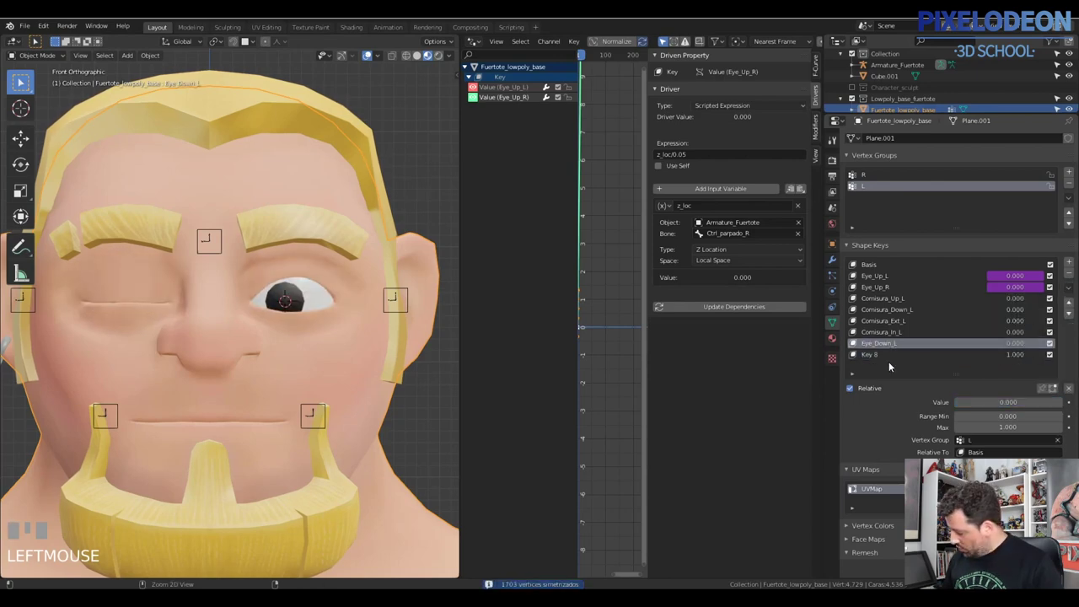
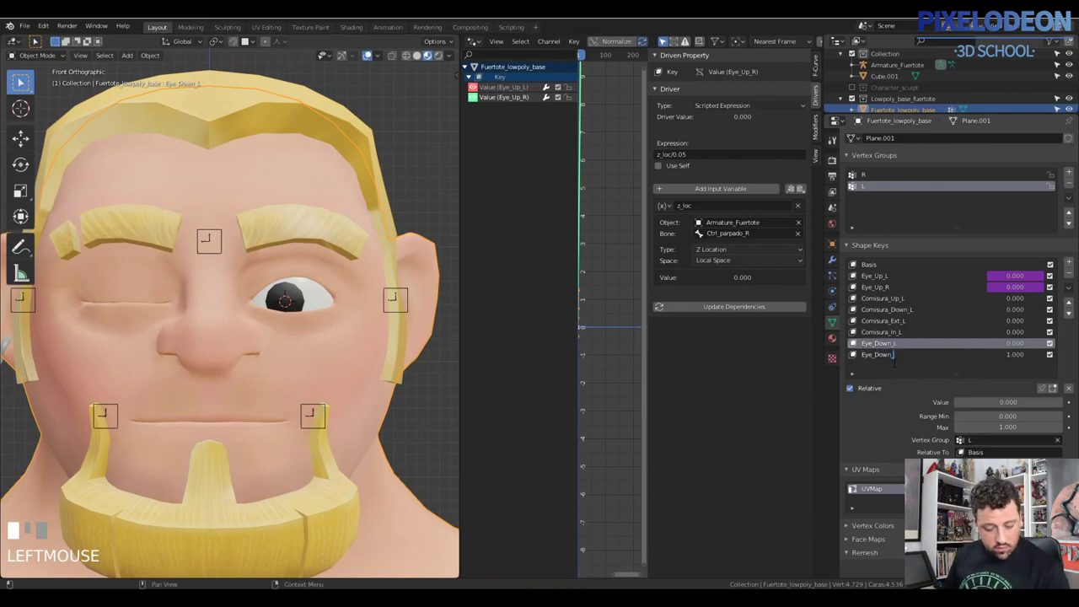
{"action": "key", "text": "Return"}
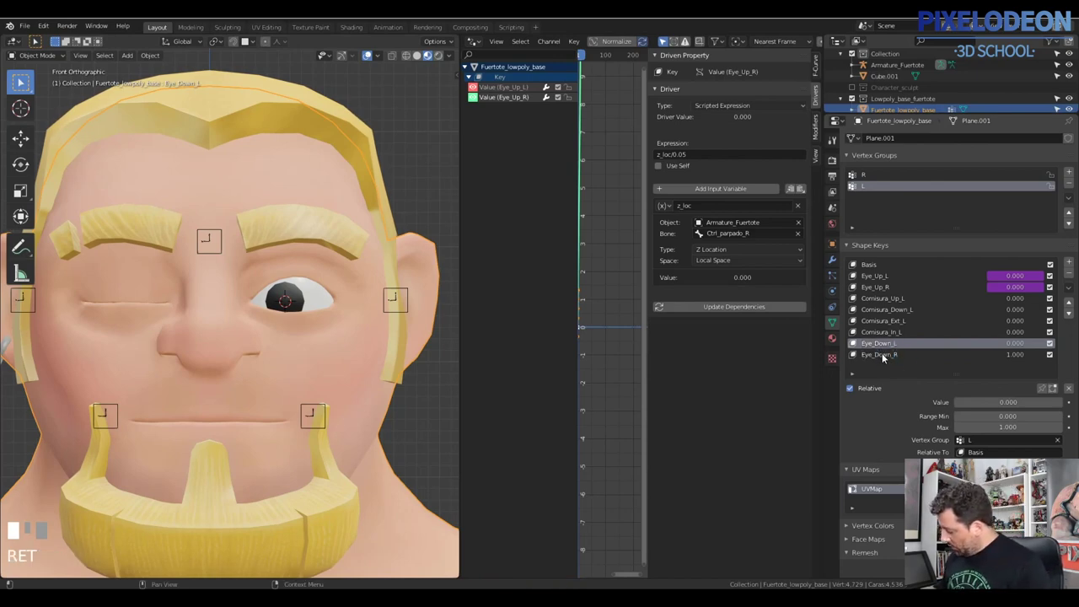
{"action": "left_click_drag", "start_coordinate": [364, 319], "coordinate": [889, 304]}
{"action": "left_click", "coordinate": [889, 304]}
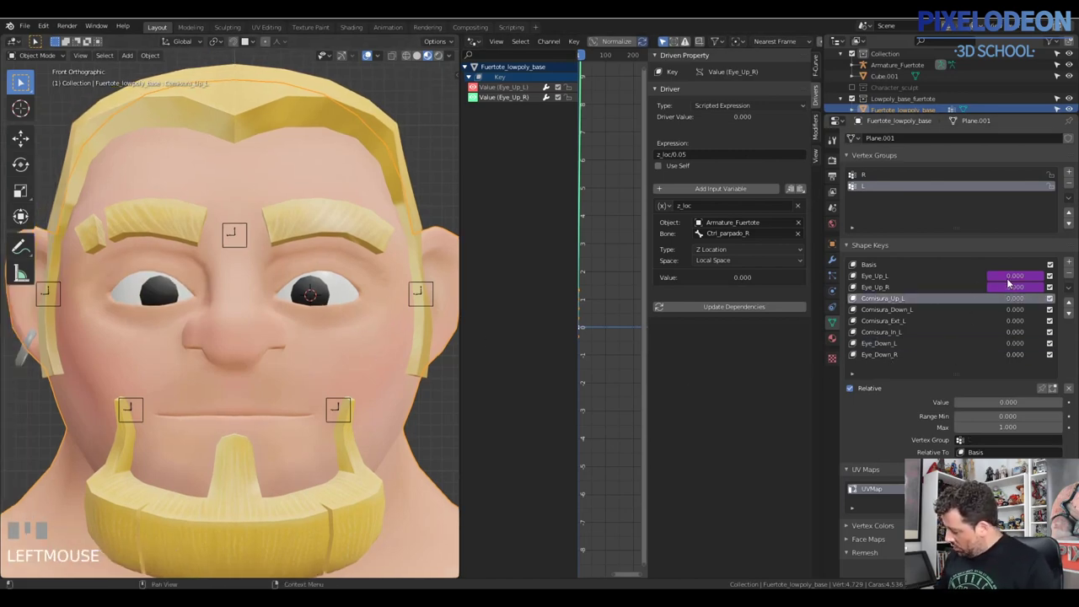
- Paste the z_loc/0.05 driver onto Eye_Down_L and point it at the Ctrl_parpado_L bone
{"action": "left_click_drag", "start_coordinate": [1017, 278], "coordinate": [890, 346]}
{"action": "left_click", "coordinate": [890, 347]}
{"action": "left_click_drag", "start_coordinate": [1019, 346], "coordinate": [520, 113]}
{"action": "left_click", "coordinate": [519, 113]}
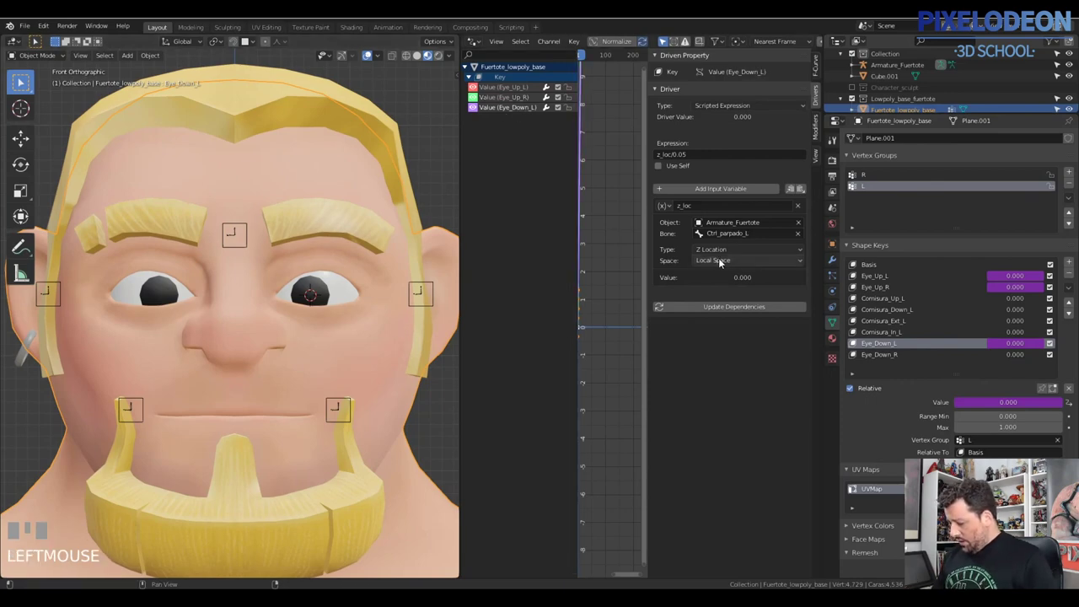
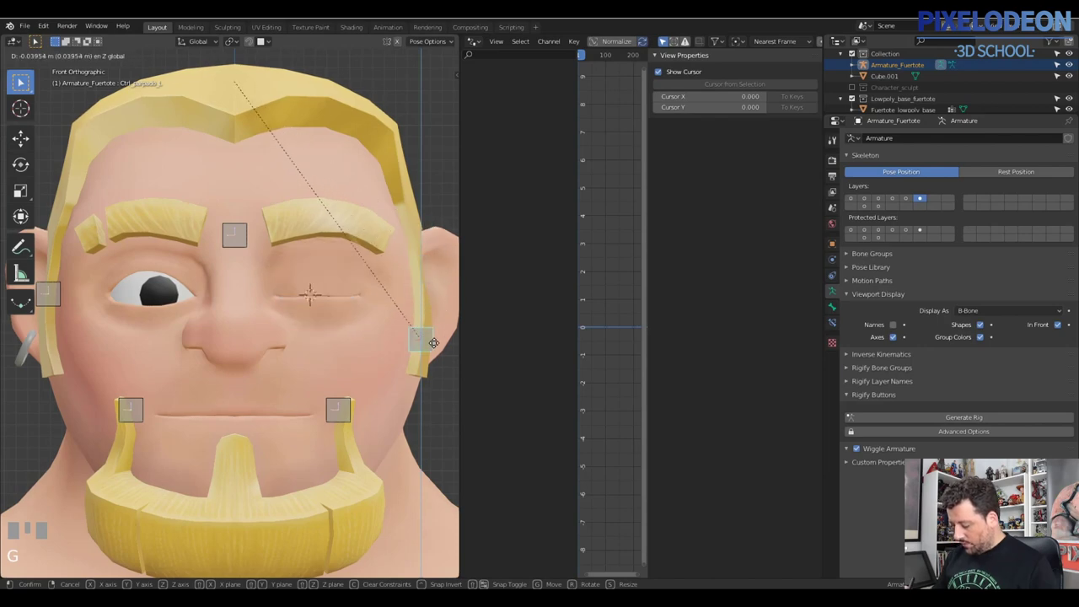
- Test lowering Ctrl_parpado_L closes the eye with z_loc/-0.02, then paste the driver onto Eye_Down_R
{"action": "right_click", "coordinate": [401, 360]}
{"action": "left_click_drag", "start_coordinate": [402, 323], "coordinate": [392, 288]}
{"action": "right_click", "coordinate": [392, 287]}
{"action": "left_click_drag", "start_coordinate": [1020, 347], "coordinate": [521, 119]}
{"action": "left_click_drag", "start_coordinate": [521, 119], "coordinate": [583, 151]}
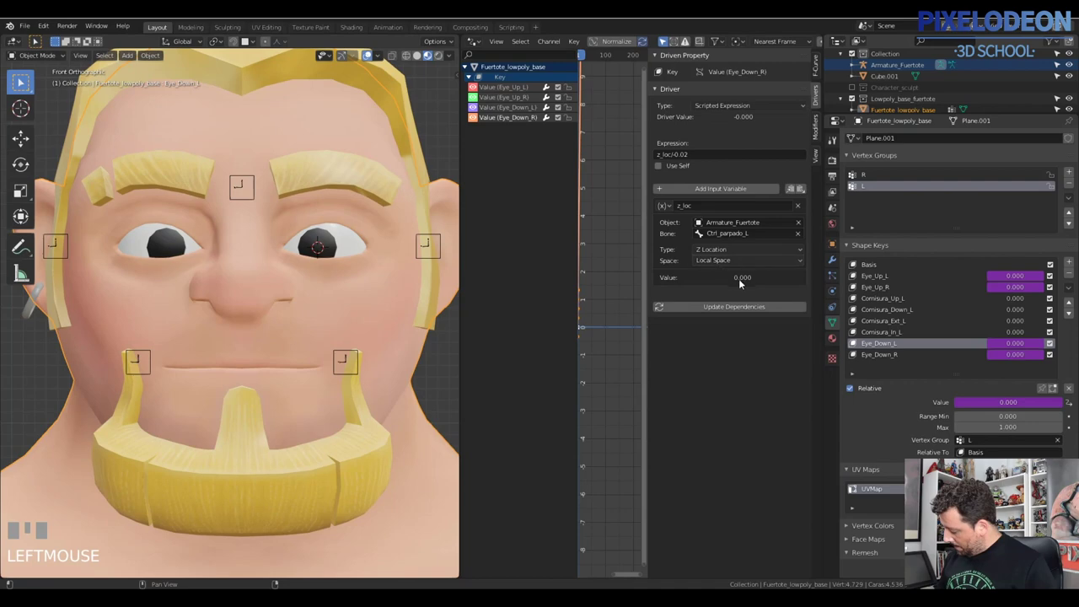
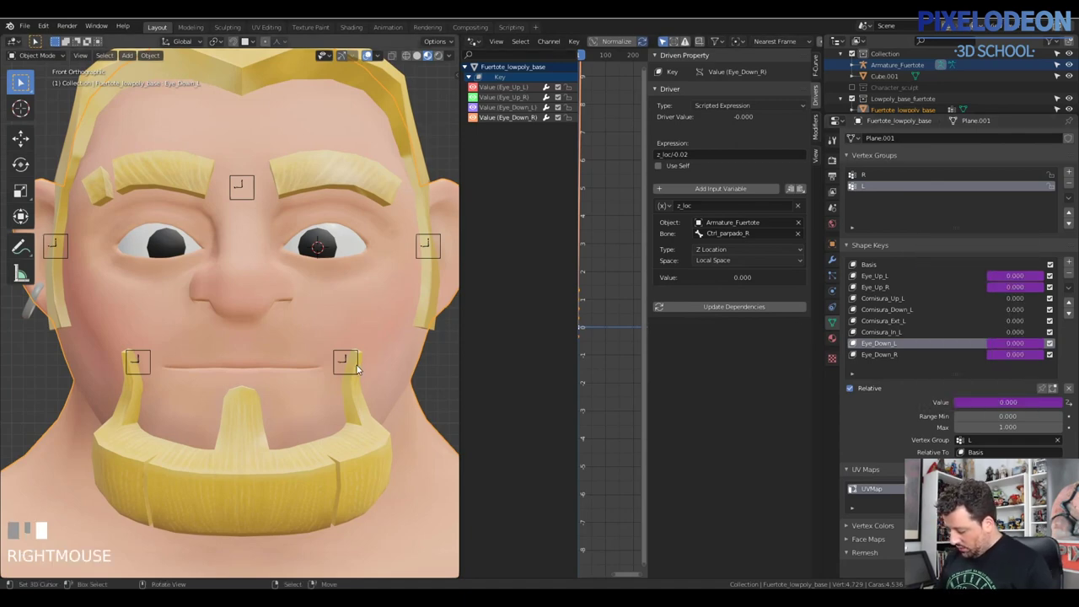
- Paste a driver onto Comisura_Up_L, set its bone to Comisura_L and test-raise the control for a smile
{"action": "left_click_drag", "start_coordinate": [906, 301], "coordinate": [958, 303]}
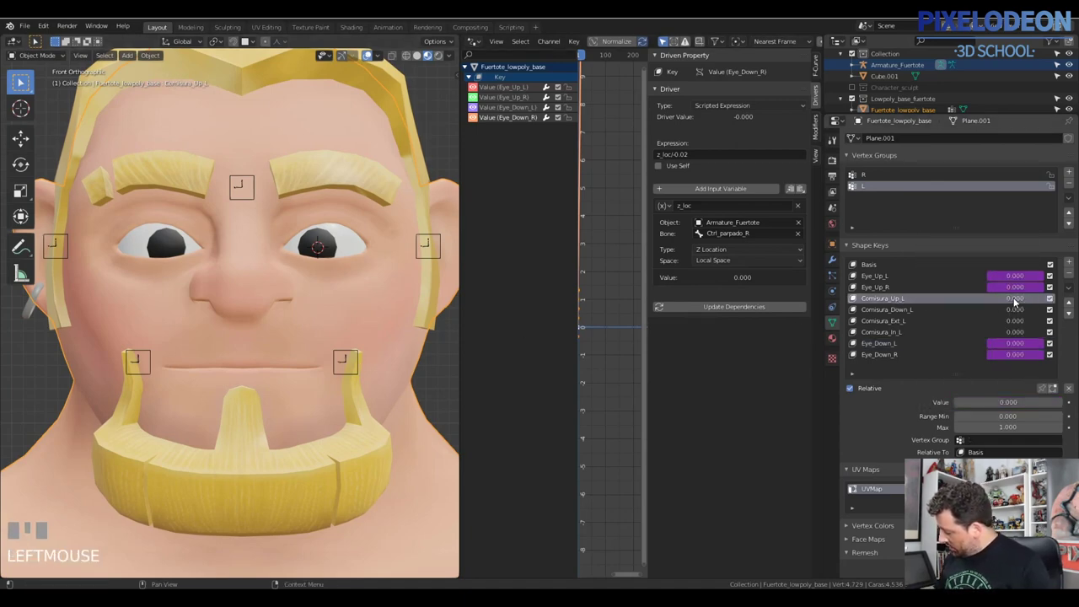
{"action": "left_click_drag", "start_coordinate": [1019, 301], "coordinate": [877, 309]}
{"action": "left_click_drag", "start_coordinate": [876, 308], "coordinate": [812, 324]}
{"action": "left_click_drag", "start_coordinate": [514, 157], "coordinate": [530, 186]}
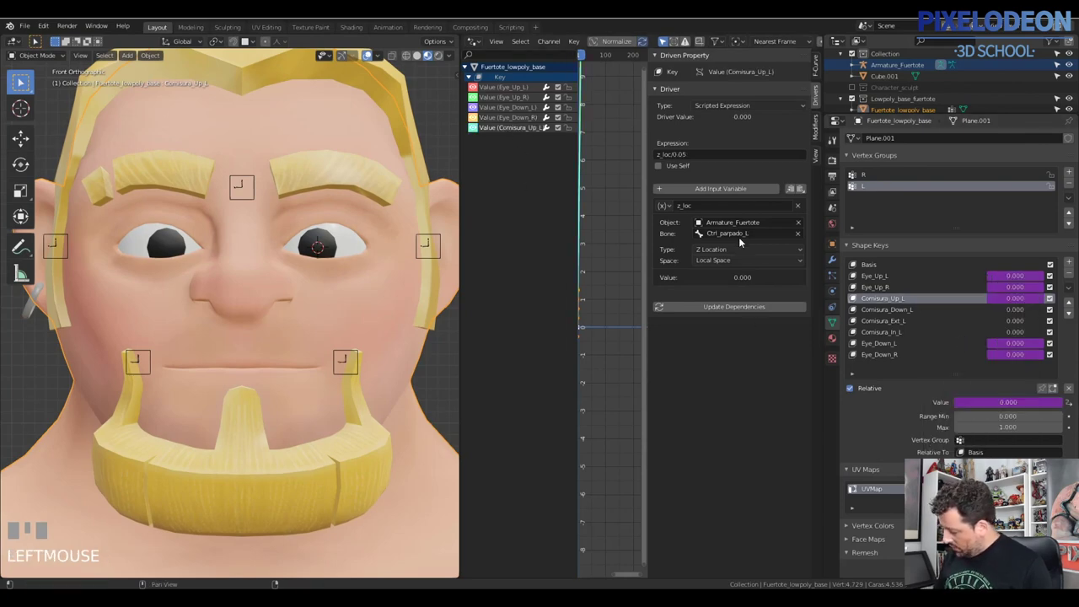
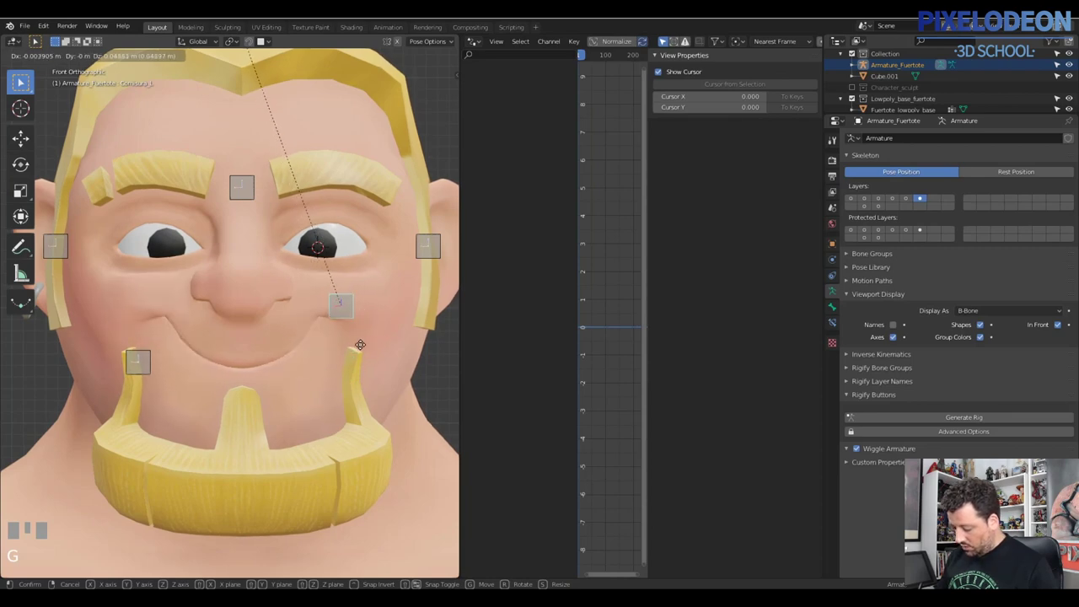
{"action": "right_click", "coordinate": [390, 340]}
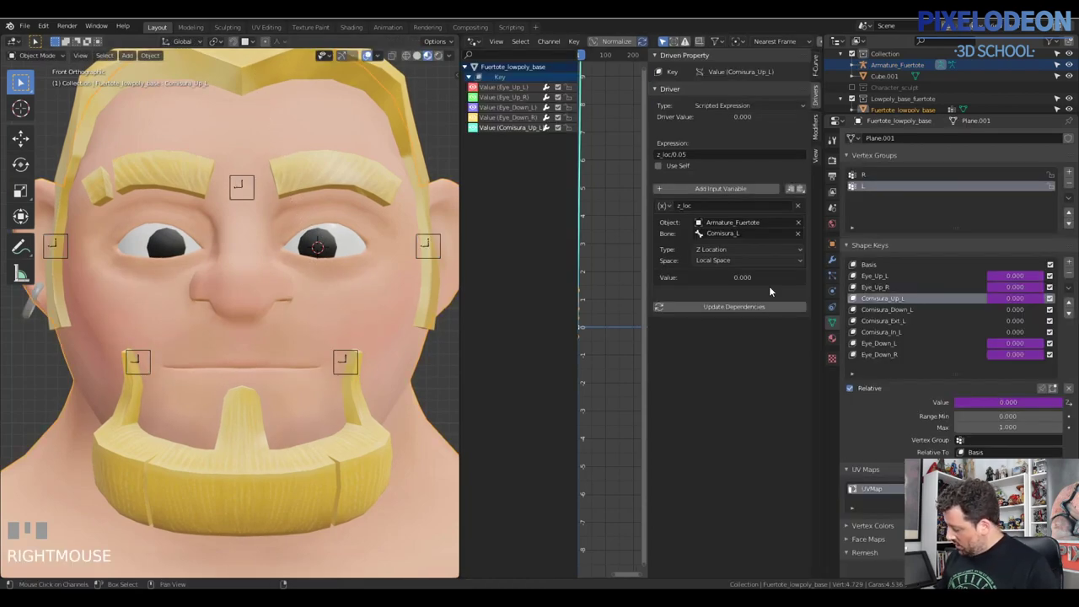
- Add a new shape key, Key 9, after Comisura_Up_L in the shape key list
{"action": "left_click_drag", "start_coordinate": [1017, 299], "coordinate": [1035, 299]}
{"action": "key", "text": "Escape"}
{"action": "left_click_drag", "start_coordinate": [1035, 299], "coordinate": [1003, 312]}
{"action": "left_click_drag", "start_coordinate": [1036, 311], "coordinate": [1011, 280]}
{"action": "key", "text": "Return"}
{"action": "key", "text": "Return"}
{"action": "left_click_drag", "start_coordinate": [1011, 279], "coordinate": [870, 312]}
{"action": "left_click_drag", "start_coordinate": [870, 312], "coordinate": [844, 317]}
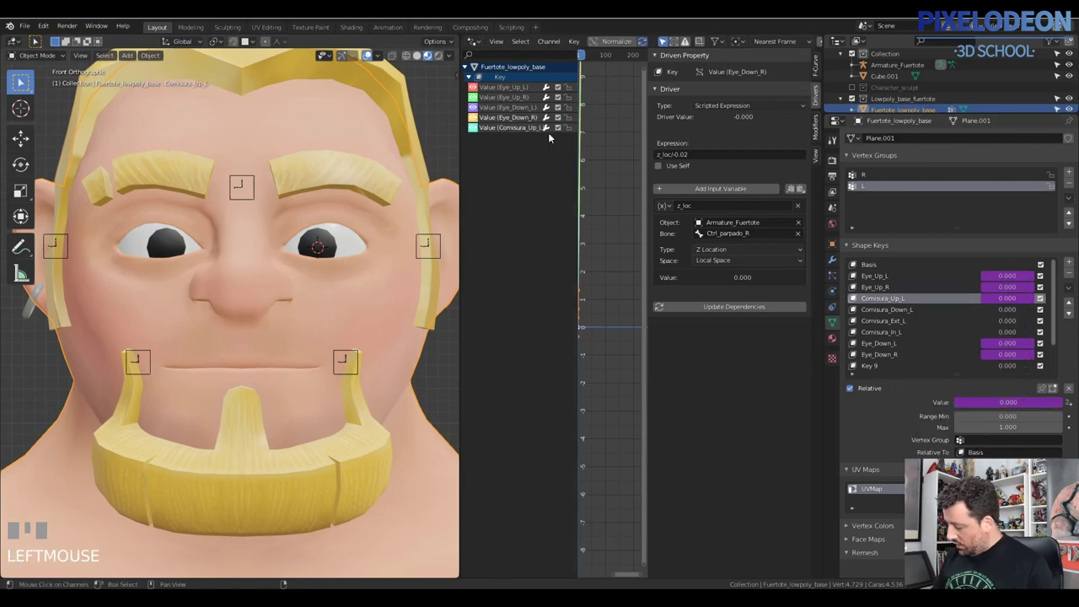
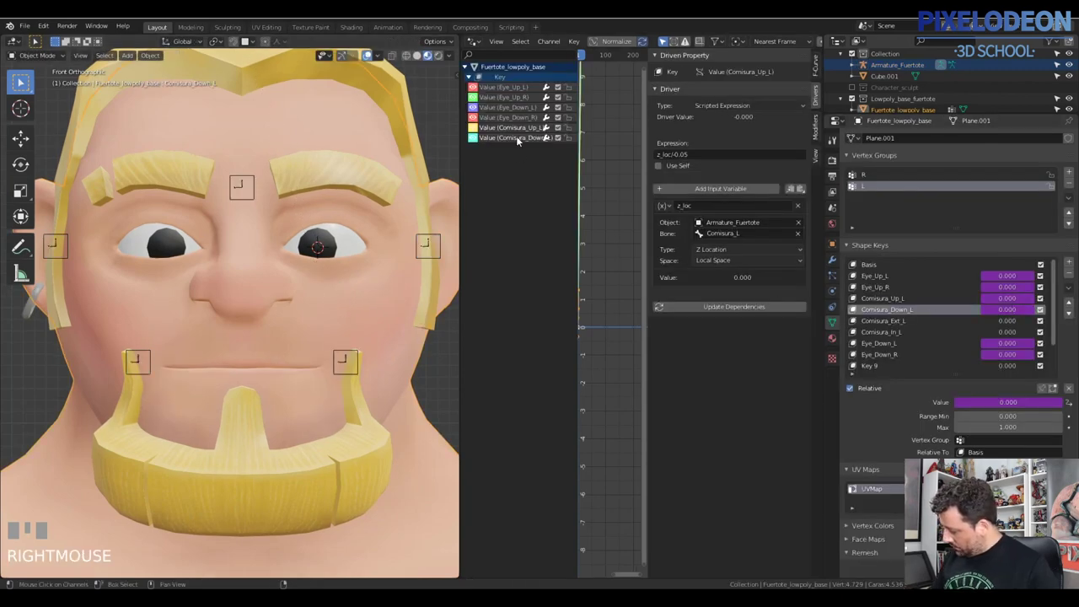
- Set the Comisura_Down_L expression to z_loc/0.05 and test the frown by grabbing Comisura_L
{"action": "left_click", "coordinate": [515, 142]}
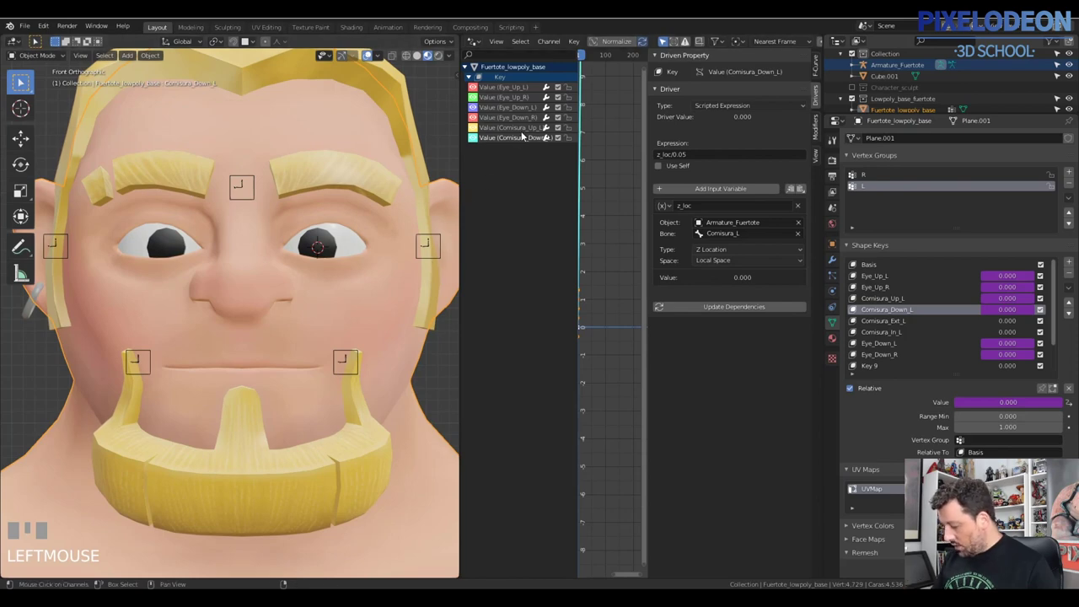
{"action": "left_click", "coordinate": [520, 134]}
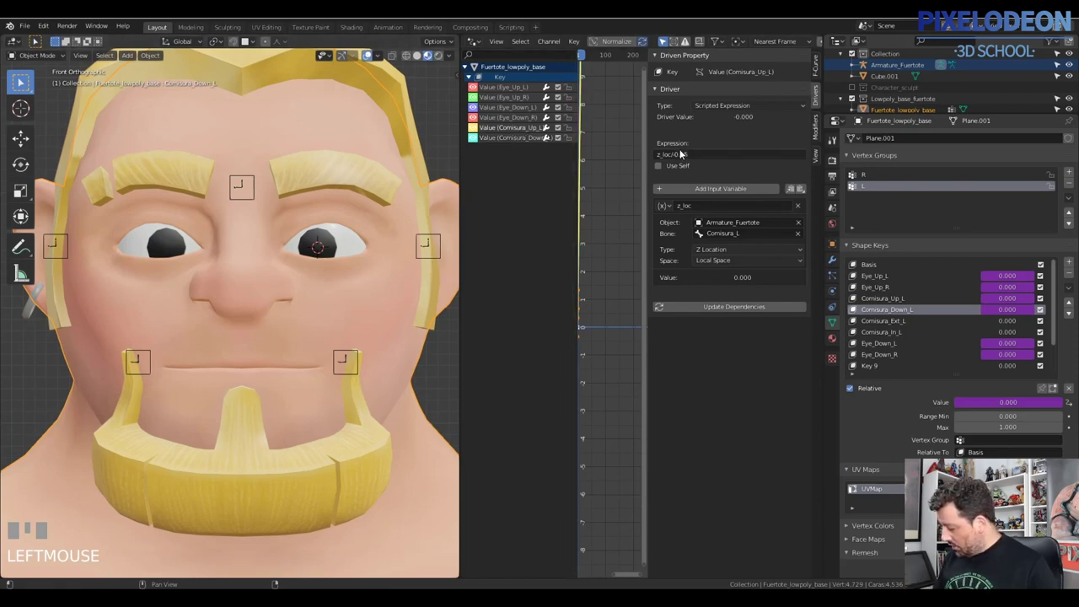
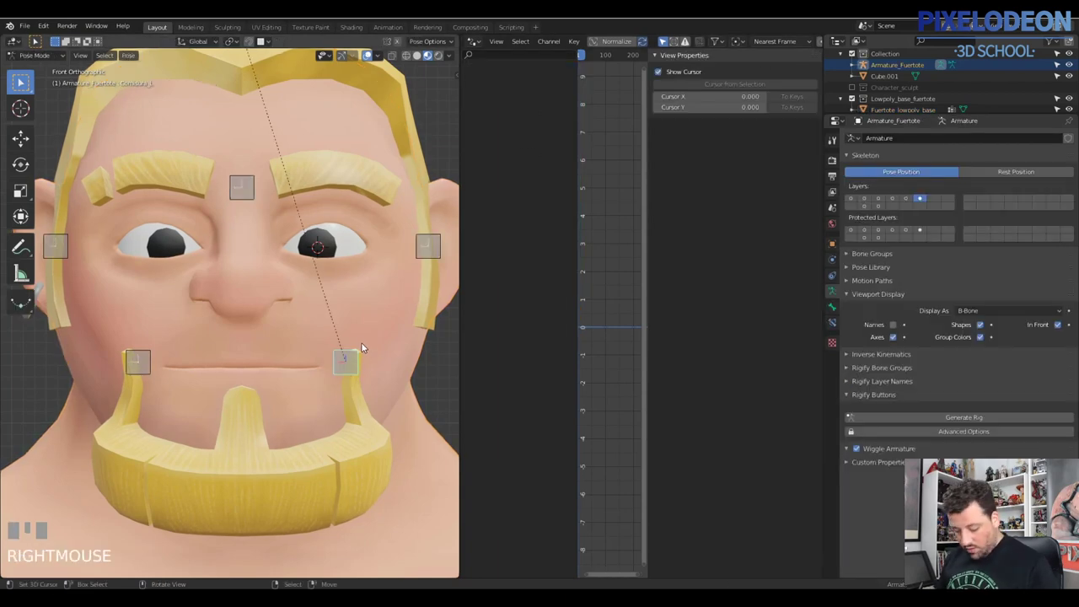
{"action": "key", "text": "g"}
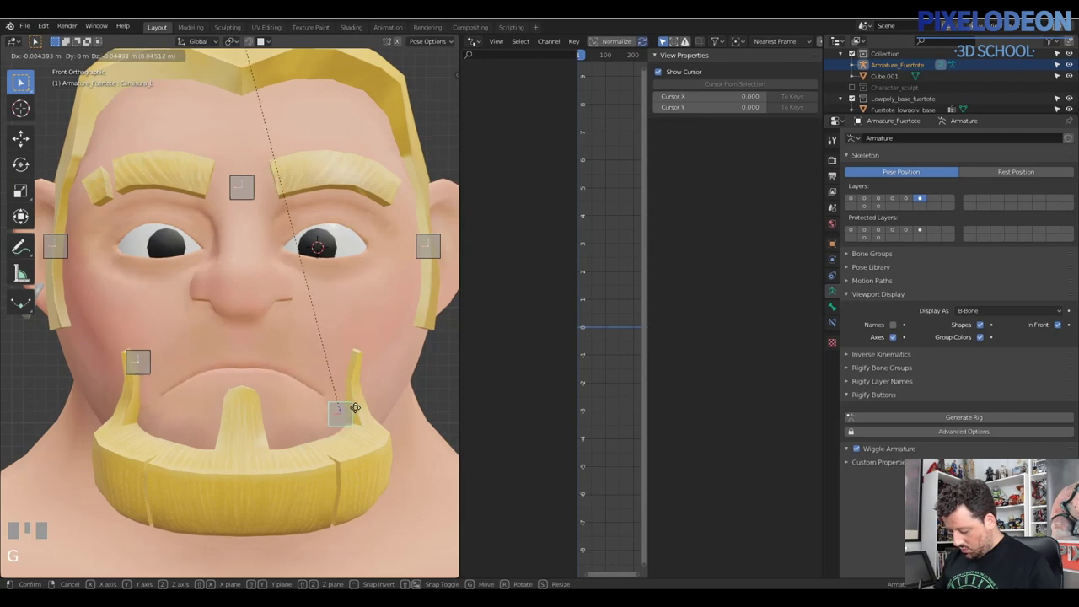
{"action": "right_click", "coordinate": [336, 391]}
- Paste the driver onto the Comisura_Ext_L shape key on the face mesh
{"action": "left_click_drag", "start_coordinate": [1006, 302], "coordinate": [516, 156]}
{"action": "left_click_drag", "start_coordinate": [516, 156], "coordinate": [528, 170]}
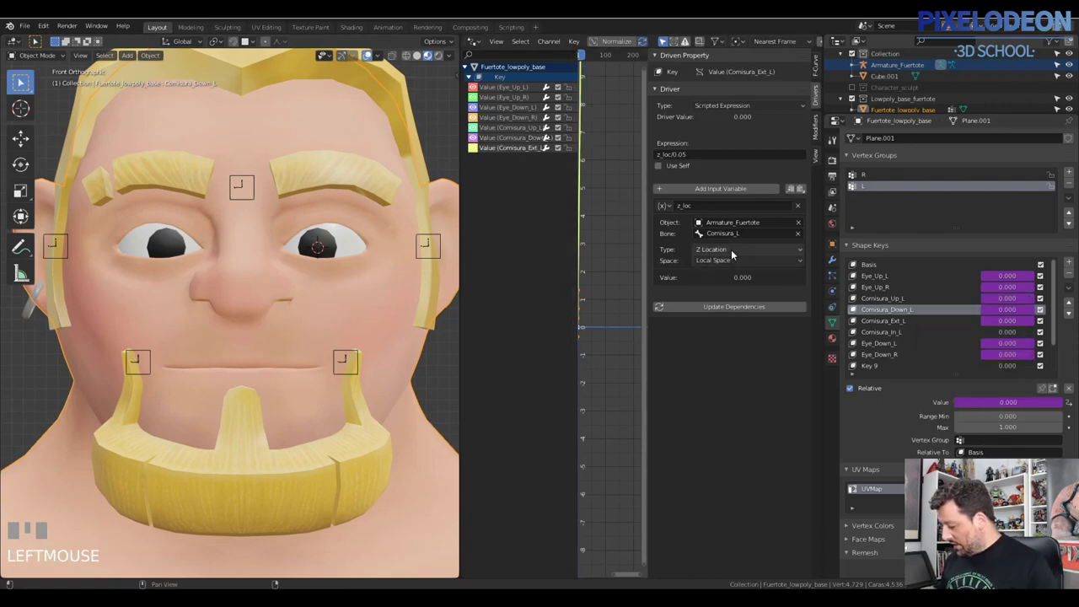
- Set the Comisura_Ext_L driver to Comisura_L's X Location with expression z_loc/-0.03
{"action": "left_click_drag", "start_coordinate": [733, 253], "coordinate": [333, 421]}
{"action": "key", "text": "Escape"}
{"action": "left_click_drag", "start_coordinate": [333, 421], "coordinate": [732, 252]}
{"action": "left_click_drag", "start_coordinate": [732, 252], "coordinate": [519, 151]}
{"action": "key", "text": "Escape"}
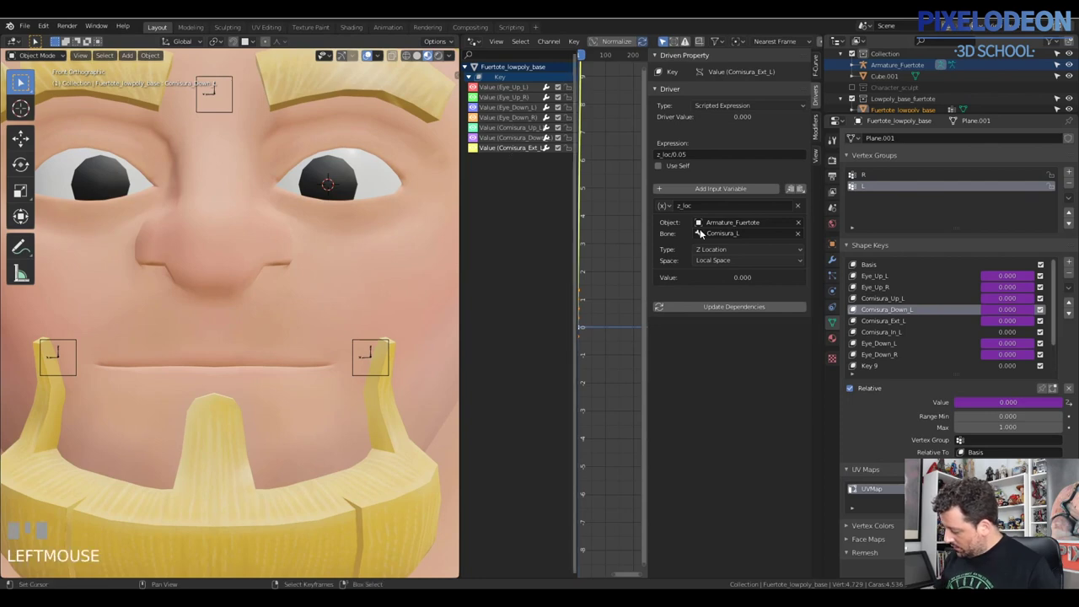
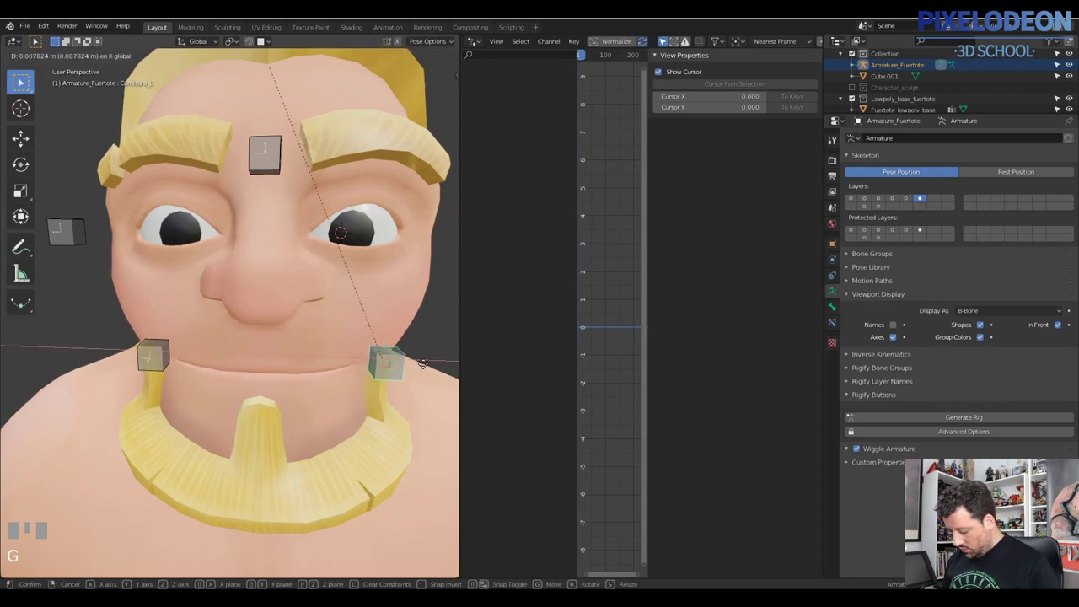
- Cancel the sideways test move of Comisura_L and return the armature to Pose Mode
{"action": "right_click", "coordinate": [412, 377]}
{"action": "left_click_drag", "start_coordinate": [412, 348], "coordinate": [358, 364]}
{"action": "right_click", "coordinate": [359, 365]}
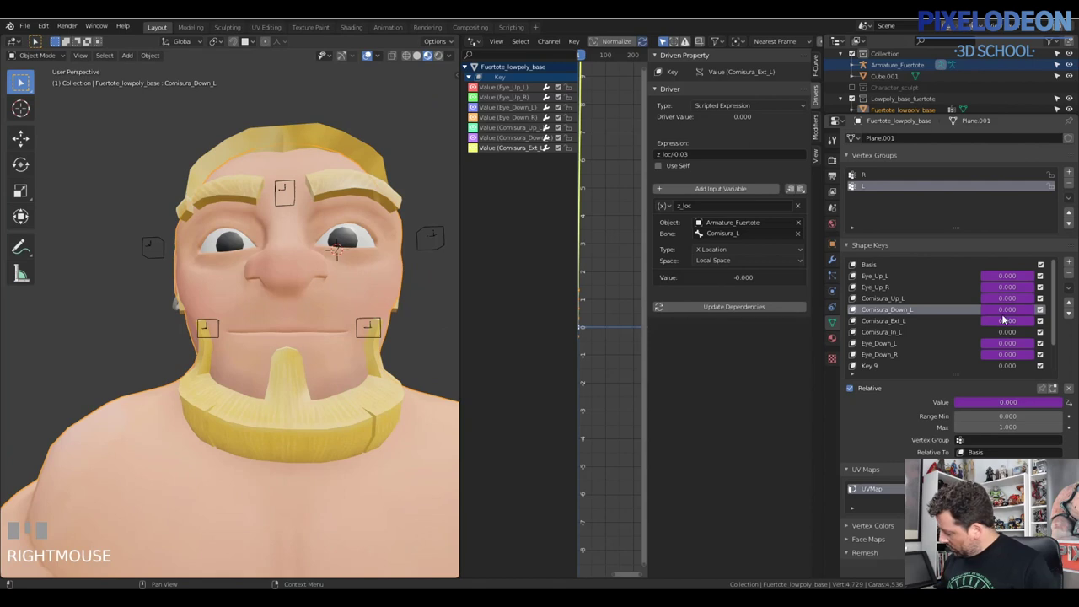
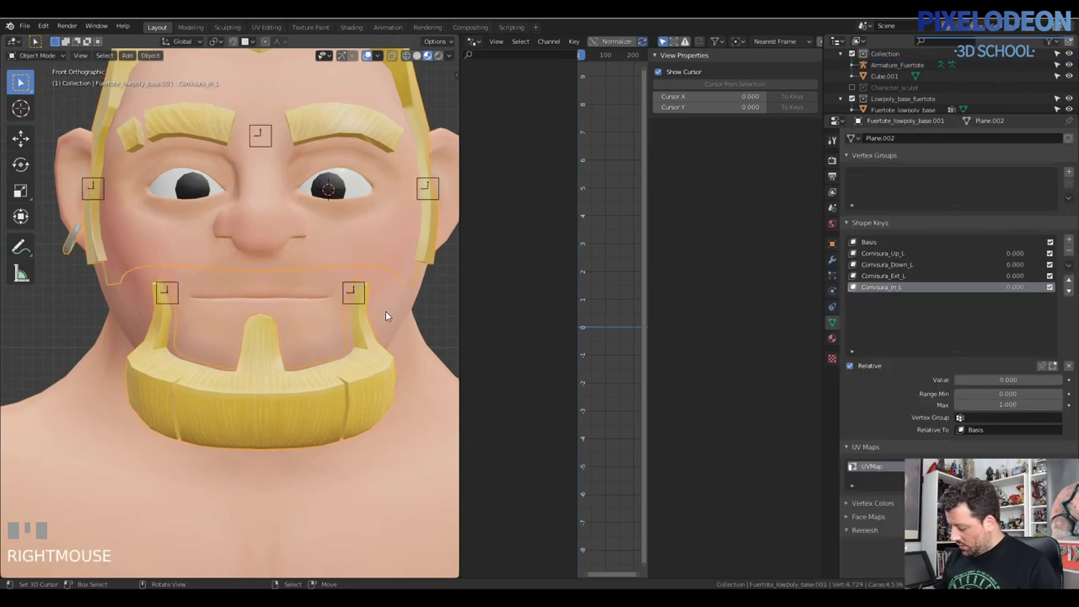
- Set the Comisura_In_L driver to X Location with z_loc/0.03 and copy the mouth drivers
{"action": "right_click", "coordinate": [366, 284]}
{"action": "right_click", "coordinate": [368, 287]}
{"action": "key", "text": "Tab"}
{"action": "right_click", "coordinate": [397, 318]}
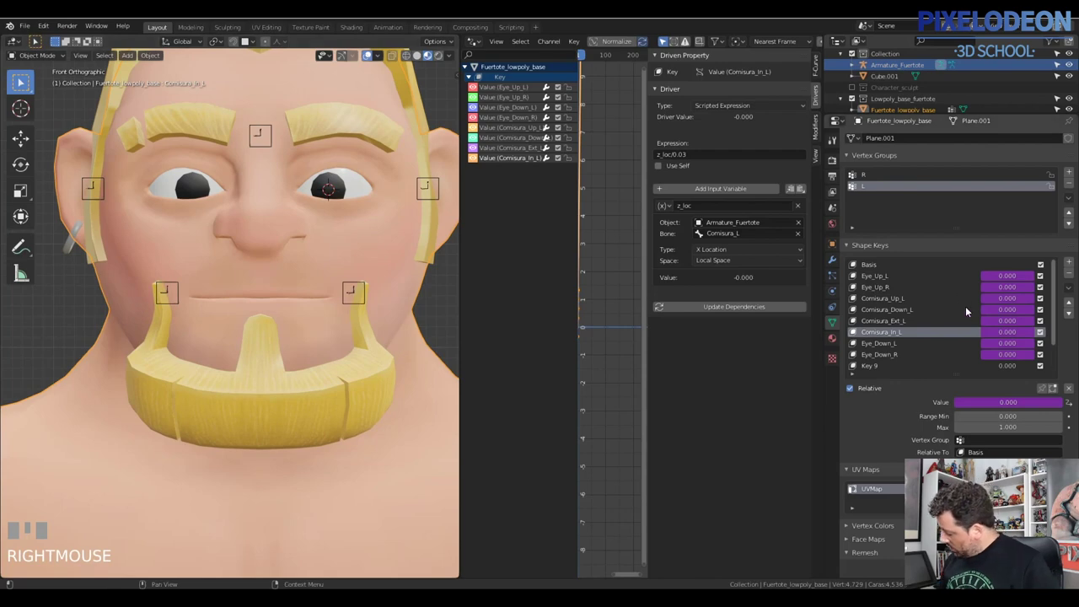
- Select Fuertote_lowpoly_base.001 and paste drivers onto its mouth-corner shape key values
{"action": "left_click", "coordinate": [921, 299]}
{"action": "left_click_drag", "start_coordinate": [1007, 301], "coordinate": [374, 349]}
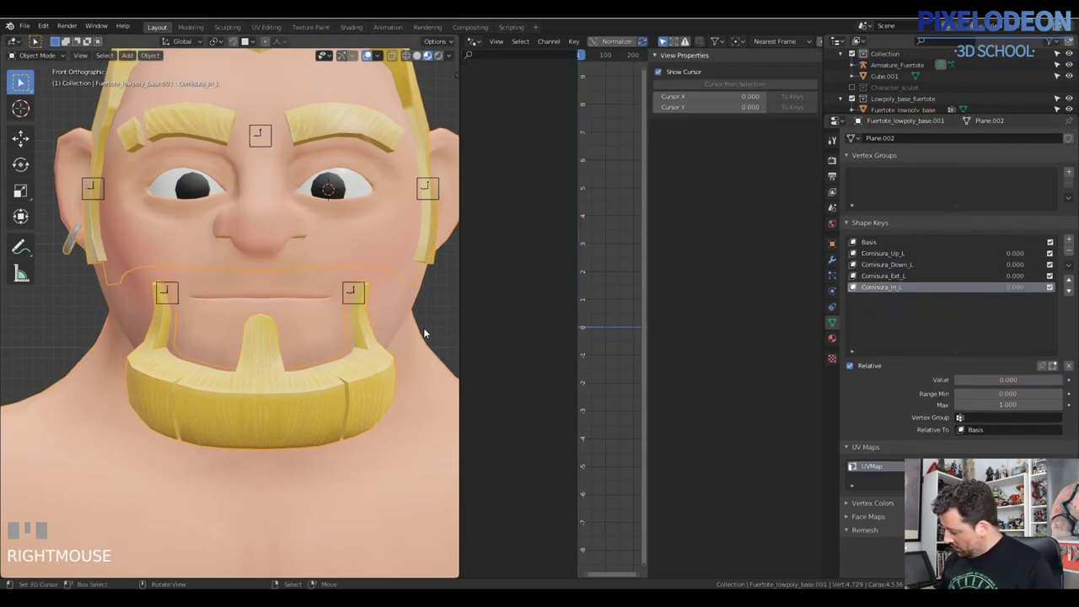
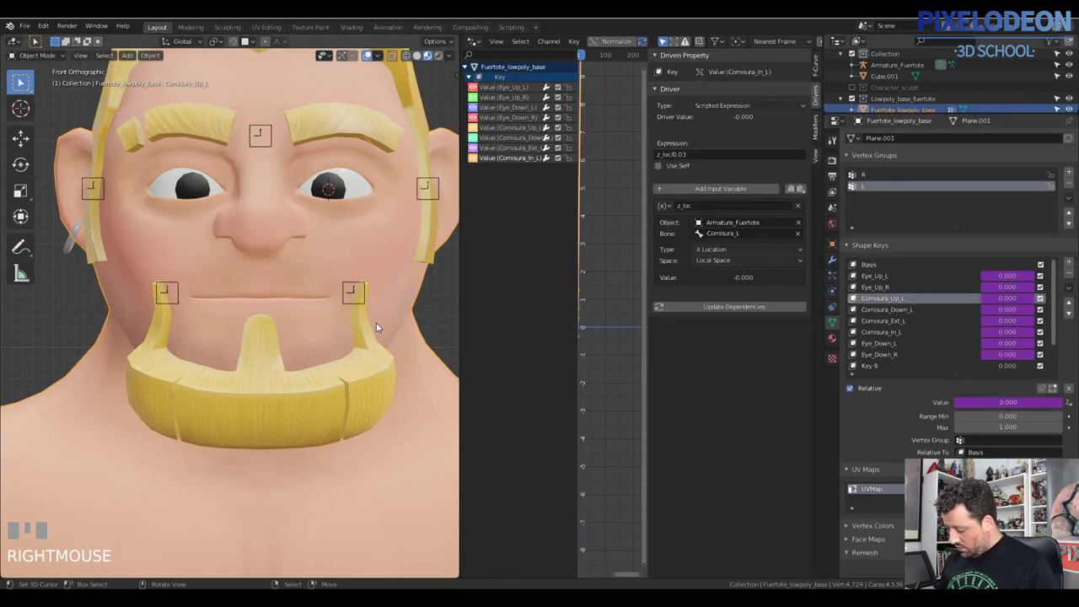
{"action": "left_click_drag", "start_coordinate": [1012, 313], "coordinate": [403, 342]}
{"action": "left_click_drag", "start_coordinate": [1020, 289], "coordinate": [394, 308]}
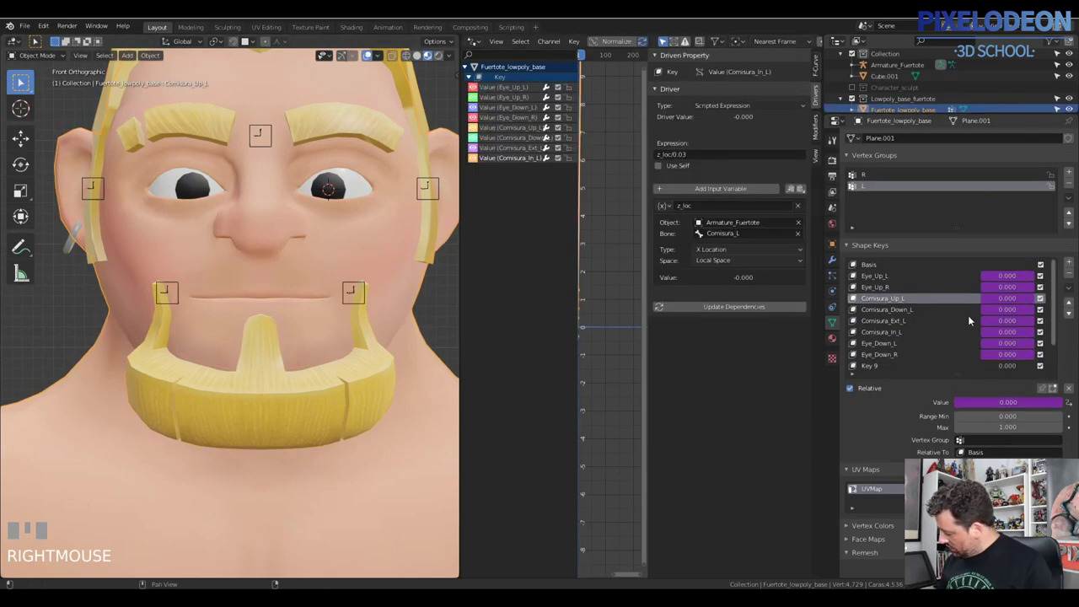
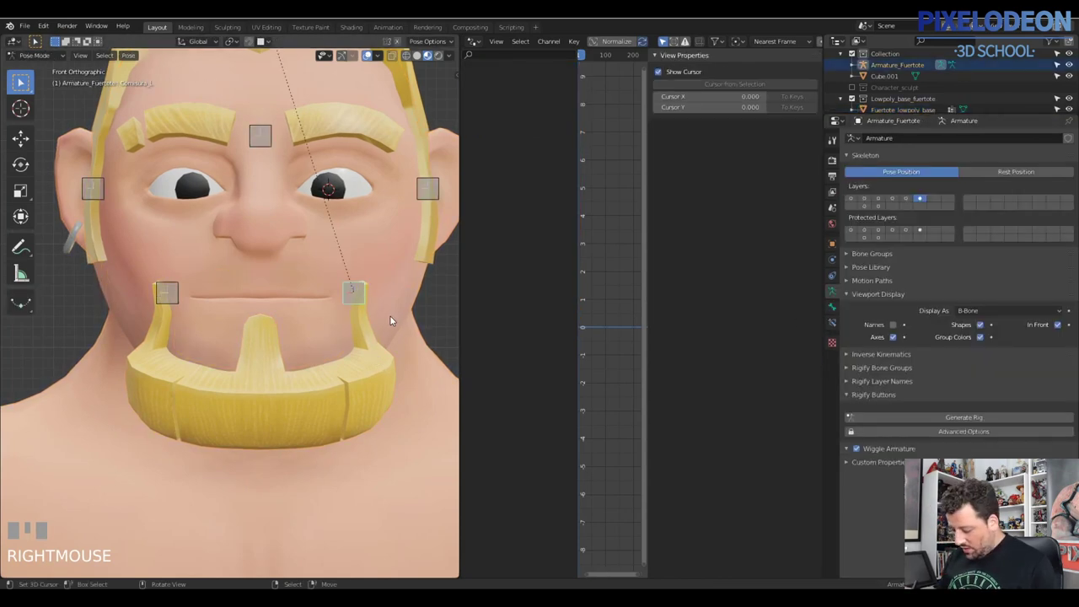
- Move Comisura_L down then up along Z to test the frown and smile on both meshes
{"action": "key", "text": "g"}
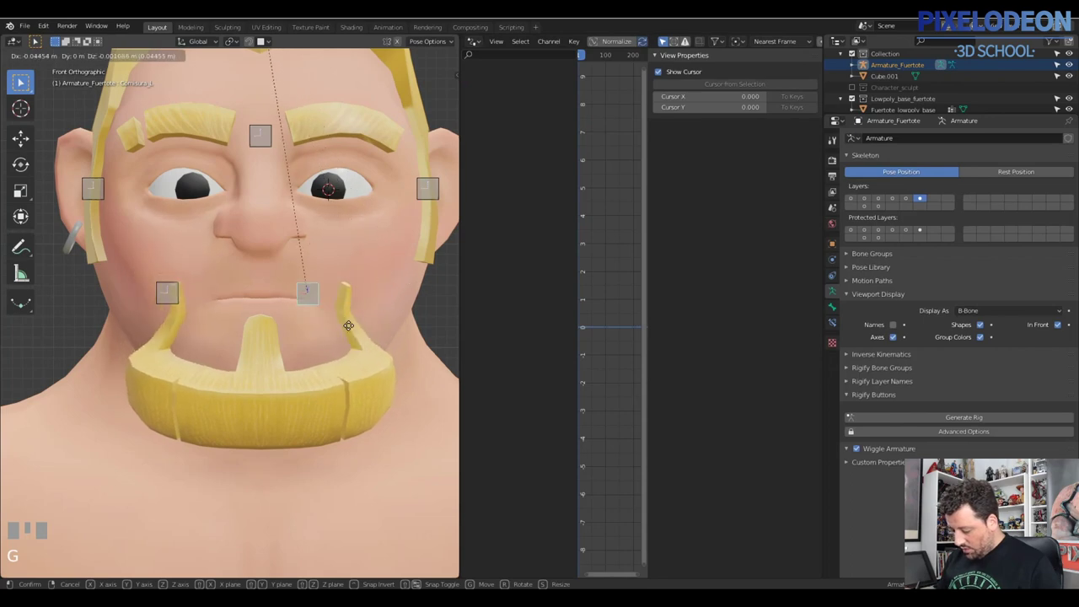
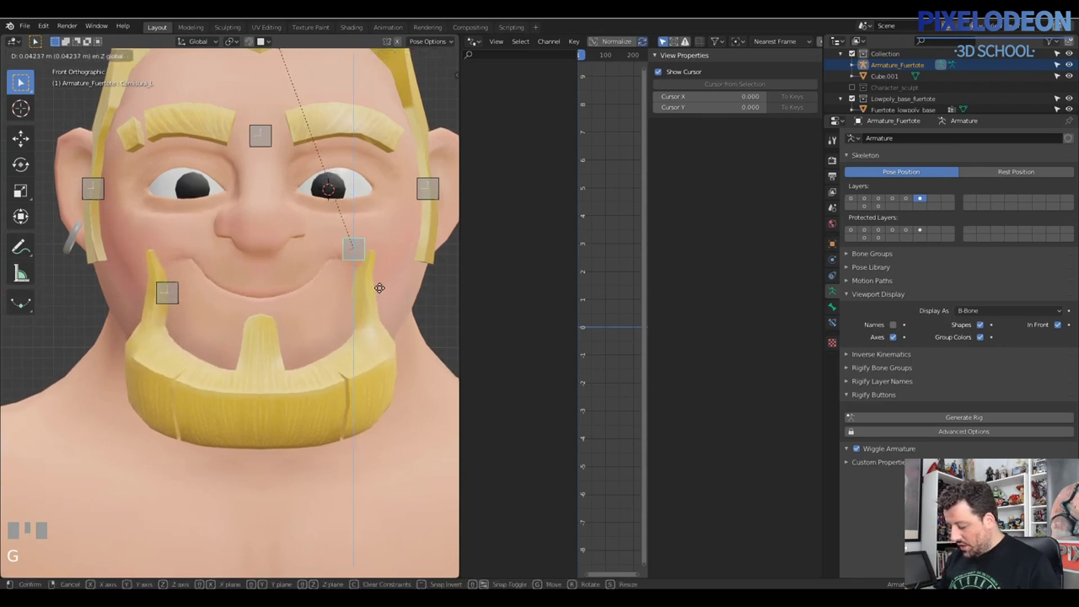
{"action": "left_click", "coordinate": [378, 290]}
{"action": "right_click", "coordinate": [855, 285]}
{"action": "left_click", "coordinate": [898, 274]}
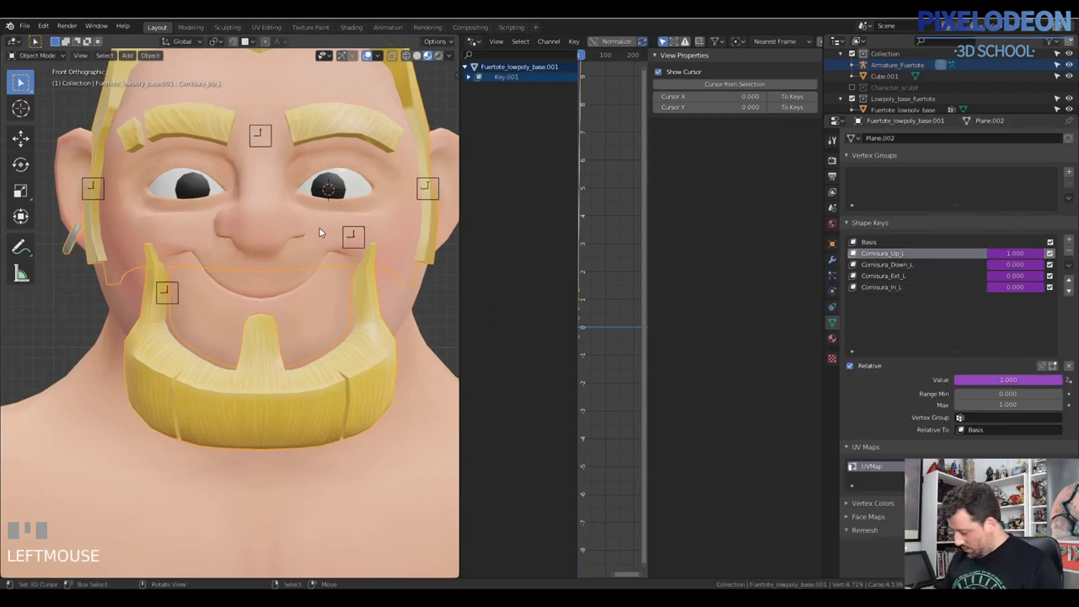
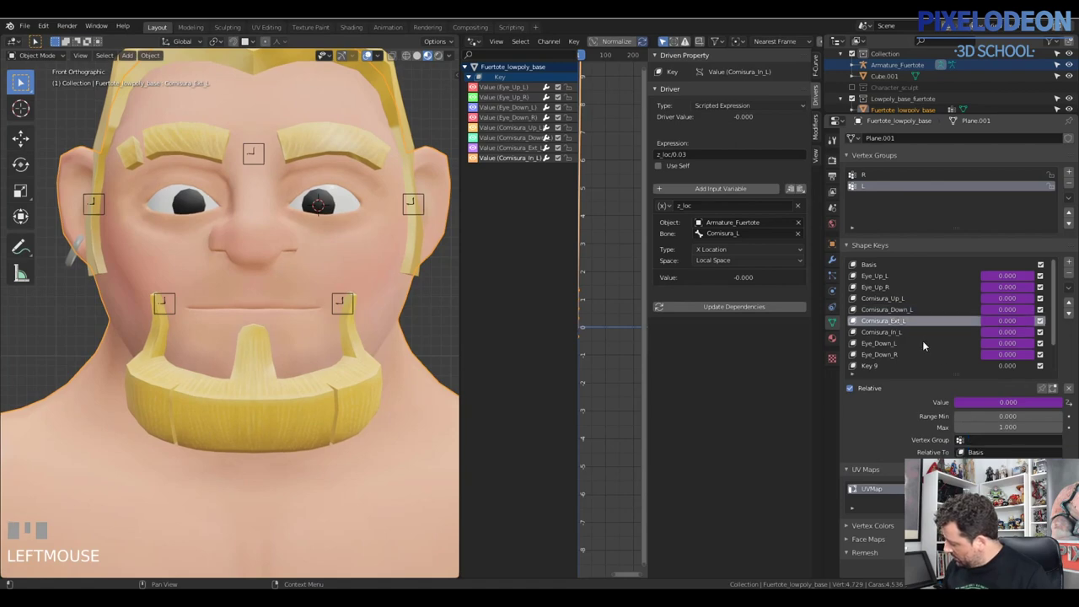
- Select the Comisura_In_L shape key before adding the right-side mouth-corner keys
{"action": "left_click_drag", "start_coordinate": [855, 319], "coordinate": [917, 352]}
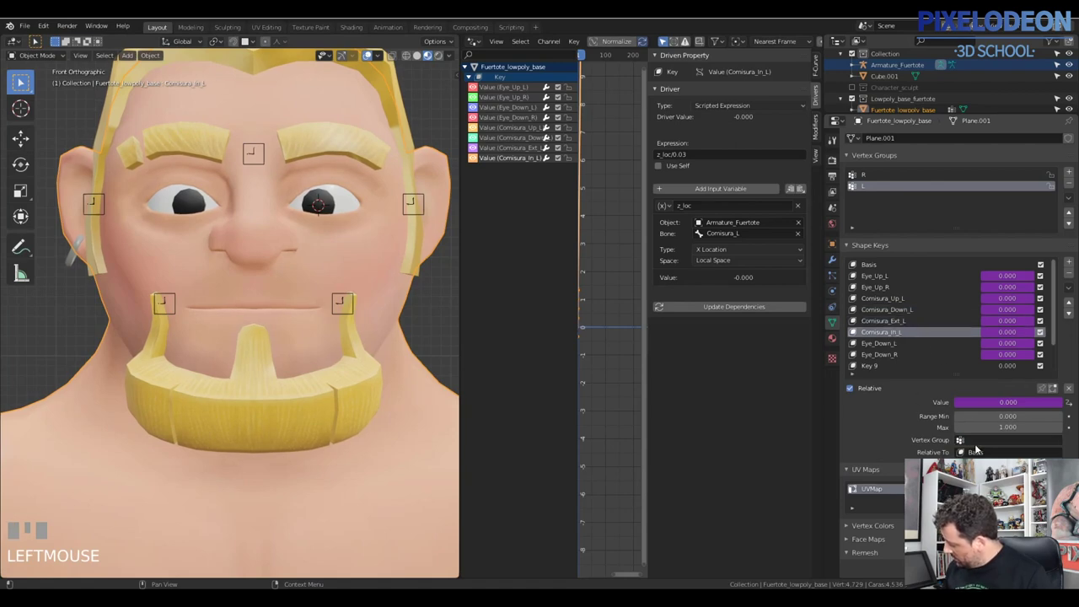
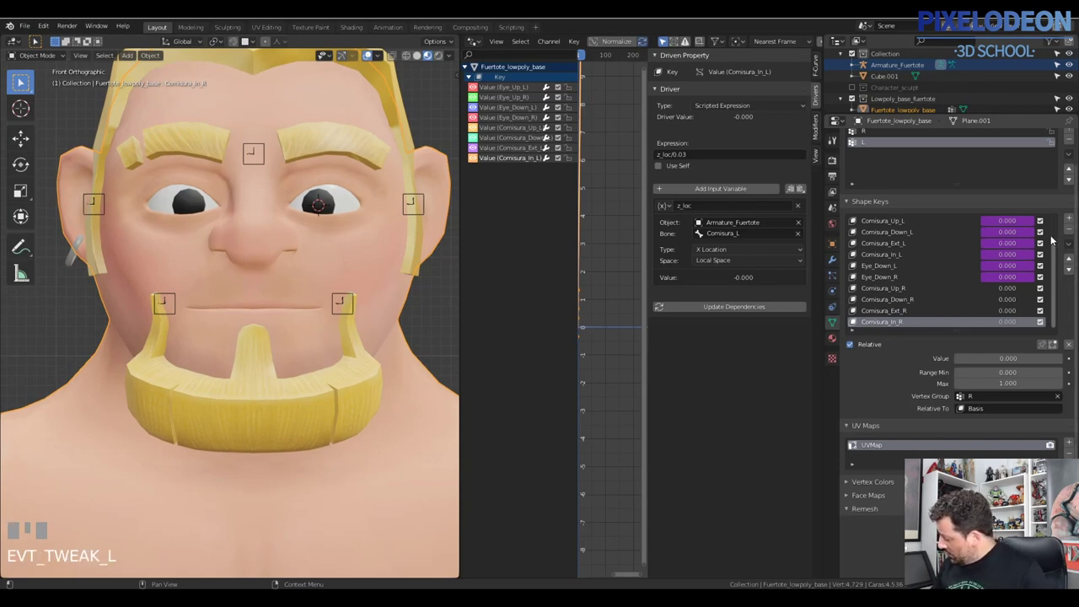
- Add a driver to the Comisura_Up_R shape key and select Fuertote_lowpoly_base.001's shape keys
{"action": "left_click_drag", "start_coordinate": [1054, 247], "coordinate": [1010, 235]}
{"action": "left_click_drag", "start_coordinate": [1010, 235], "coordinate": [907, 311]}
{"action": "left_click", "coordinate": [906, 311]}
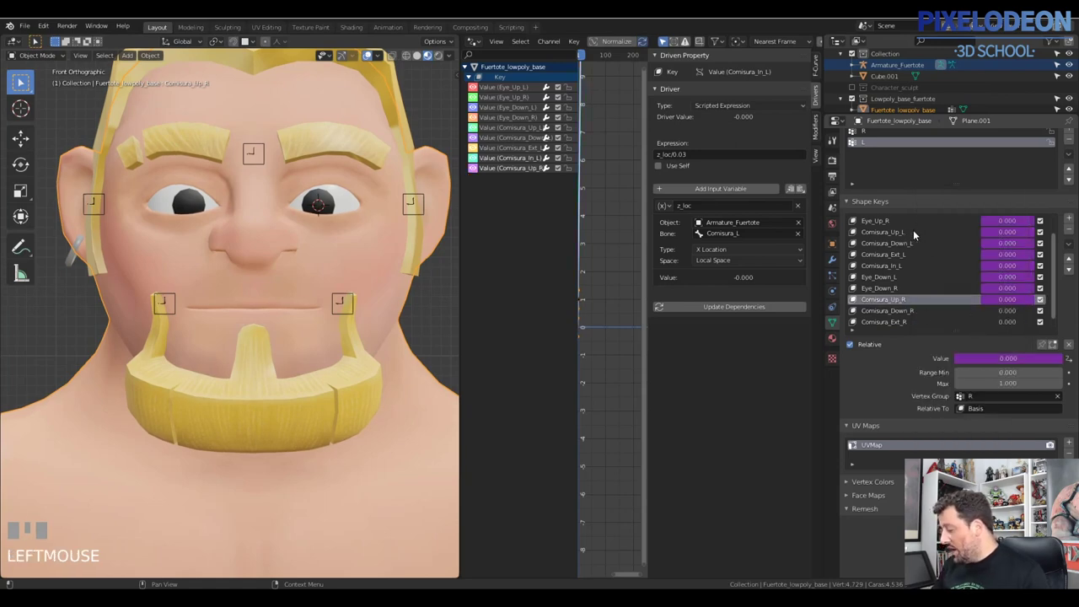
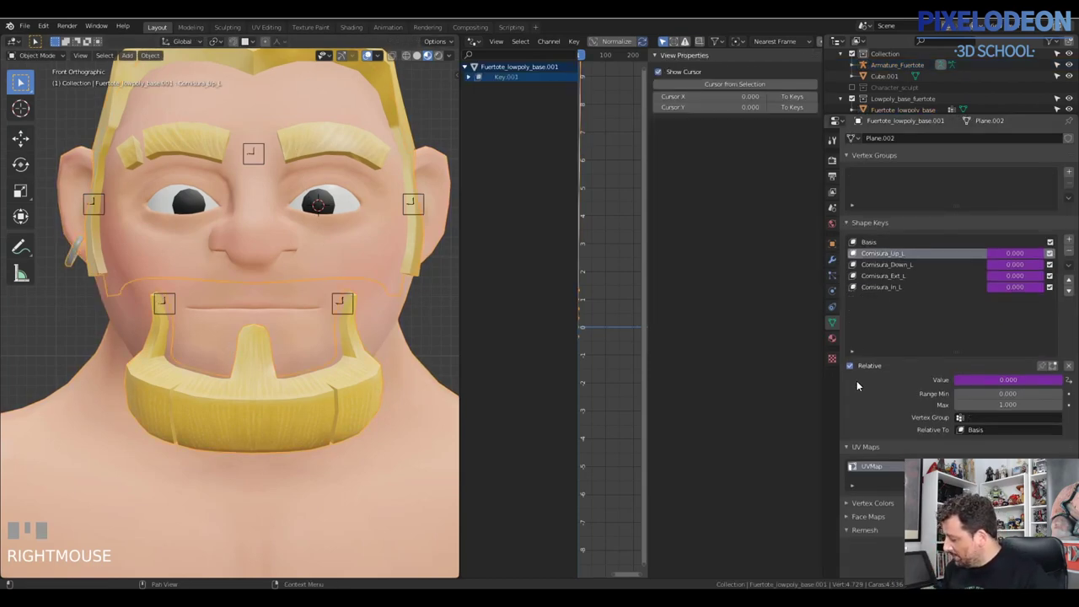
- Raise the Comisura_R control to smile the right corner, then view the Comisura_Ext_R driver
{"action": "right_click", "coordinate": [855, 251]}
{"action": "key", "text": "g"}
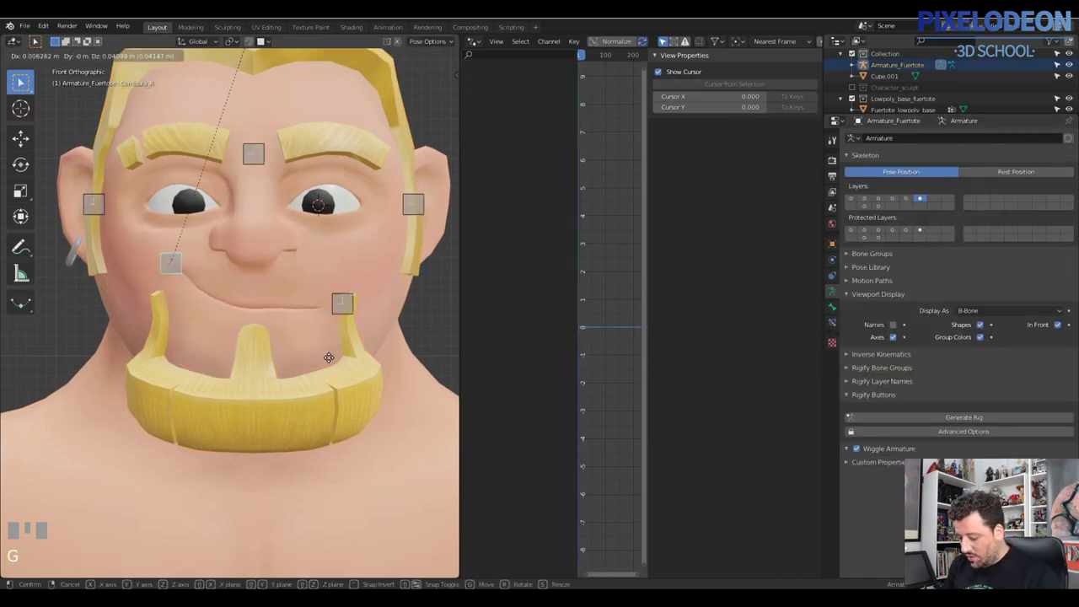
{"action": "left_click", "coordinate": [293, 323]}
{"action": "right_click", "coordinate": [294, 324]}
{"action": "left_click", "coordinate": [520, 193]}
{"action": "left_click_drag", "start_coordinate": [533, 196], "coordinate": [568, 211]}
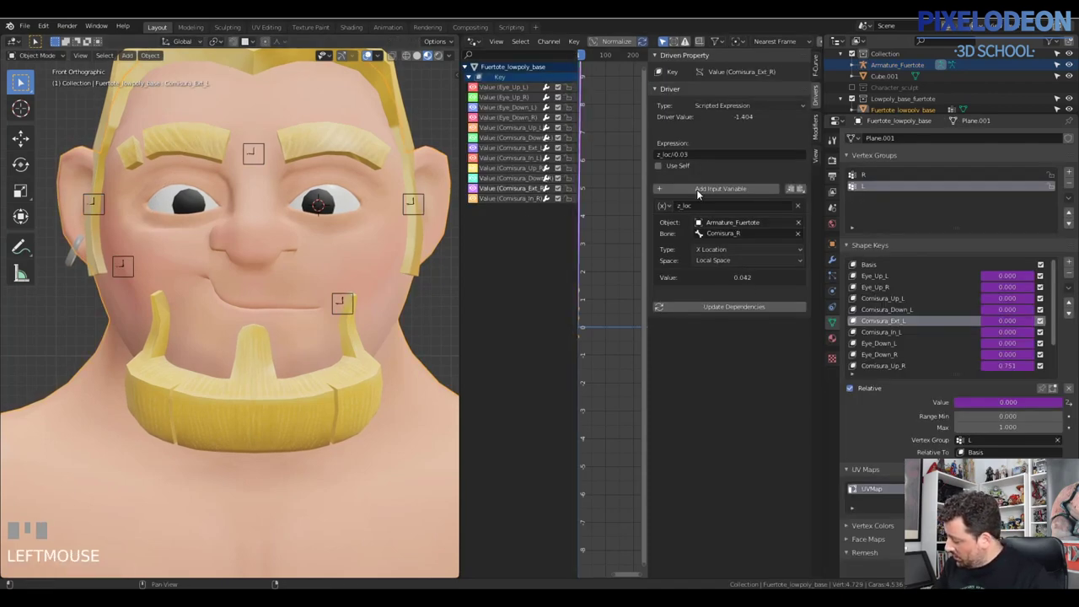
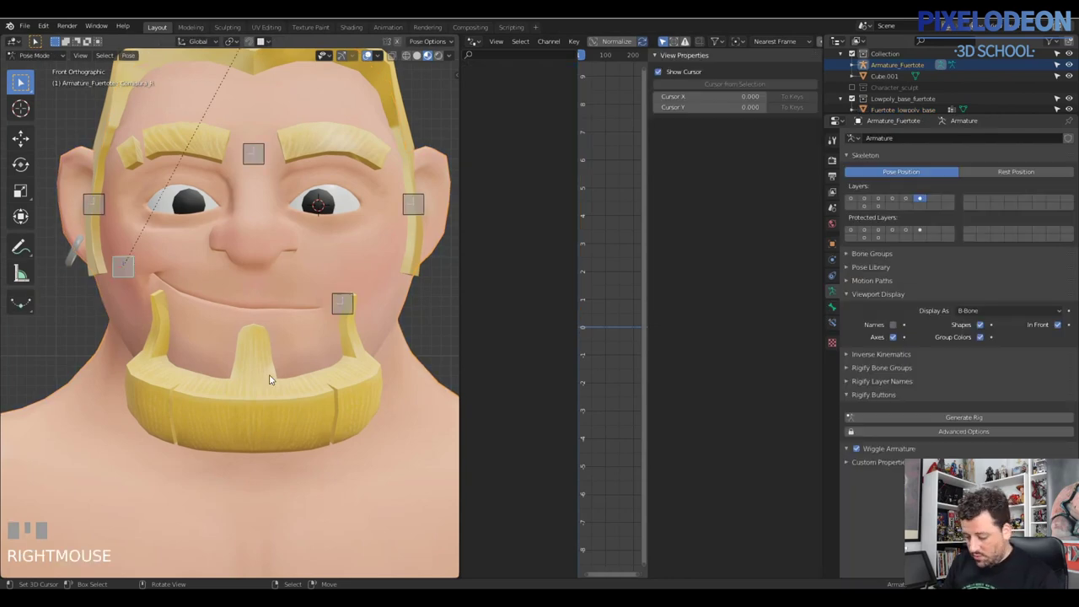
- Test Comisura_R, Comisura_L and the eyelid control, cancel each move and orbit back to a neutral face
{"action": "key", "text": "g"}
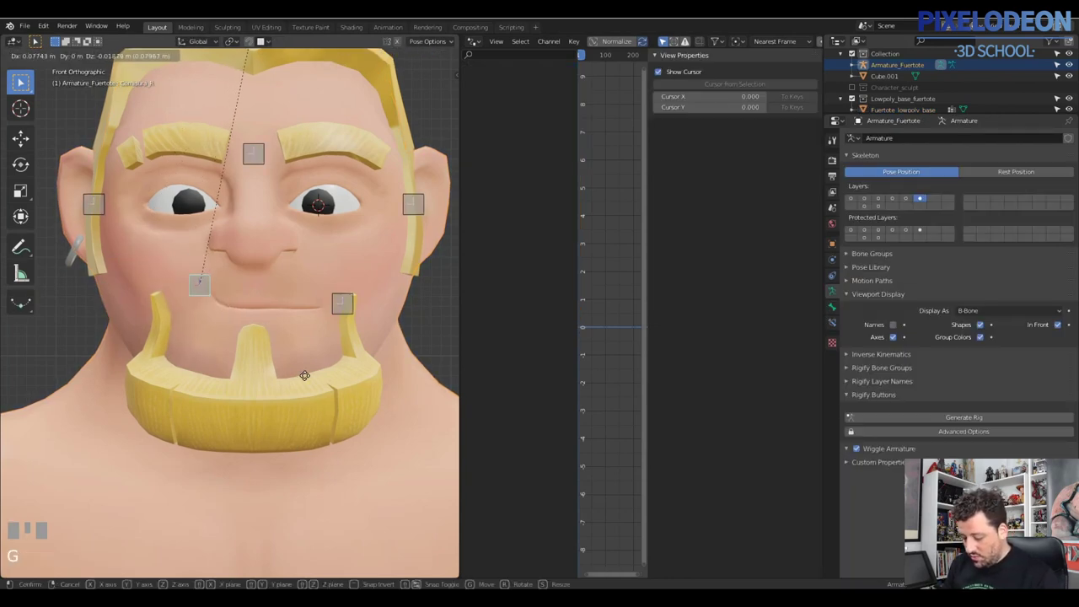
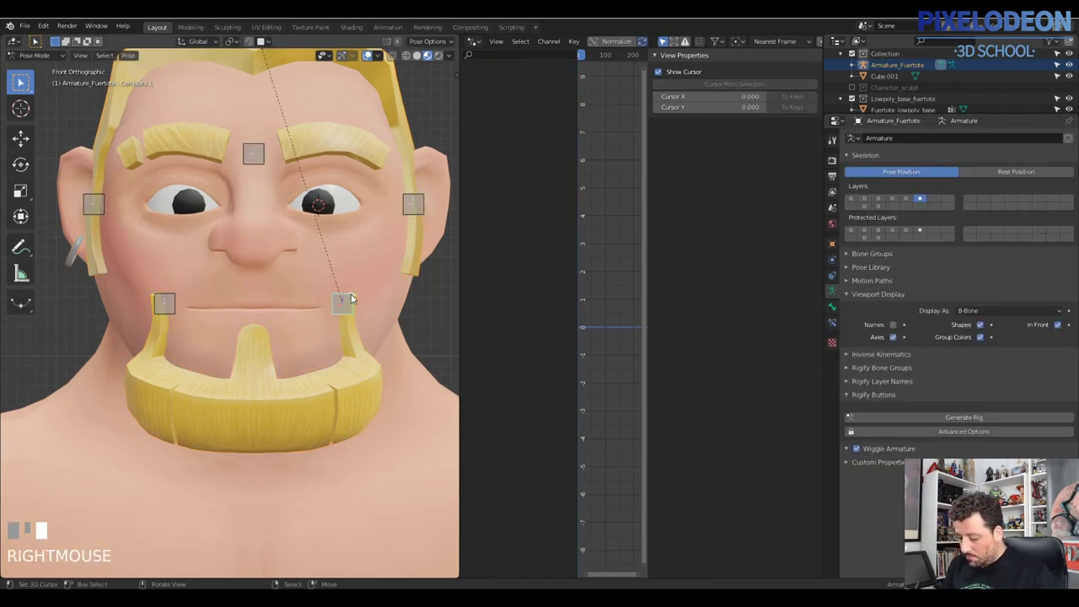
{"action": "key", "text": "g"}
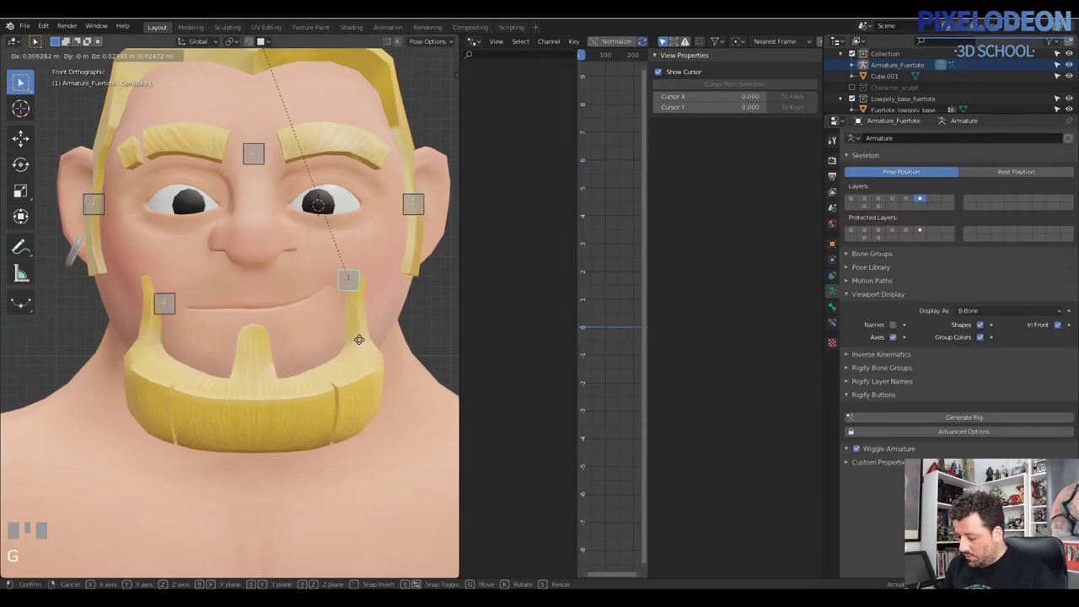
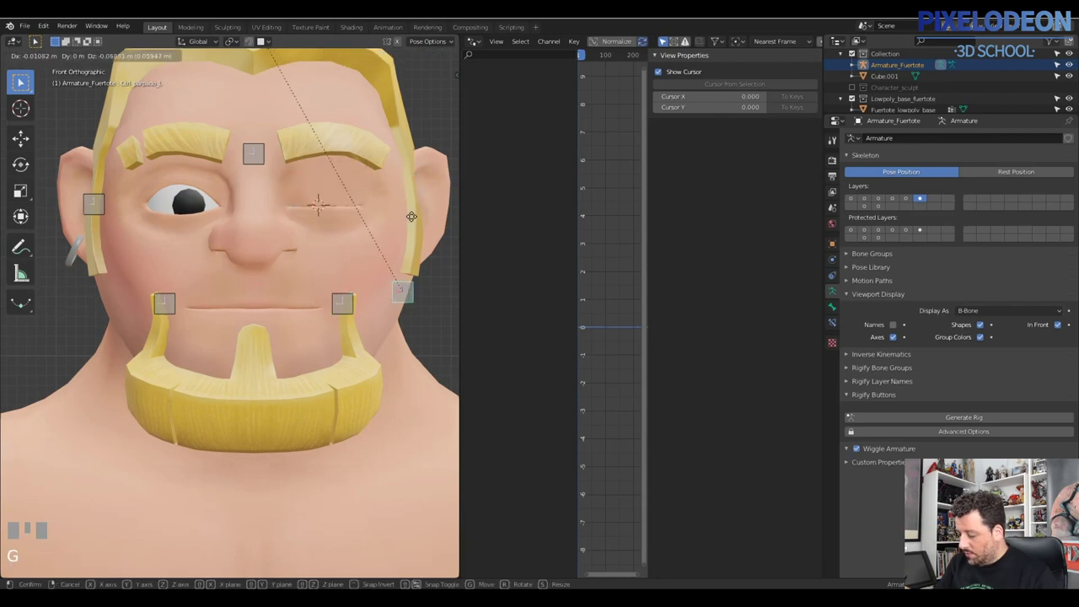
{"action": "right_click", "coordinate": [416, 223]}
{"action": "left_click_drag", "start_coordinate": [395, 289], "coordinate": [304, 230]}
{"action": "right_click", "coordinate": [305, 229]}
{"action": "left_click_drag", "start_coordinate": [316, 316], "coordinate": [385, 294]}
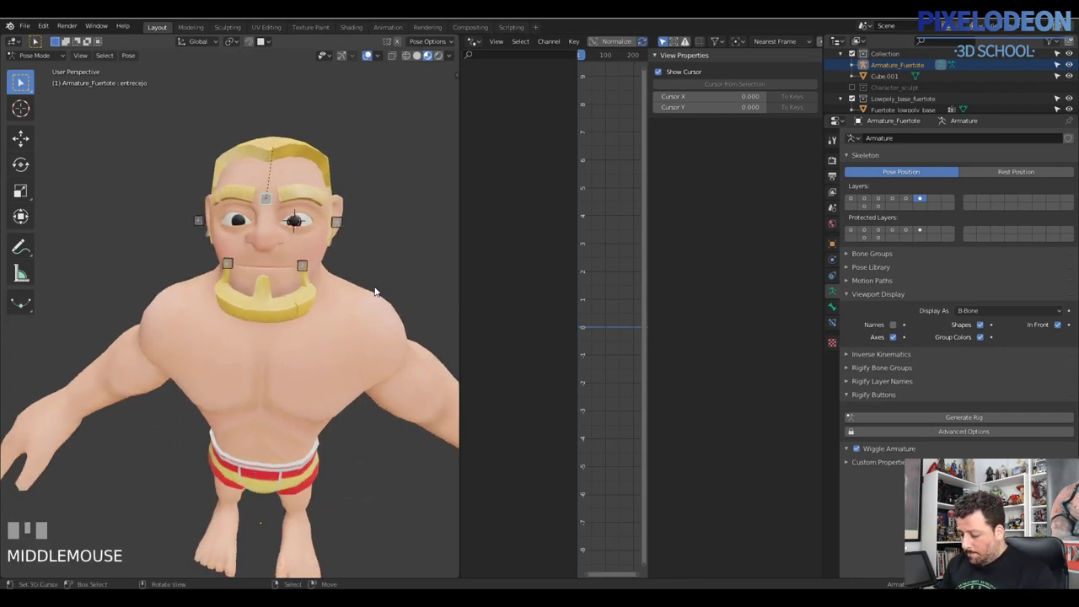
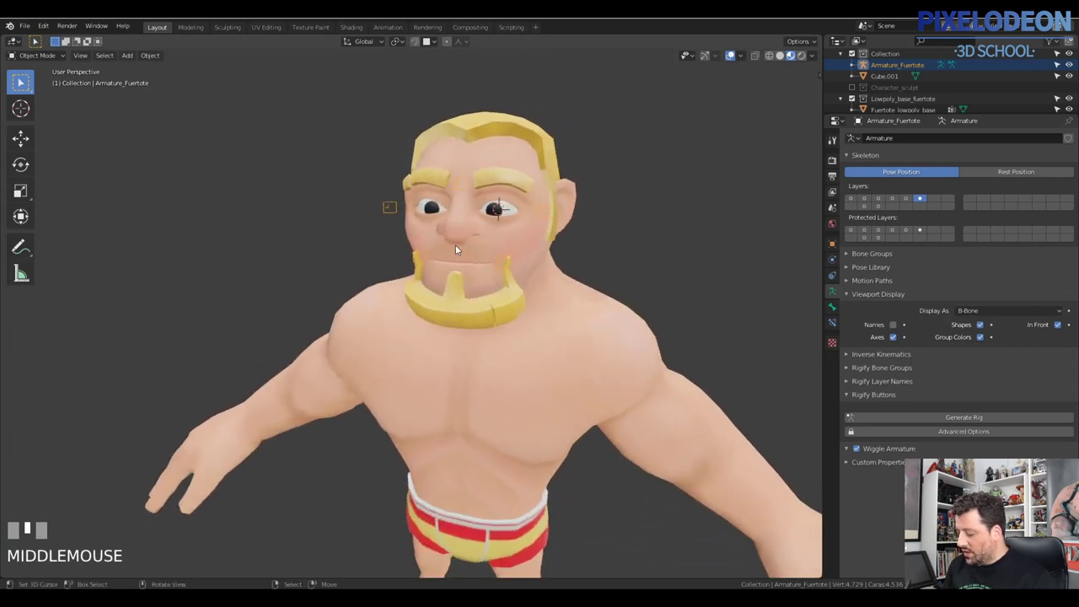
- Select the armature and enable every bone layer so all Skeleton bones are visible
{"action": "right_click", "coordinate": [532, 265]}
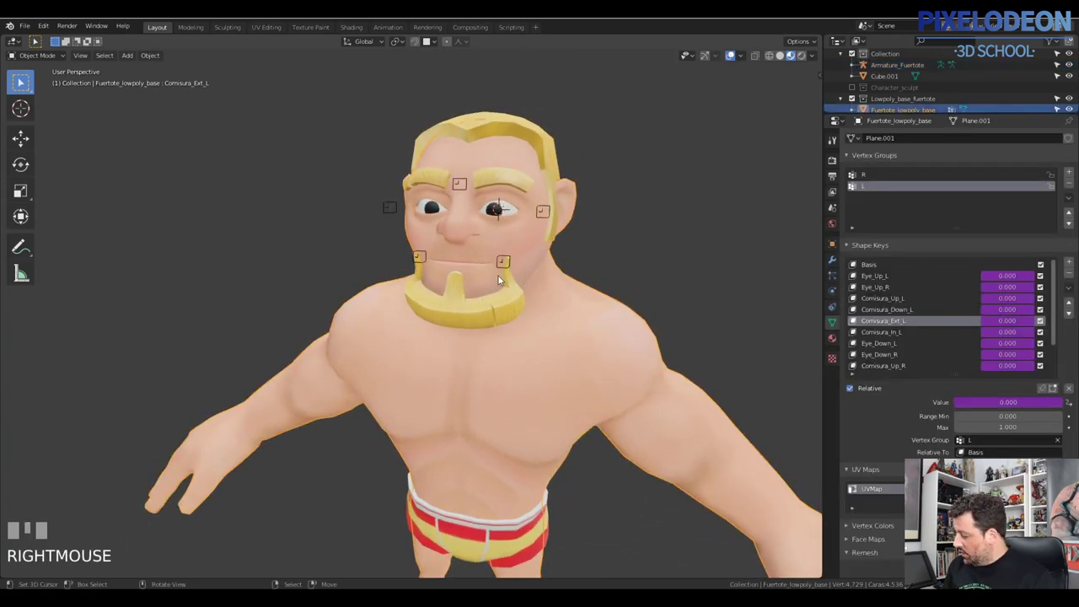
{"action": "right_click", "coordinate": [547, 212]}
{"action": "left_click", "coordinate": [905, 199]}
{"action": "left_click", "coordinate": [892, 200]}
{"action": "left_click", "coordinate": [872, 202]}
{"action": "left_click", "coordinate": [863, 205]}
{"action": "double_click", "coordinate": [877, 208]}
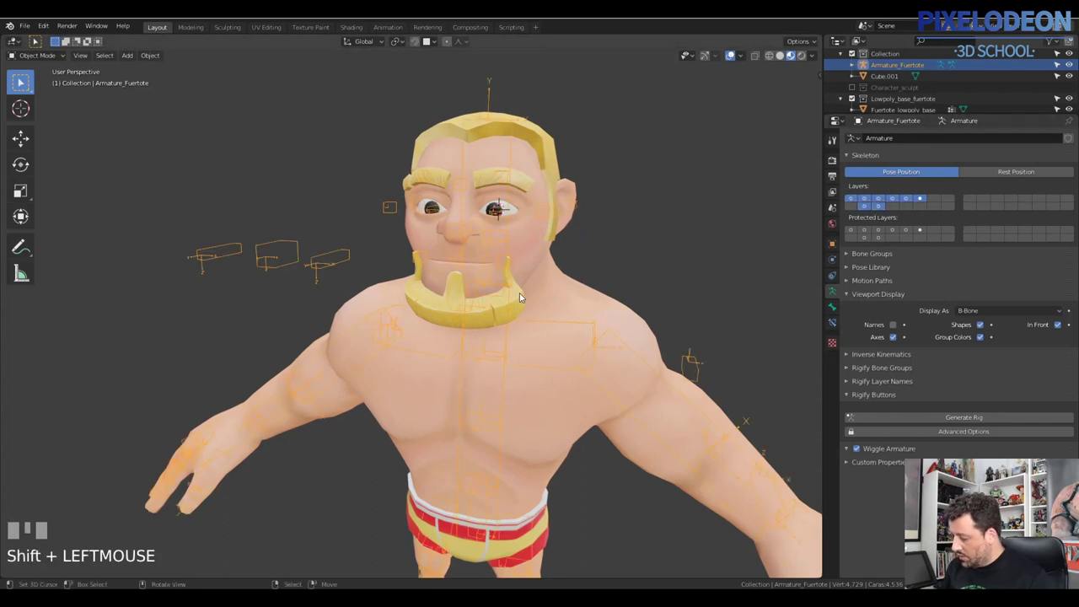
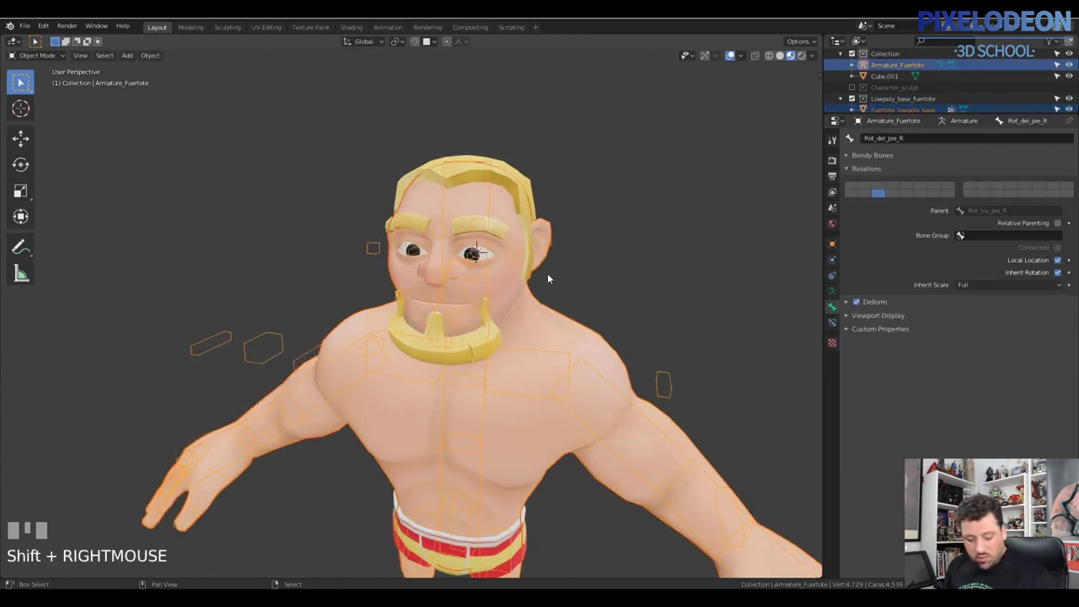
- Parent the beard to the armature with automatic weights (Ctrl+P)
{"action": "key", "text": "ctrl+j"}
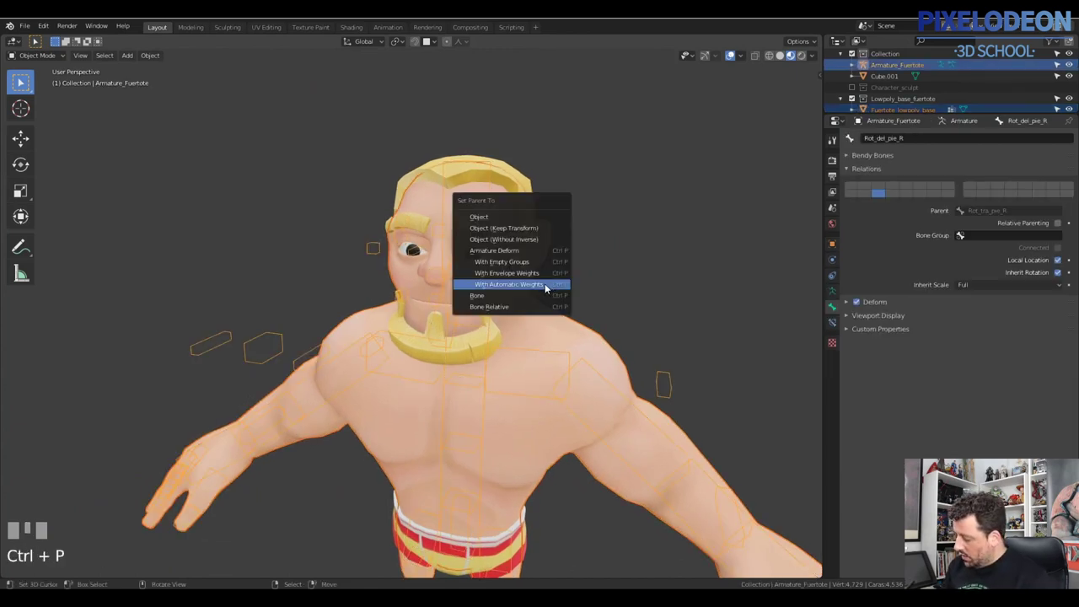
{"action": "right_click", "coordinate": [500, 230]}
{"action": "right_click", "coordinate": [509, 232]}
{"action": "right_click", "coordinate": [265, 346]}
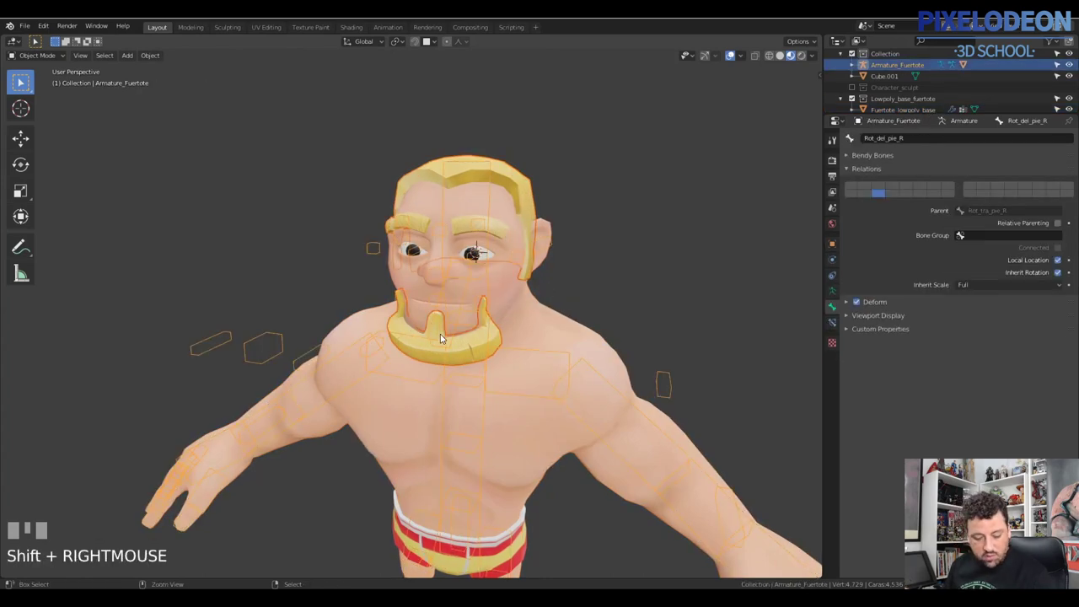
{"action": "key", "text": "ctrl+p"}
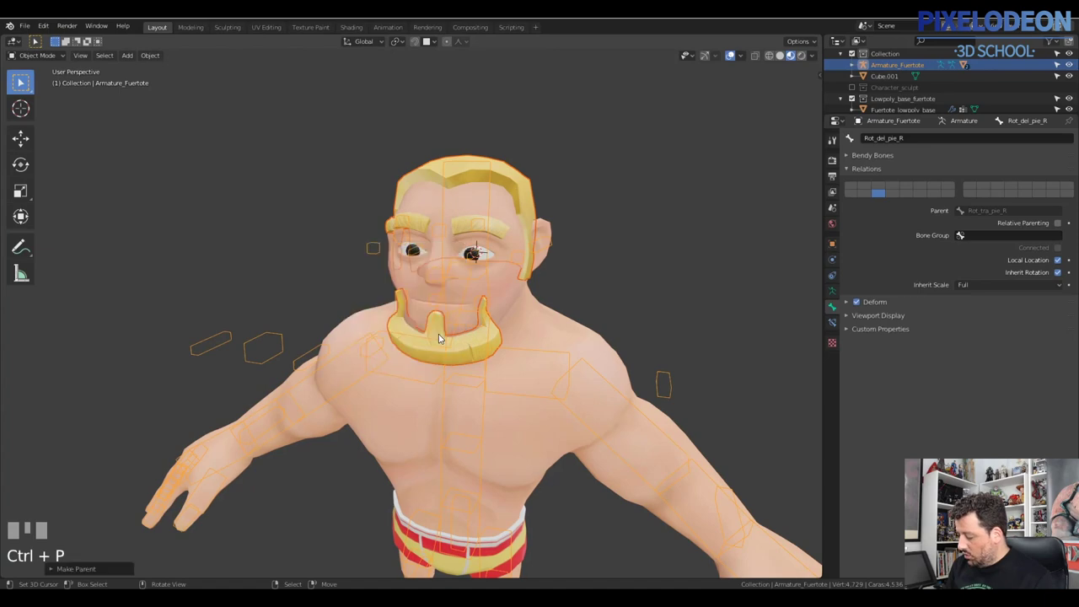
- Switch the rig into Pose Mode with the Boca mouth bone active
{"action": "left_click_drag", "start_coordinate": [473, 321], "coordinate": [466, 310]}
{"action": "right_click", "coordinate": [467, 309]}
{"action": "right_click", "coordinate": [466, 309]}
- Set the armature's Viewport Display to Wire instead of B-Bone
{"action": "key", "text": "Tab"}
{"action": "right_click", "coordinate": [448, 298]}
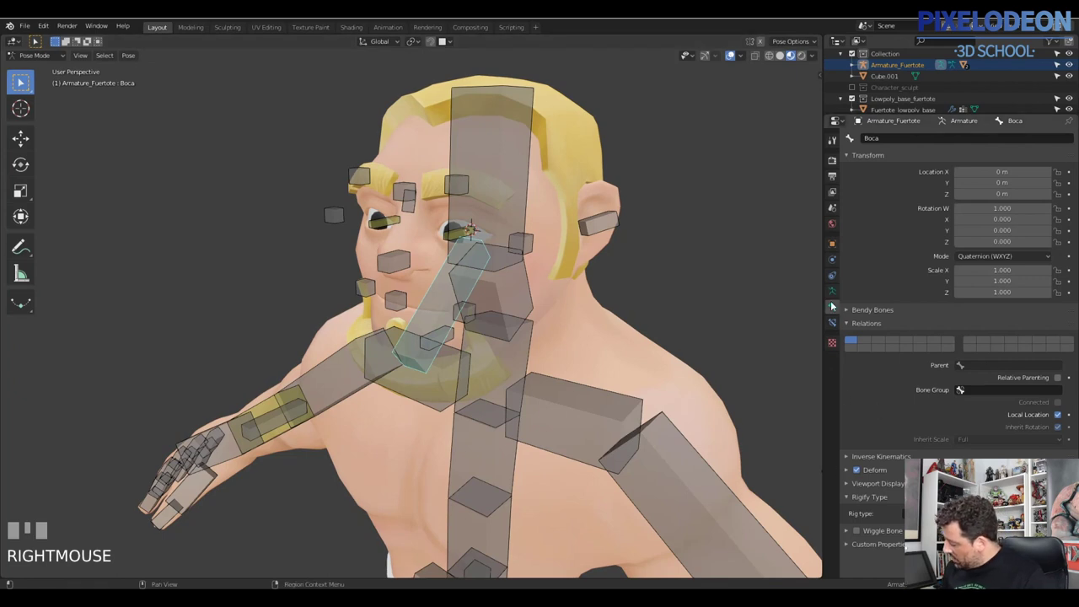
{"action": "left_click_drag", "start_coordinate": [846, 300], "coordinate": [882, 309]}
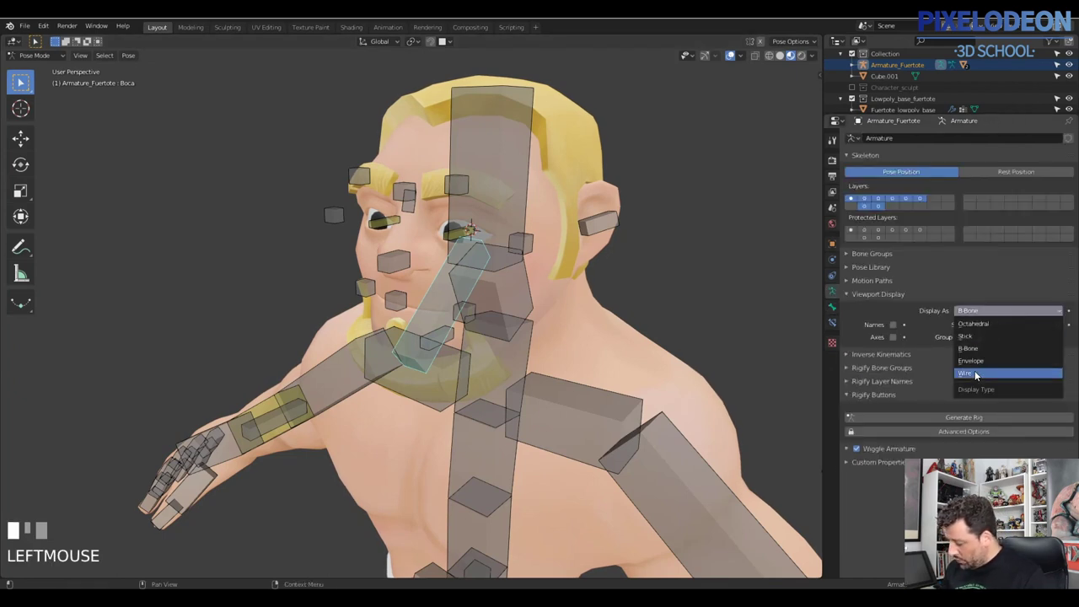
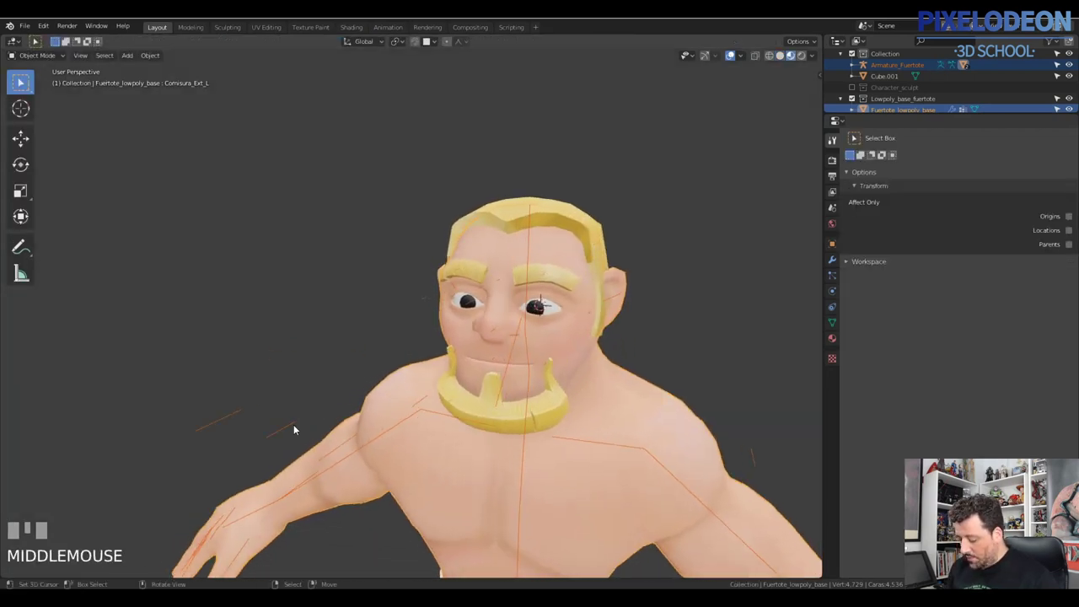
- In Pose Mode, move the Ctrl_Eyes bone so the character's eyes glance aside
{"action": "right_click", "coordinate": [290, 427]}
{"action": "key", "text": "Tab"}
{"action": "right_click", "coordinate": [288, 429]}
{"action": "key", "text": "g"}
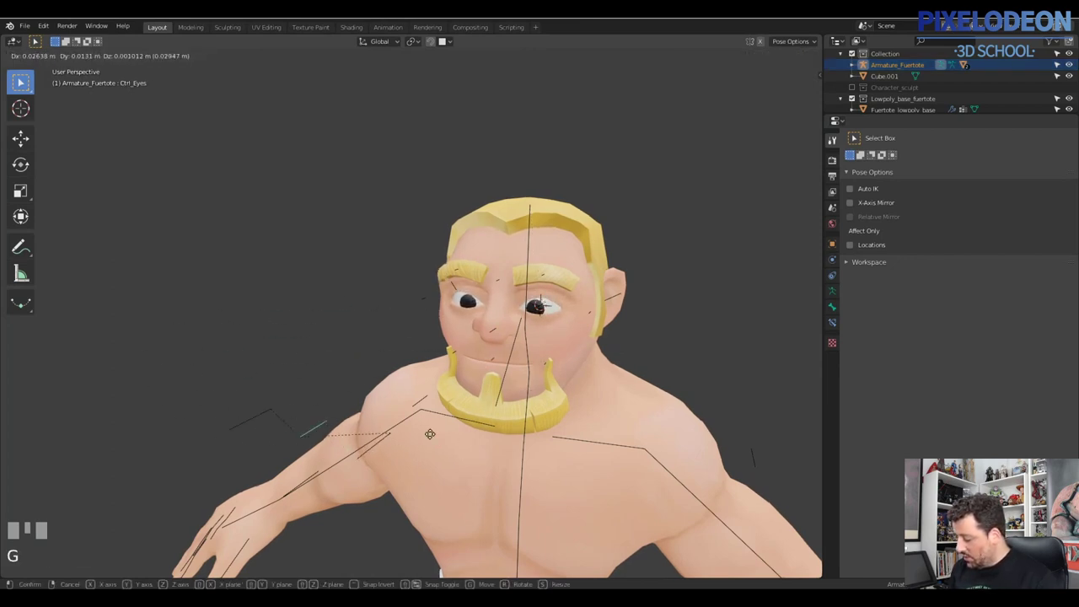
{"action": "right_click", "coordinate": [474, 435]}
- Zoom out to view the whole character and select the Boca mouth bone
{"action": "left_click_drag", "start_coordinate": [558, 365], "coordinate": [489, 286]}
{"action": "right_click", "coordinate": [488, 286]}
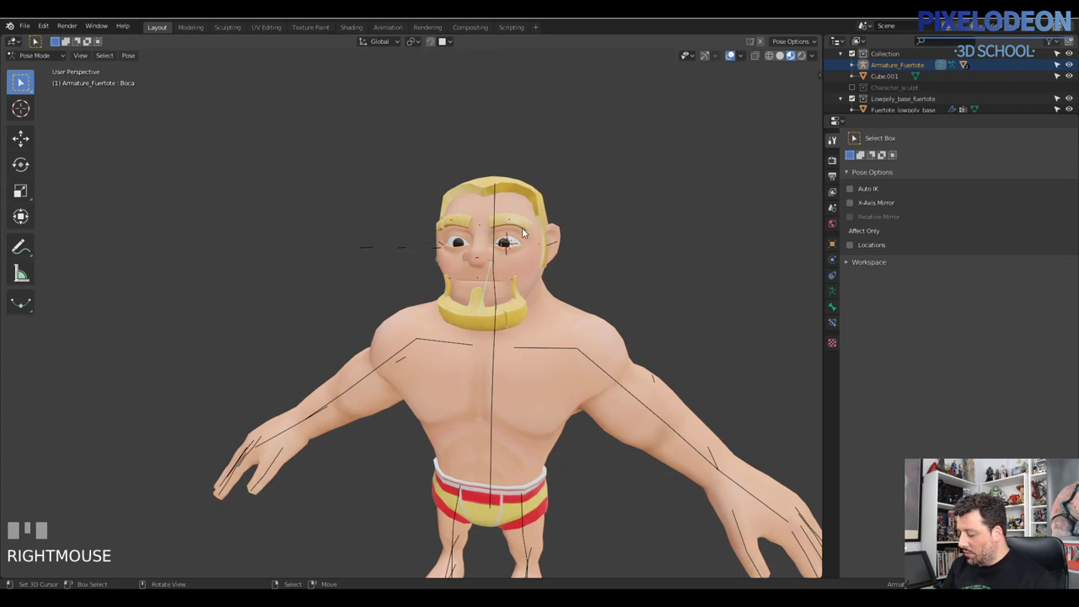